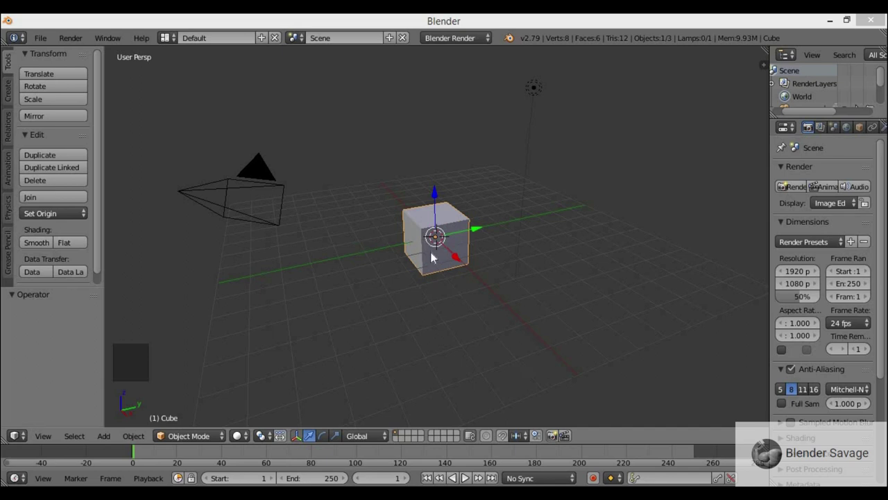
Step: Select the default cube and orbit the view to look at it from the front
{"action": "right_click", "coordinate": [433, 256]}
{"action": "scroll", "scroll_direction": "up", "scroll_amount": 3}
{"action": "scroll", "scroll_direction": "down", "scroll_amount": 3}
{"action": "scroll", "scroll_direction": "up", "scroll_amount": 3}
{"action": "scroll", "scroll_direction": "down", "scroll_amount": 3}
{"action": "scroll", "scroll_direction": "up", "scroll_amount": 3}
{"action": "scroll", "scroll_direction": "down", "scroll_amount": 3}
{"action": "middle_click", "coordinate": [454, 253]}
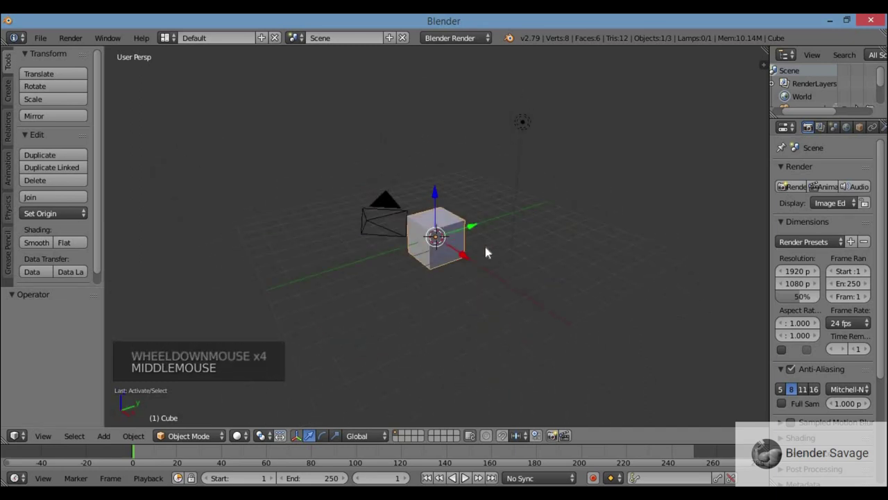
{"action": "key", "text": "KP_1"}
{"action": "scroll", "scroll_direction": "up", "scroll_amount": 3}
{"action": "scroll", "scroll_direction": "down", "scroll_amount": 3}
{"action": "middle_click", "coordinate": [486, 233]}
{"action": "scroll", "scroll_direction": "up", "scroll_amount": 3}
{"action": "scroll", "scroll_direction": "down", "scroll_amount": 3}
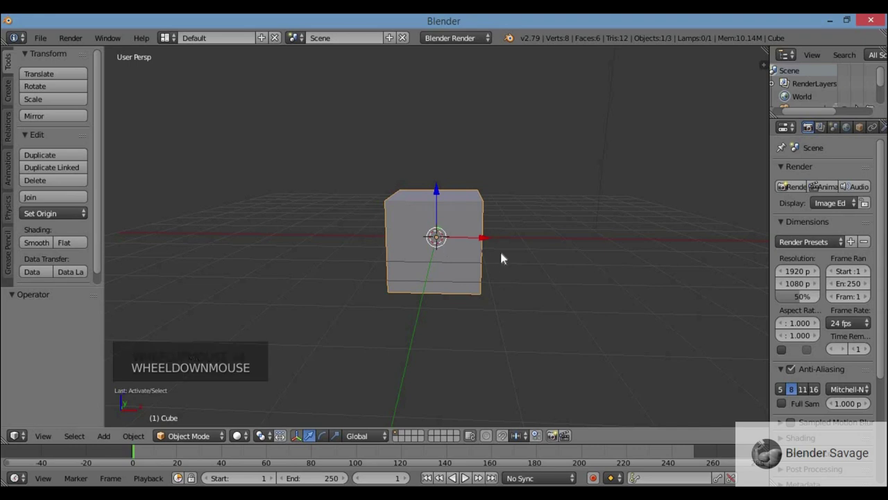
Step: Show the cube's transform properties in the N sidebar beside the 3D view
{"action": "key", "text": "n"}
{"action": "key", "text": "n"}
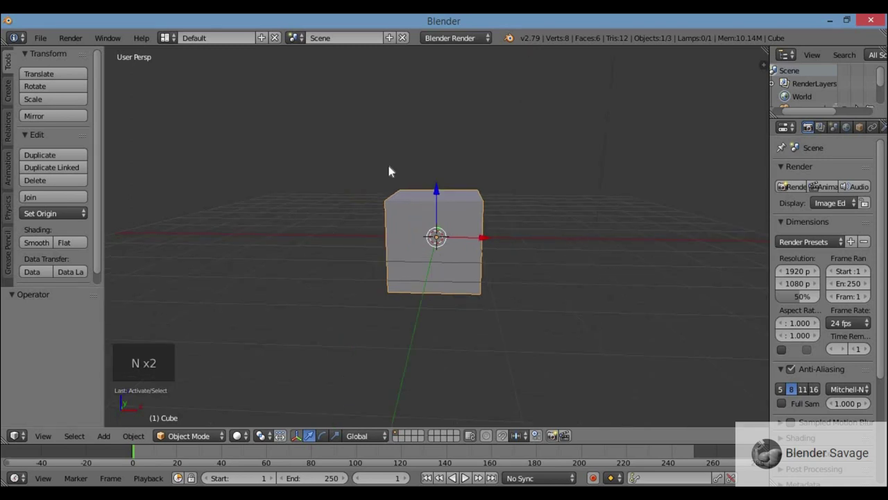
{"action": "key", "text": "n"}
{"action": "scroll", "scroll_direction": "up", "scroll_amount": 3}
Step: Enable Background Images in the sidebar and add a new empty image slot
{"action": "scroll", "scroll_direction": "up", "scroll_amount": 3}
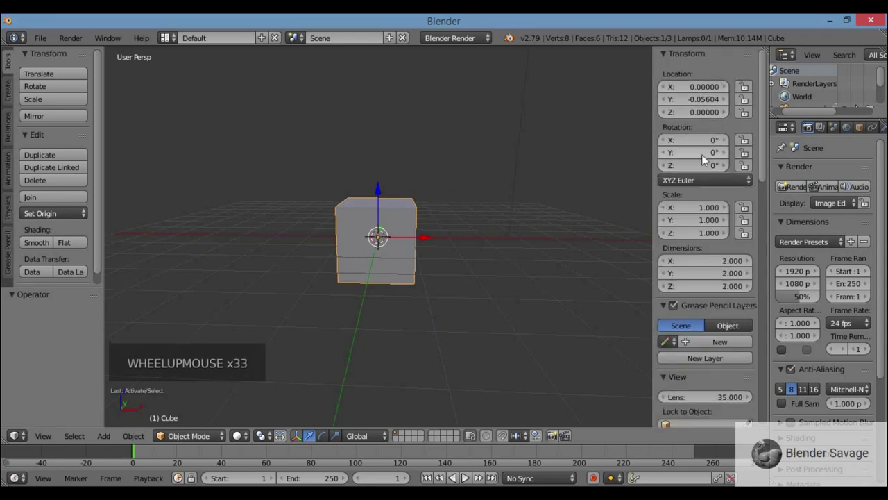
{"action": "scroll", "scroll_direction": "down", "scroll_amount": 3}
{"action": "left_click", "coordinate": [705, 203]}
{"action": "scroll", "scroll_direction": "up", "scroll_amount": 3}
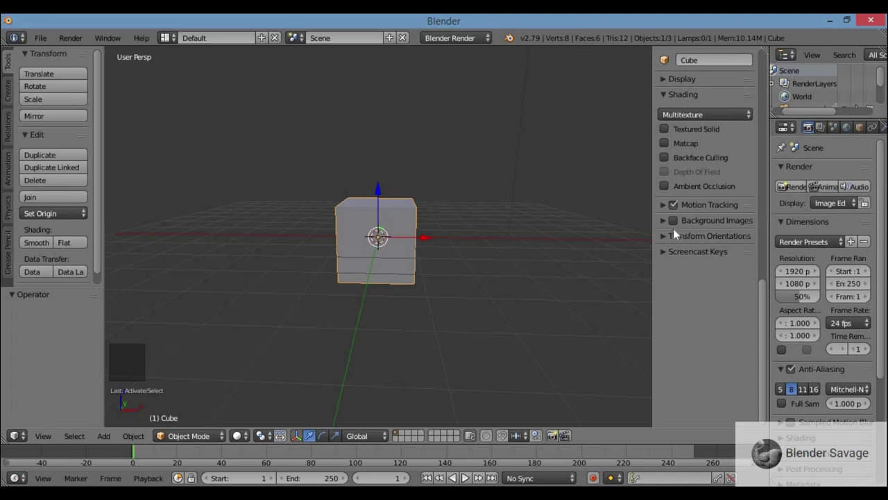
{"action": "left_click", "coordinate": [675, 226]}
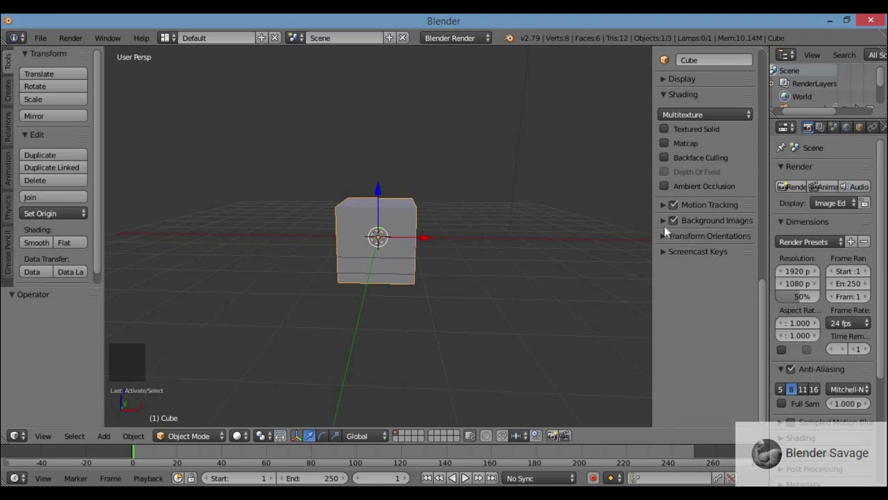
{"action": "left_click", "coordinate": [664, 226]}
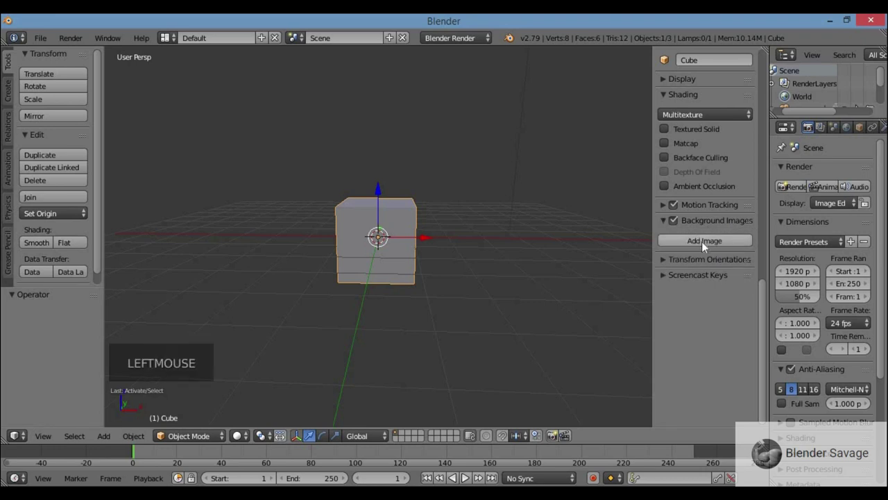
{"action": "left_click", "coordinate": [707, 246]}
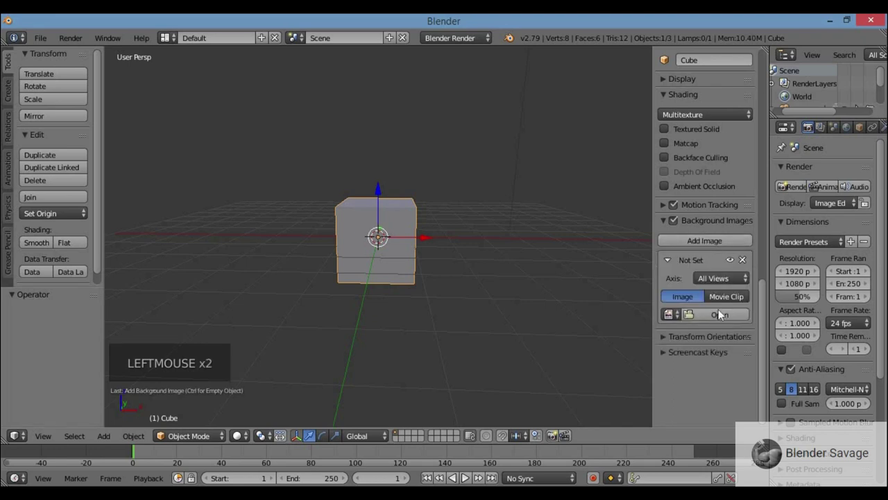
Step: Load poke_ball.jpg from the Desktop into the background image slot
{"action": "left_click", "coordinate": [718, 318]}
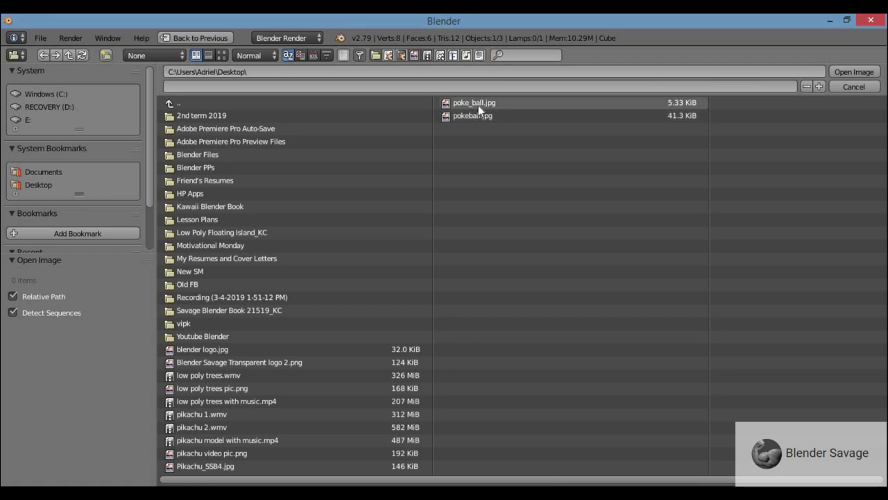
{"action": "left_click", "coordinate": [481, 109]}
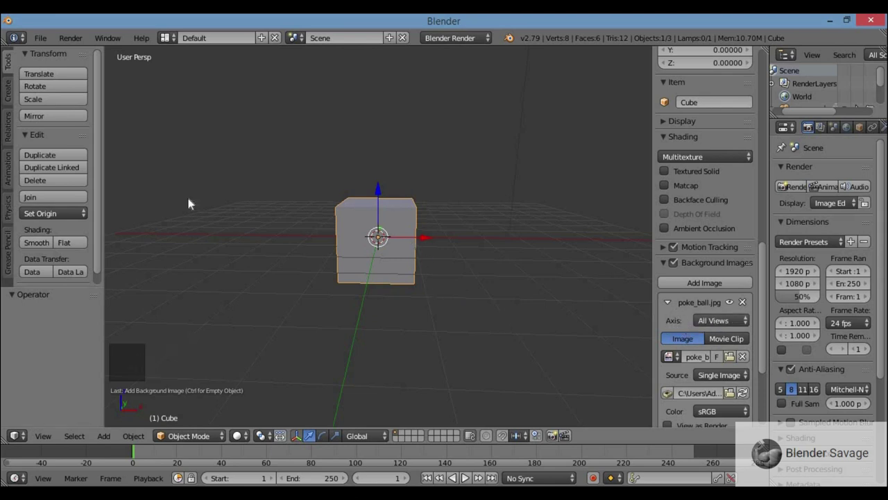
Step: Switch to Front Ortho so the Pokéball reference shows behind the cube, and hide the sidebar
{"action": "scroll", "scroll_direction": "up", "scroll_amount": 3}
{"action": "scroll", "scroll_direction": "down", "scroll_amount": 3}
{"action": "scroll", "scroll_direction": "up", "scroll_amount": 3}
{"action": "left_click", "coordinate": [711, 324]}
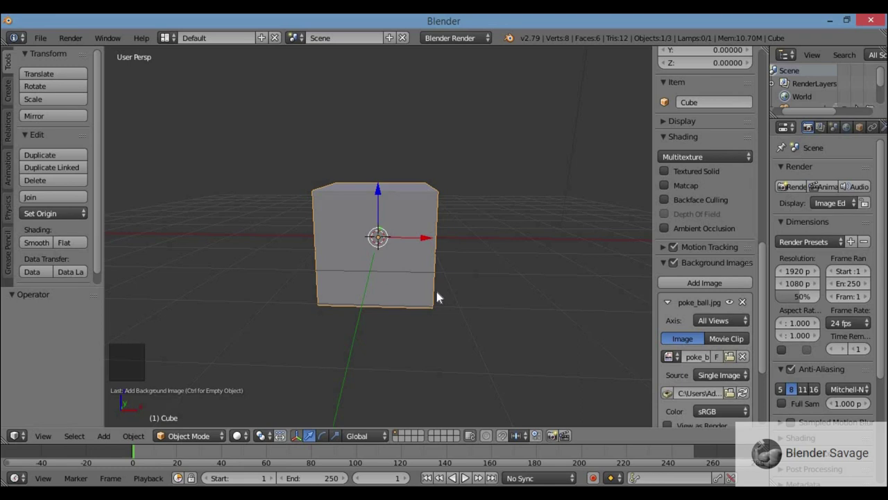
{"action": "key", "text": "KP_5"}
{"action": "key", "text": "KP_1"}
{"action": "scroll", "scroll_direction": "down", "scroll_amount": 3}
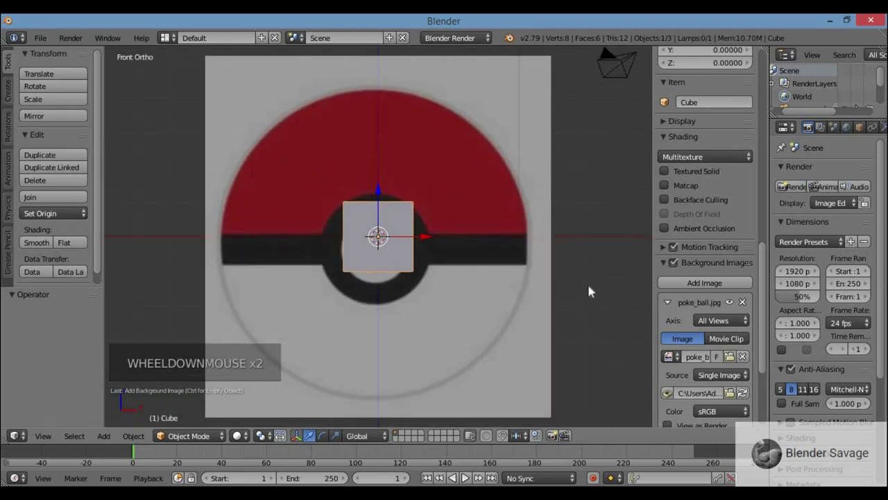
{"action": "key", "text": "n"}
{"action": "scroll", "scroll_direction": "down", "scroll_amount": 3}
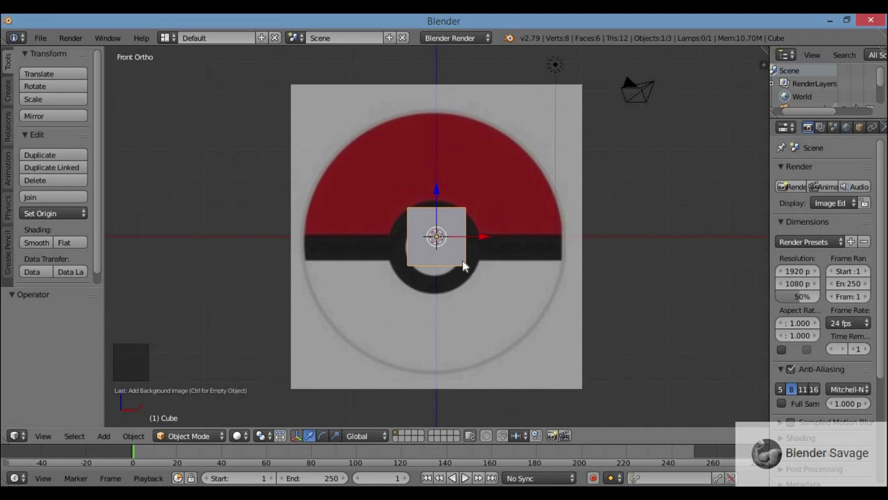
Step: Delete the cube and reopen the sidebar to reach the background image settings
{"action": "key", "text": "x"}
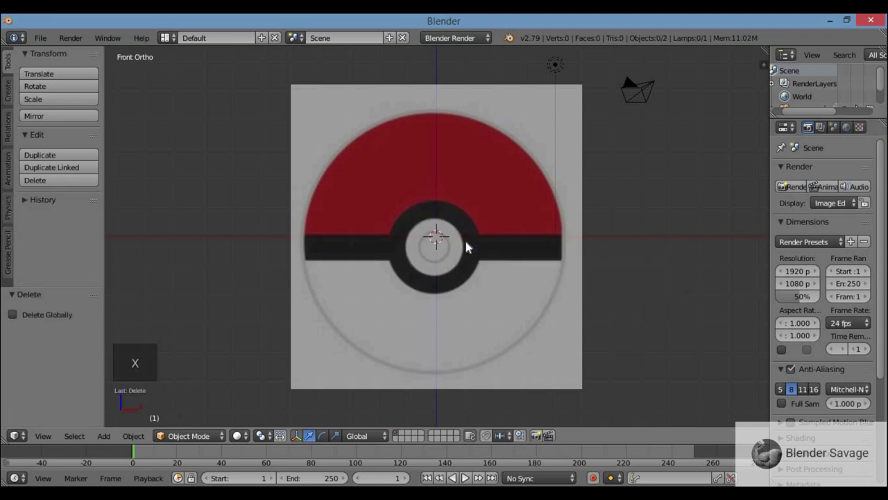
{"action": "scroll", "scroll_direction": "up", "scroll_amount": 3}
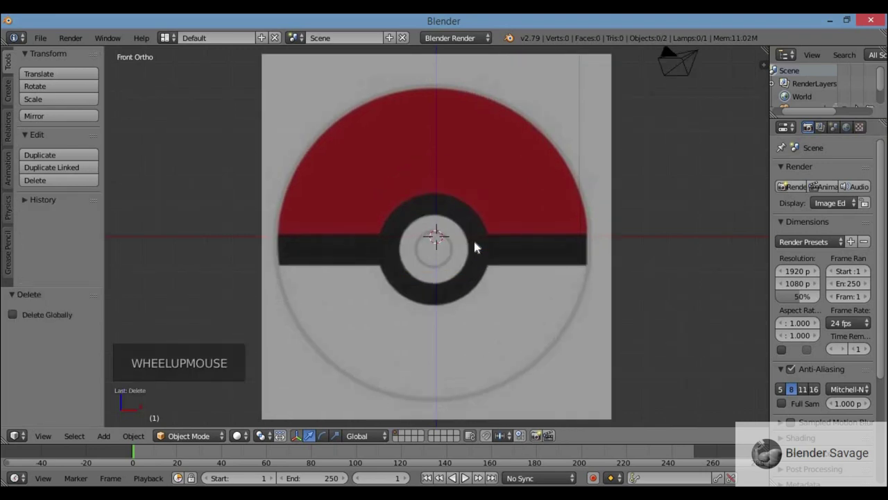
{"action": "scroll", "scroll_direction": "down", "scroll_amount": 3}
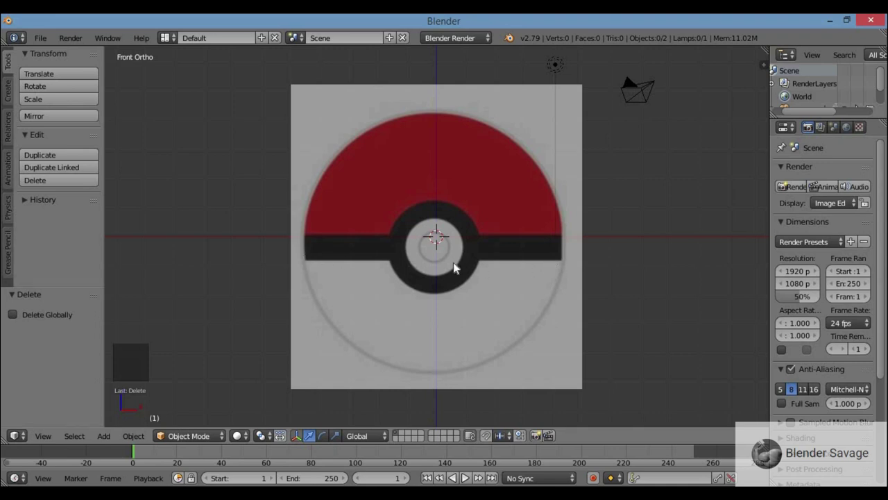
{"action": "scroll", "scroll_direction": "up", "scroll_amount": 3}
{"action": "key", "text": "n"}
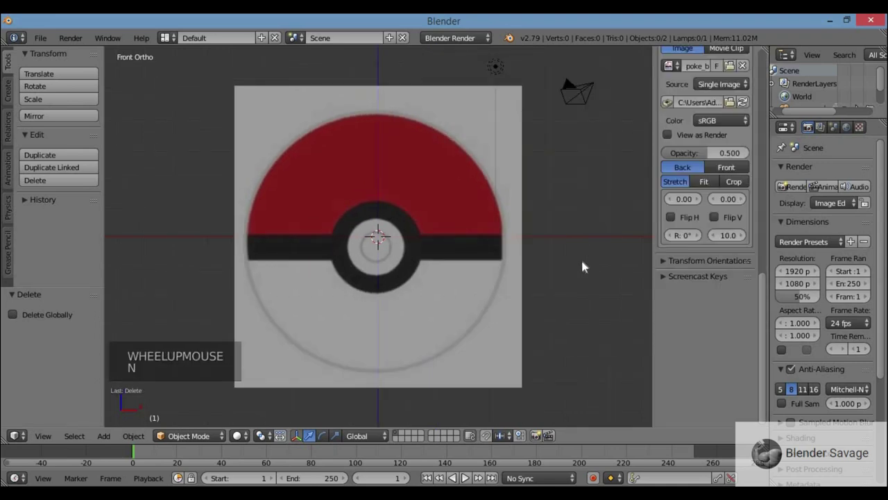
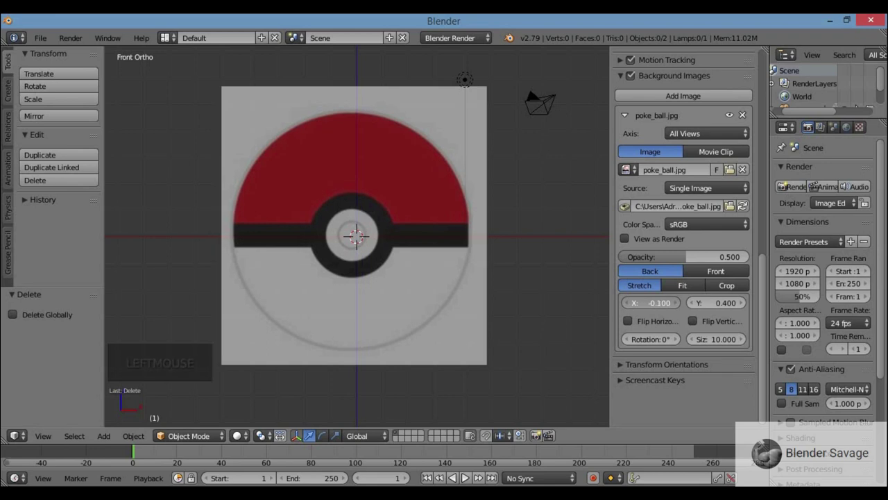
Step: Set the reference image offsets to X 0.0 and Y 0.3 so the ball centres on the origin
{"action": "left_click", "coordinate": [630, 307]}
{"action": "left_click", "coordinate": [680, 307]}
{"action": "left_click", "coordinate": [680, 307]}
{"action": "left_click", "coordinate": [632, 308]}
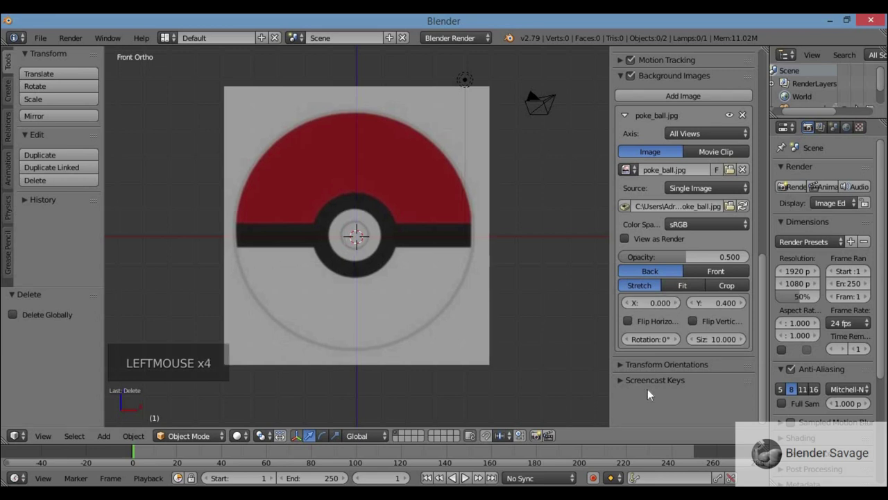
{"action": "left_click", "coordinate": [746, 310]}
{"action": "left_click", "coordinate": [695, 307]}
{"action": "left_click", "coordinate": [695, 307]}
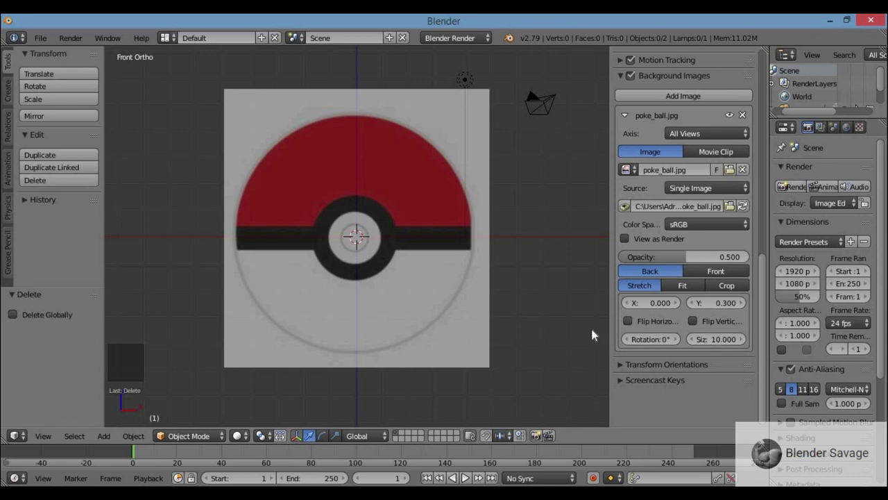
Step: Add a UV sphere, show it as wireframe, and scale it to match the Pokéball outline
{"action": "key", "text": "n"}
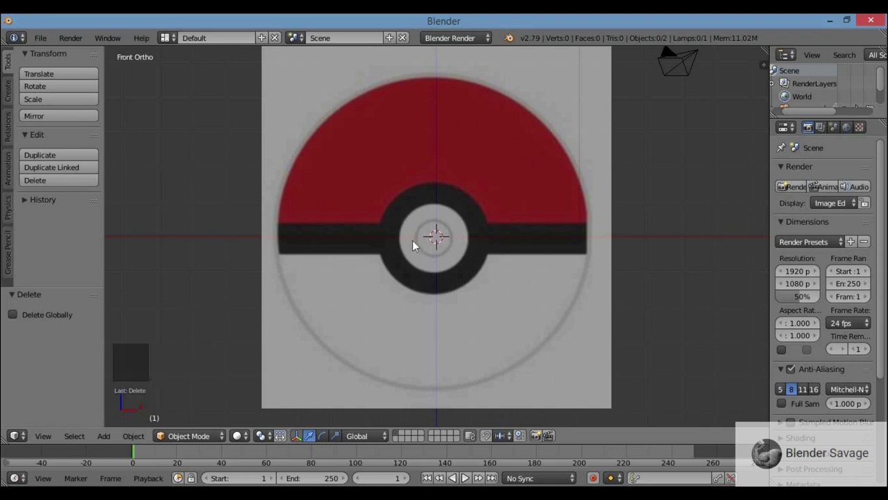
{"action": "key", "text": "shift+a"}
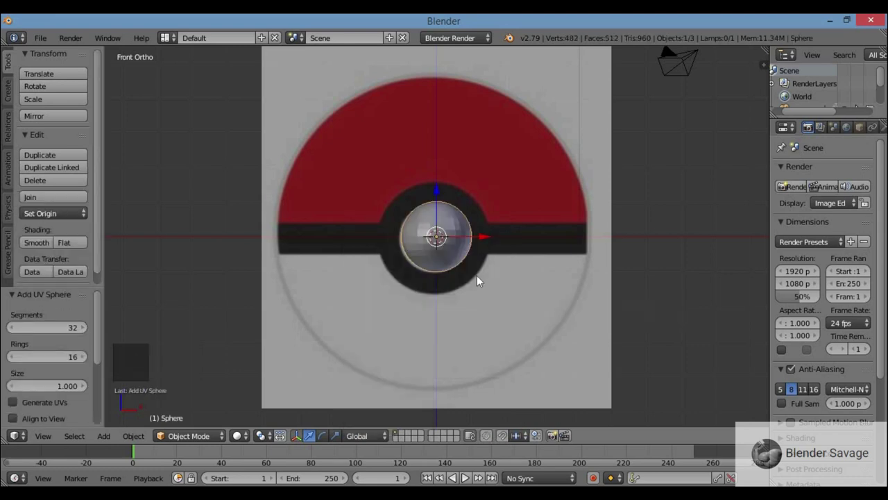
{"action": "key", "text": "z"}
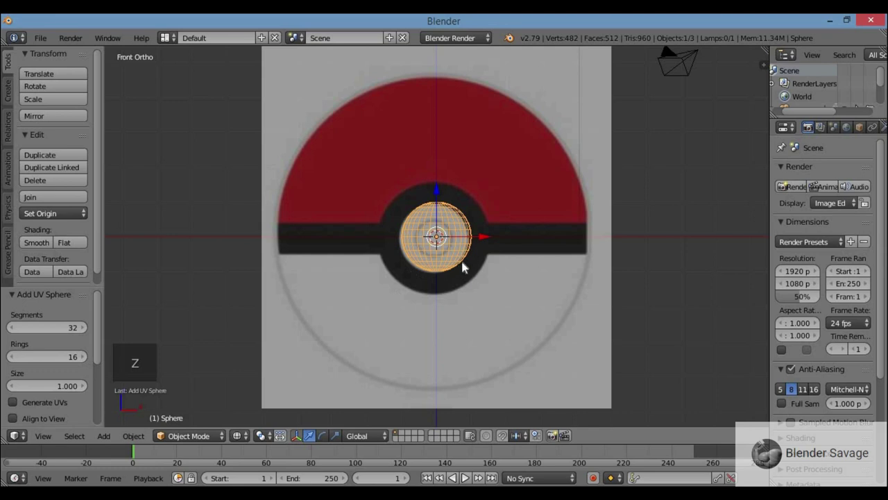
{"action": "key", "text": "s"}
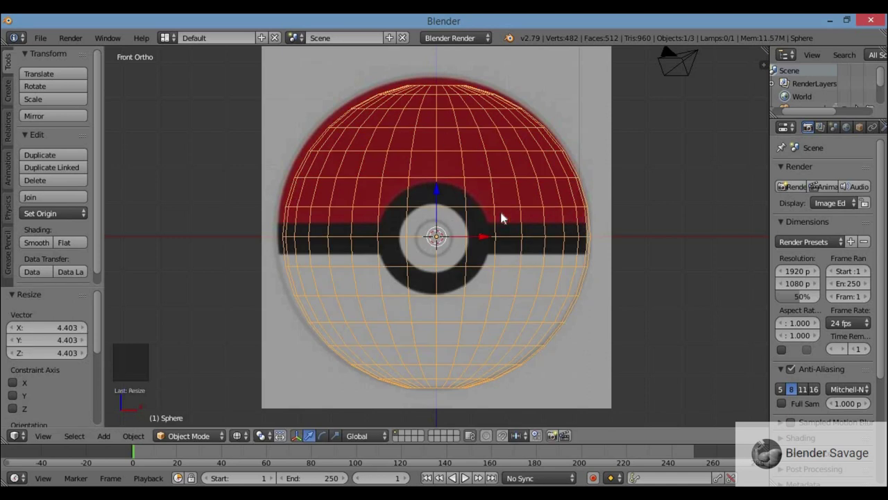
{"action": "key", "text": "s"}
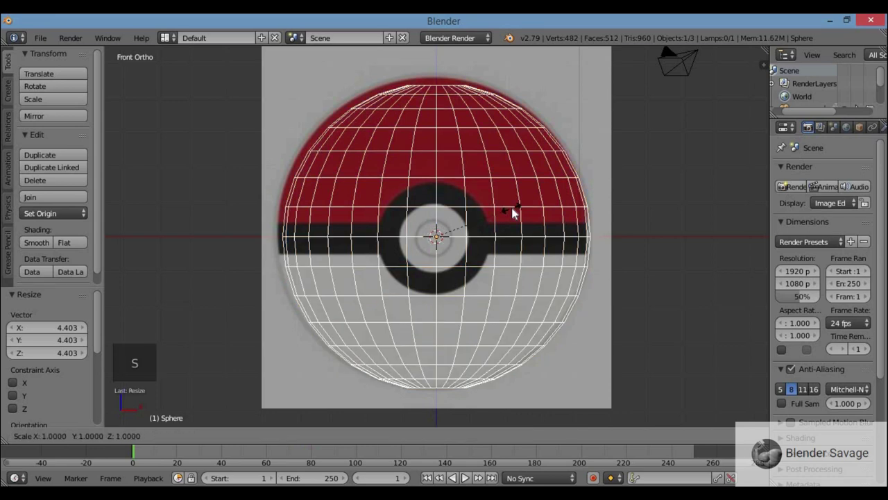
{"action": "left_click", "coordinate": [483, 239]}
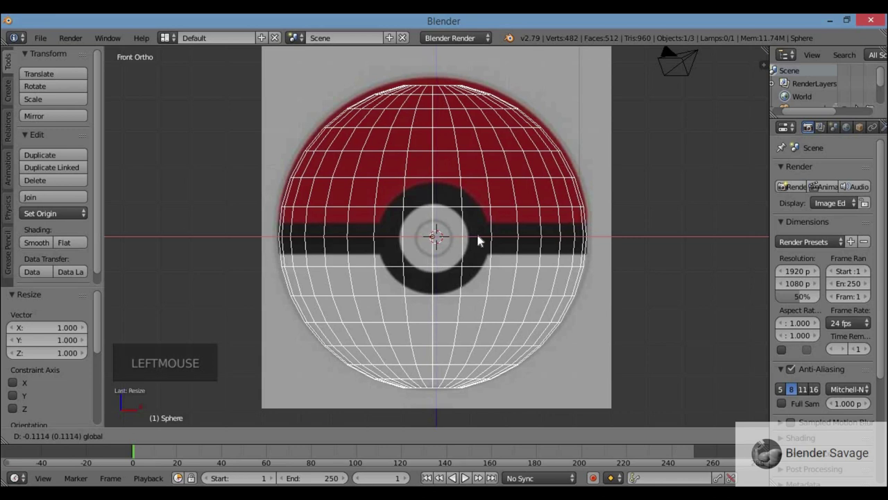
{"action": "key", "text": "s"}
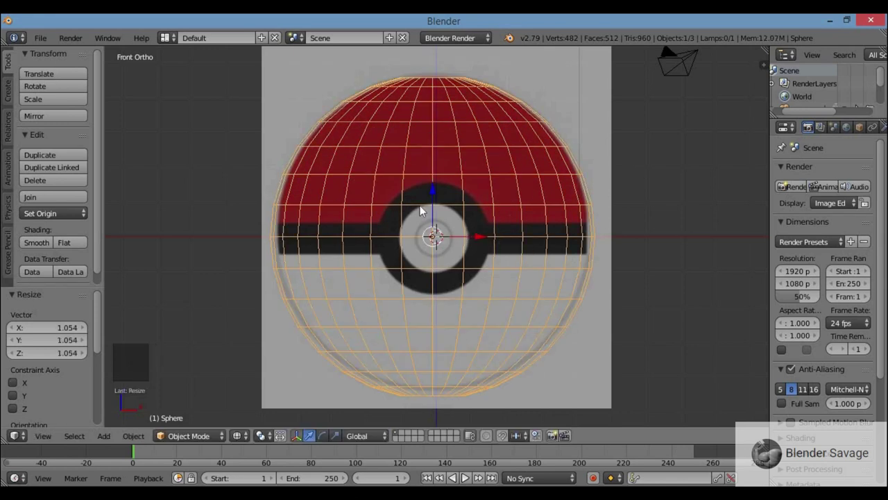
Step: In Edit Mode, cut two edge loops along the black band's top and bottom edges, then deselect
{"action": "key", "text": "Tab"}
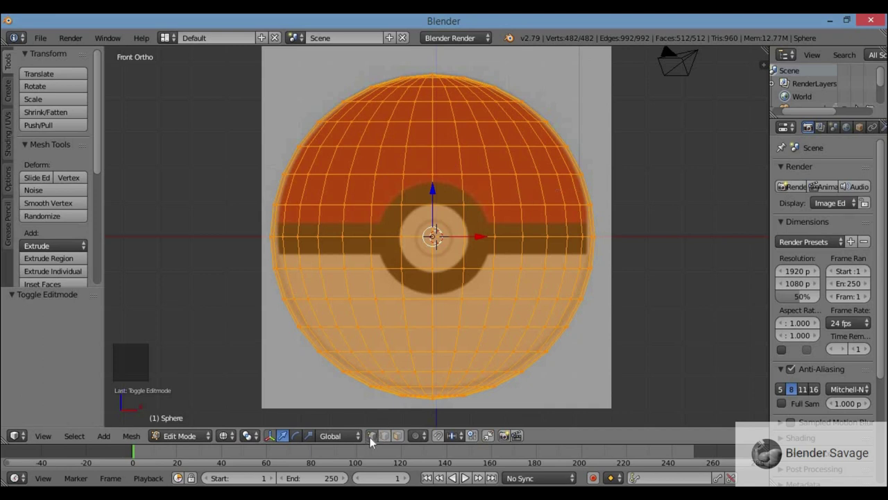
{"action": "scroll", "scroll_direction": "up", "scroll_amount": 3}
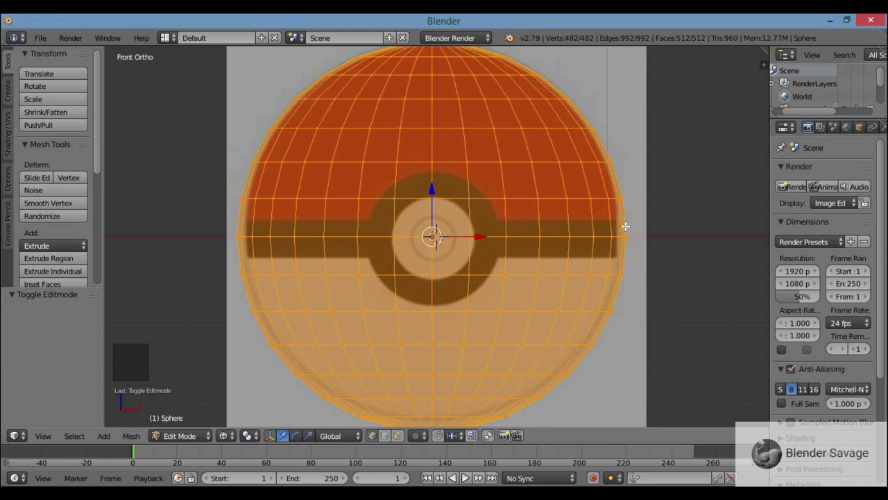
{"action": "key", "text": "ctrl+r"}
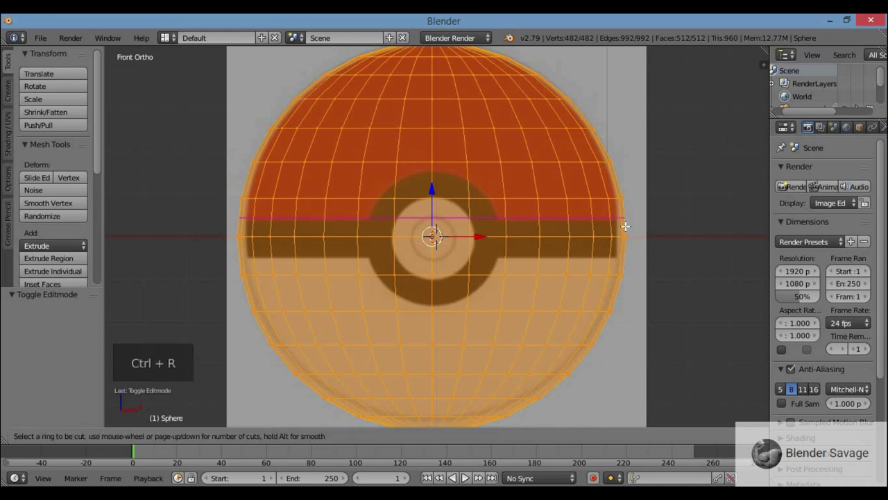
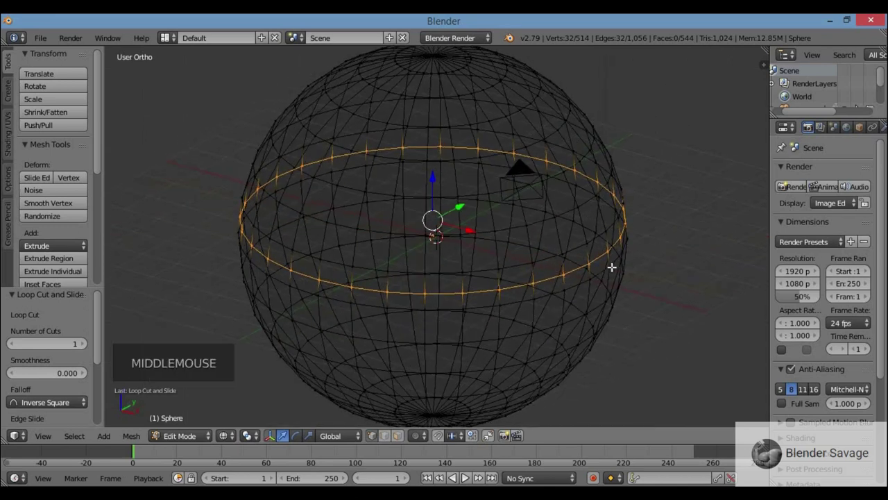
{"action": "key", "text": "KP_1"}
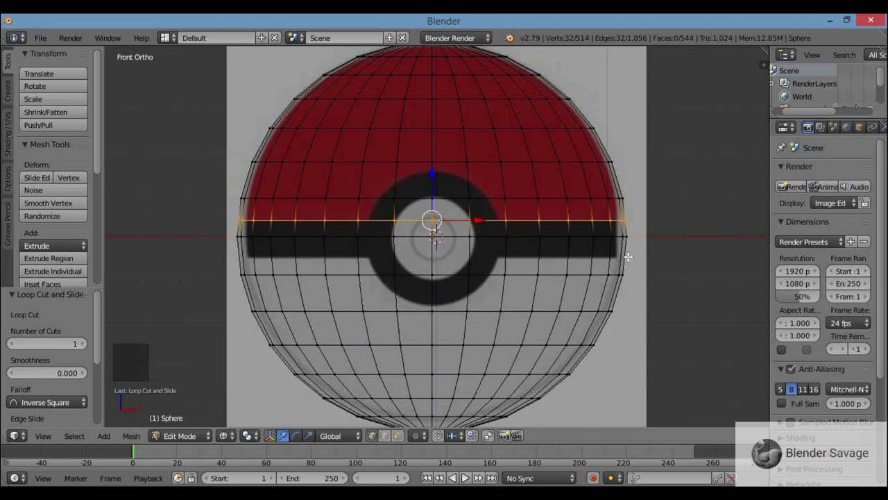
{"action": "key", "text": "ctrl+r"}
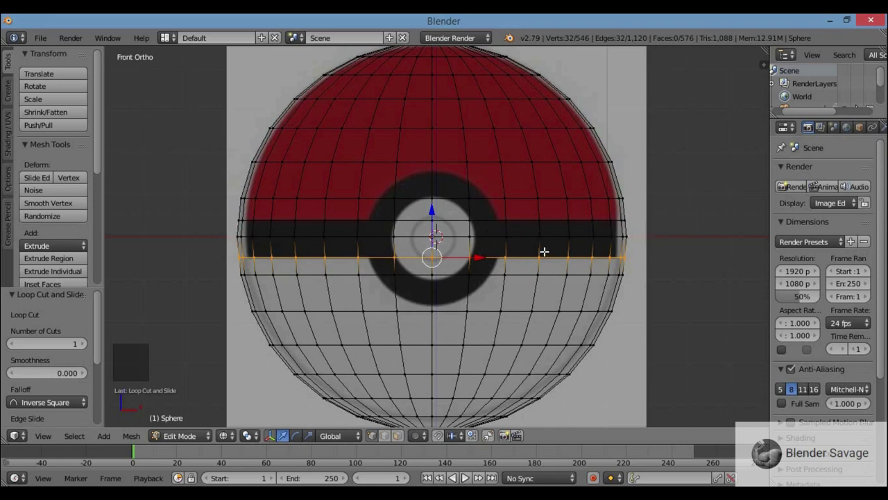
{"action": "key", "text": "a"}
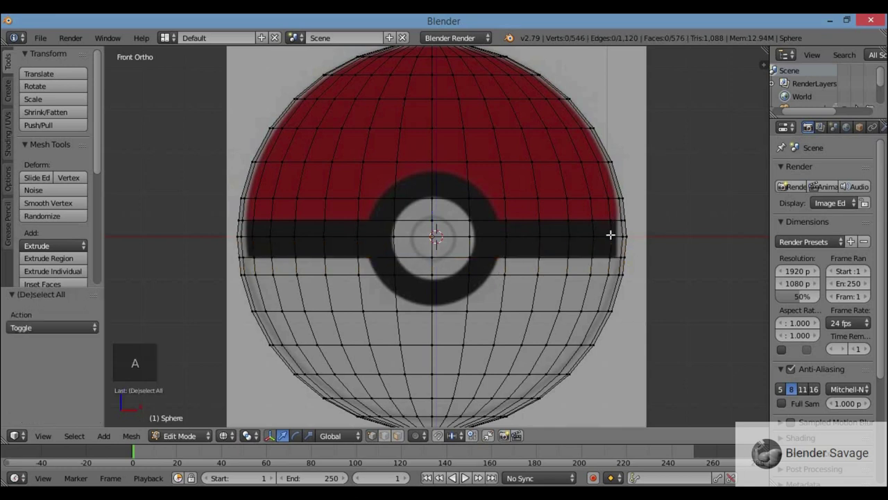
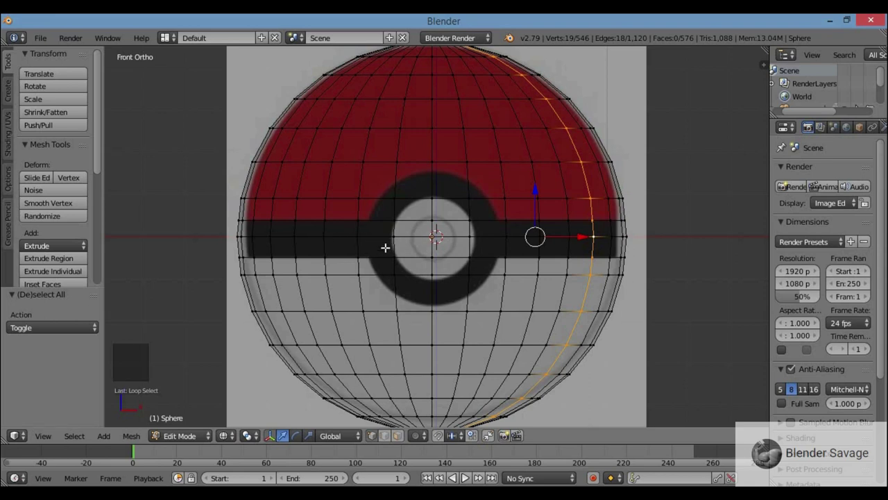
Step: Select the equator vertex loop and bring up the delete options to remove it
{"action": "key", "text": "a"}
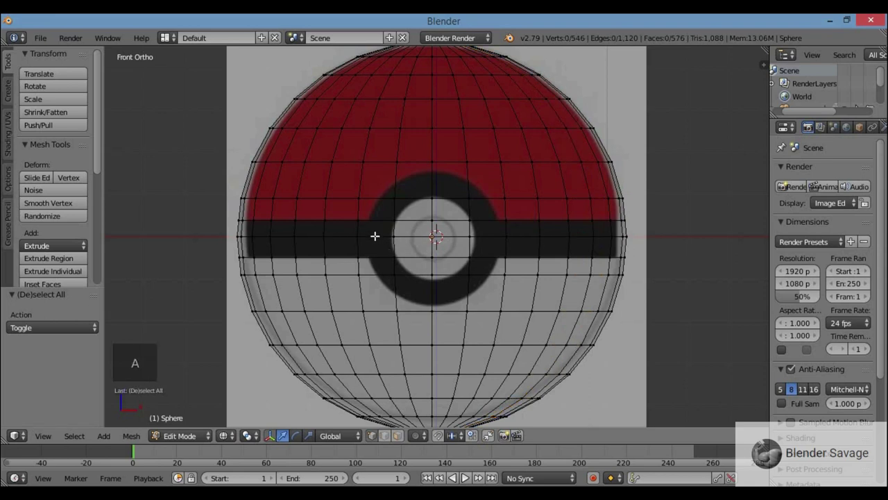
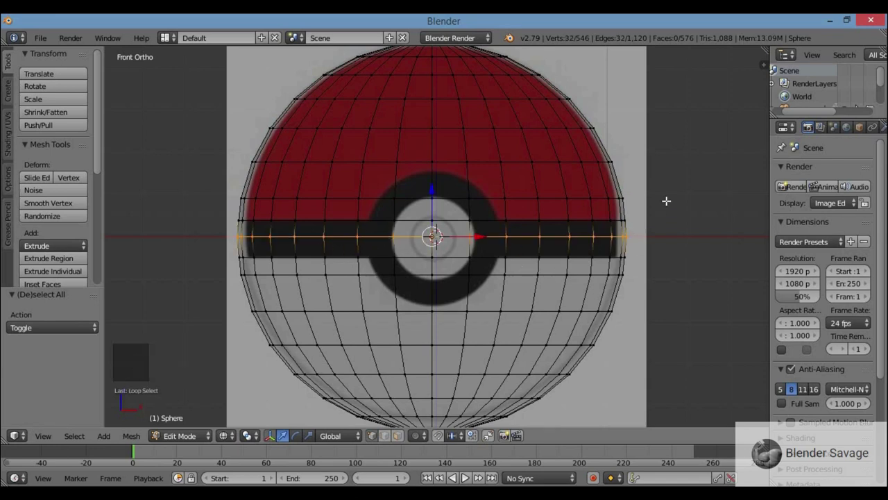
{"action": "key", "text": "x"}
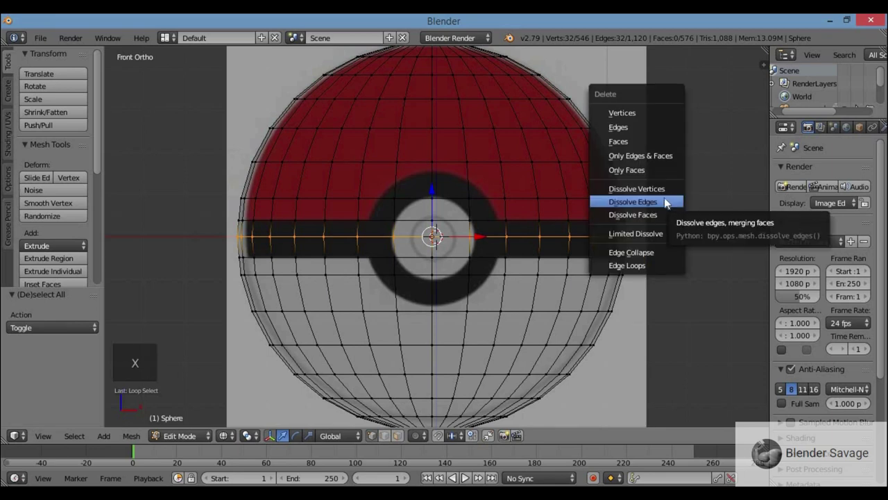
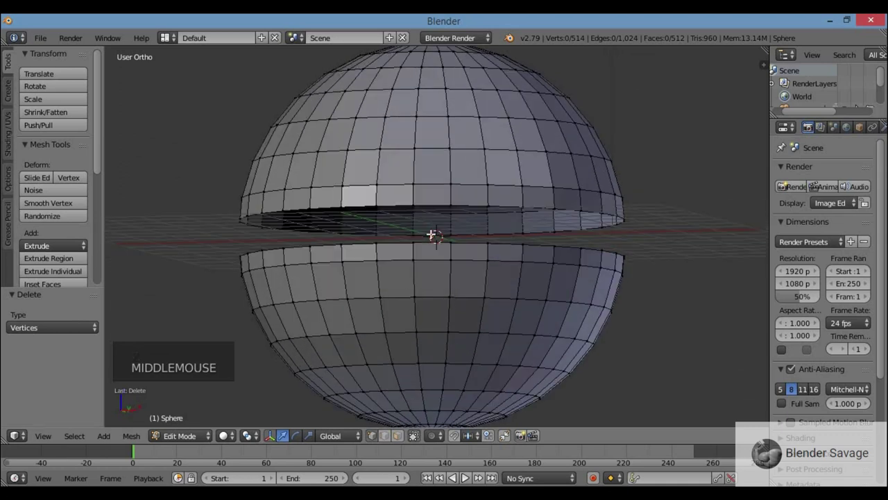
Step: Extrude the top half's rim, shrink it inward to 0.9, and extrude it down into the band
{"action": "key", "text": "KP_1"}
{"action": "key", "text": "z"}
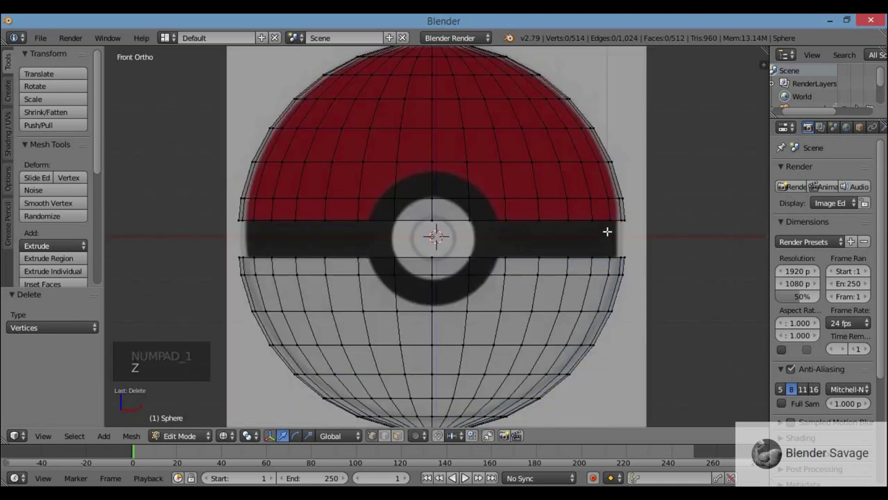
{"action": "scroll", "scroll_direction": "up", "scroll_amount": 3}
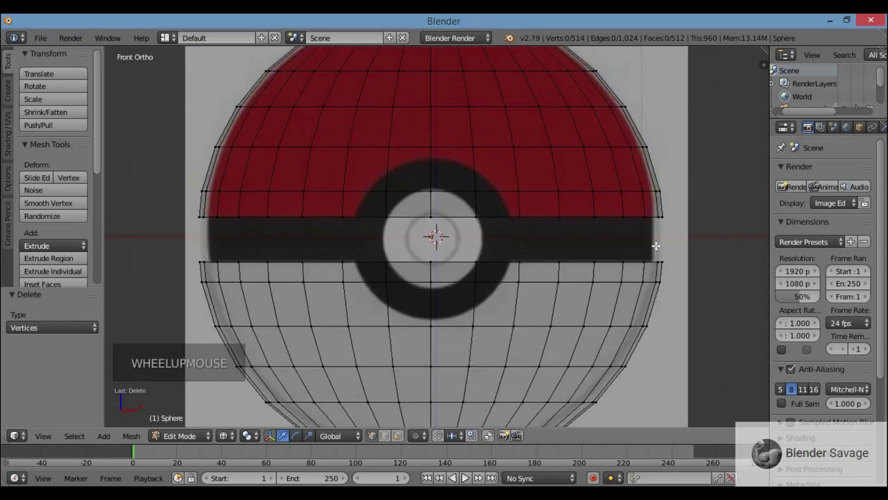
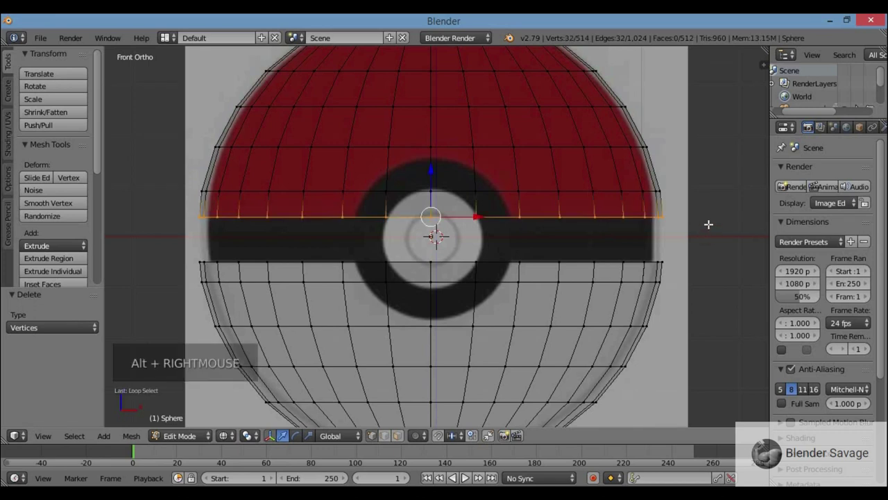
{"action": "key", "text": "e"}
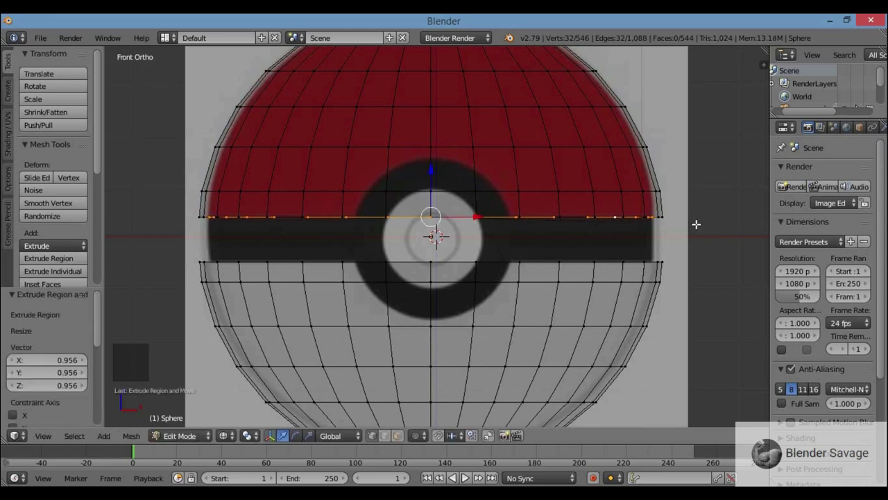
{"action": "key", "text": "KP_Decimal"}
{"action": "scroll", "scroll_direction": "up", "scroll_amount": 3}
{"action": "scroll", "scroll_direction": "down", "scroll_amount": 3}
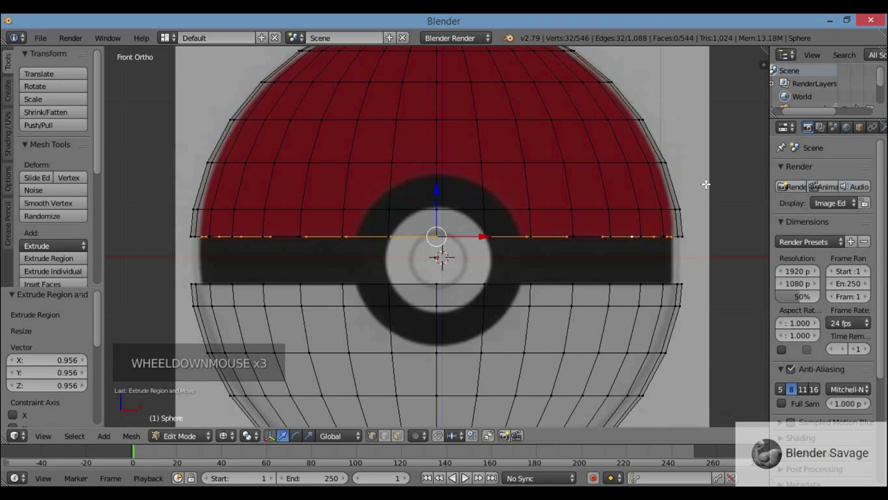
{"action": "key", "text": "s"}
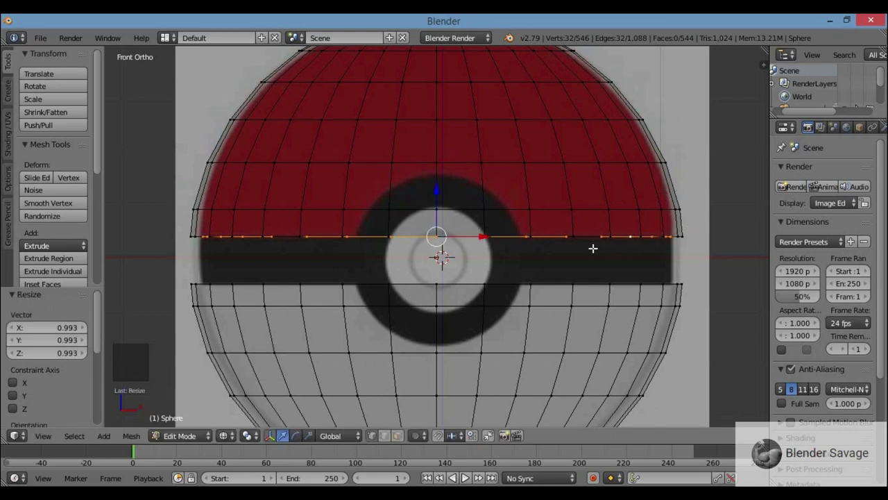
{"action": "key", "text": "e"}
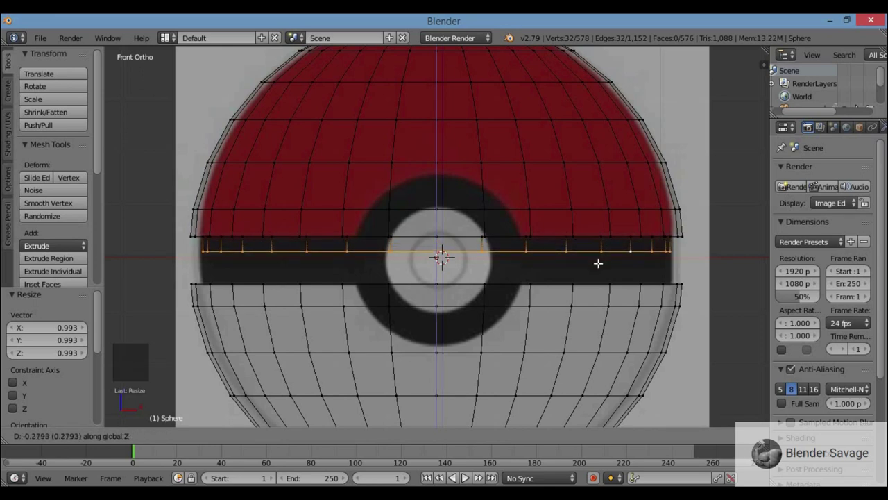
{"action": "scroll", "scroll_direction": "up", "scroll_amount": 3}
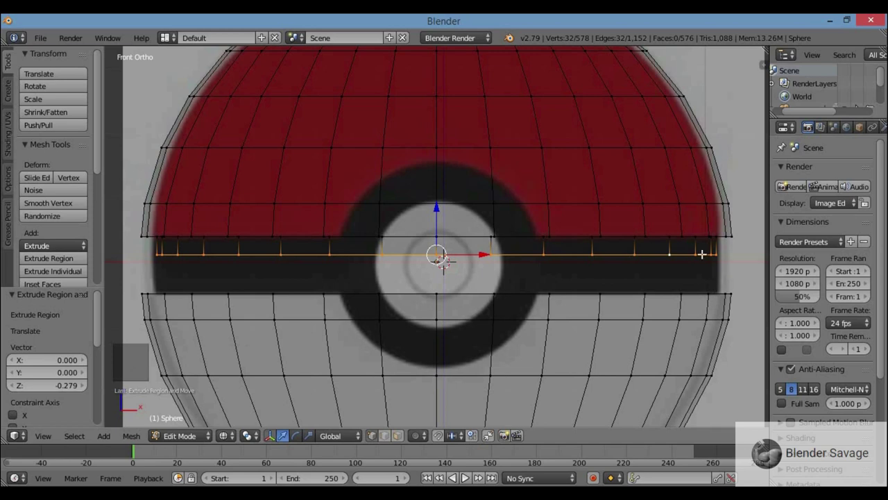
{"action": "key", "text": "a"}
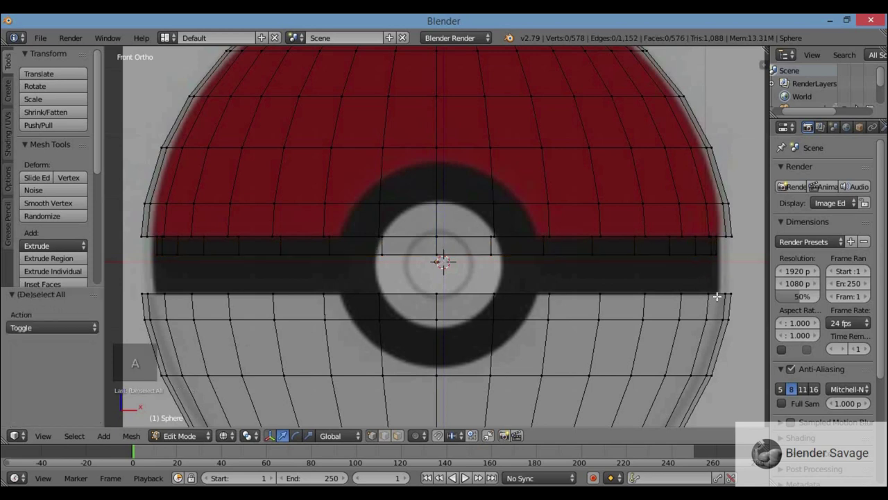
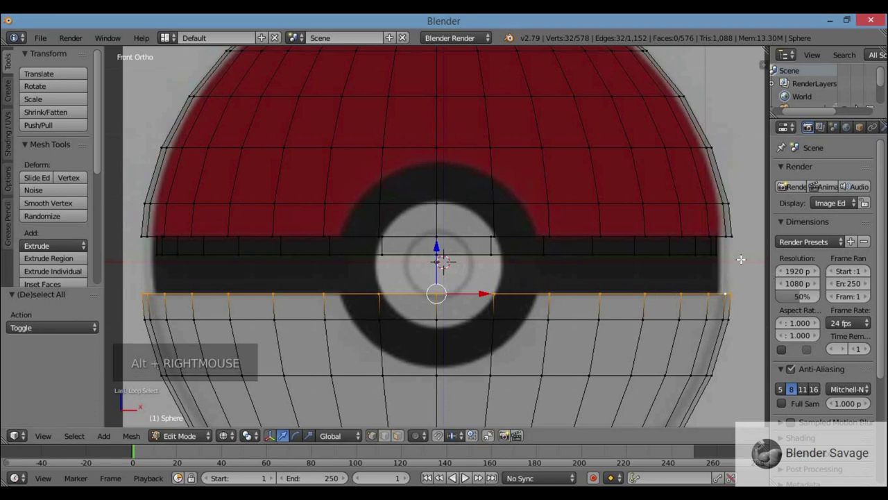
Step: Extrude the bottom half's rim inward and up toward the top half, forming the lower lip
{"action": "key", "text": "e"}
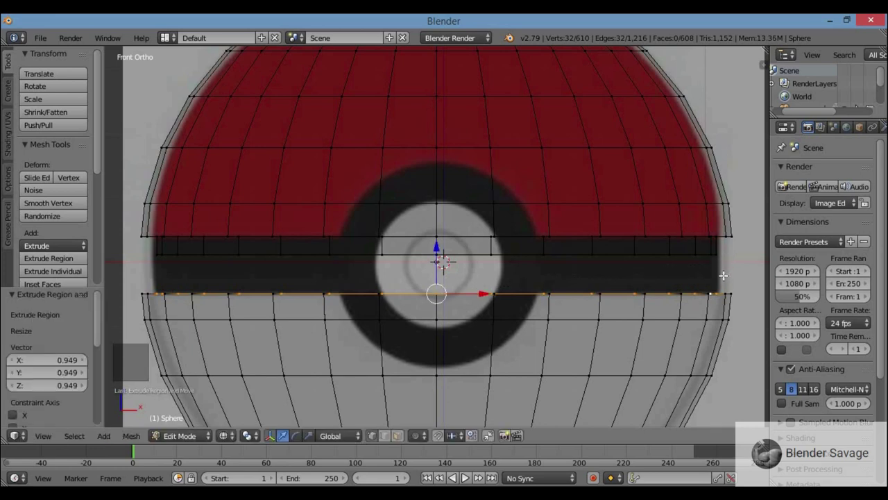
{"action": "key", "text": "e"}
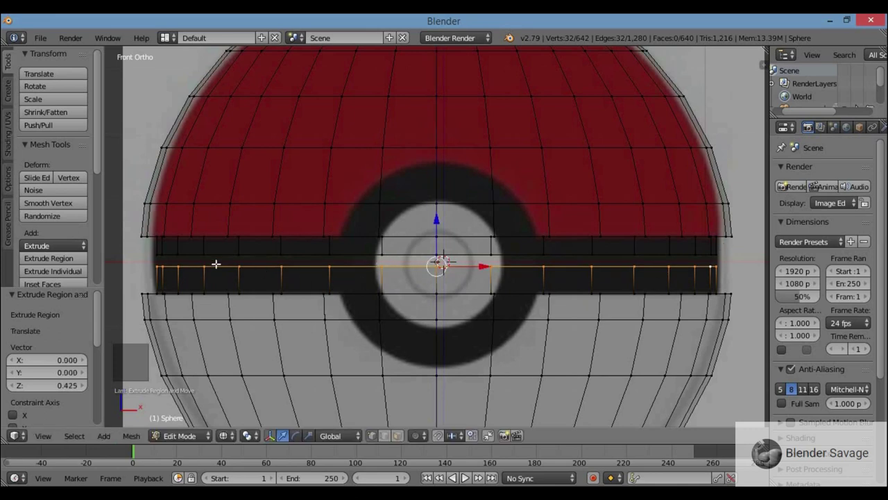
{"action": "key", "text": "b"}
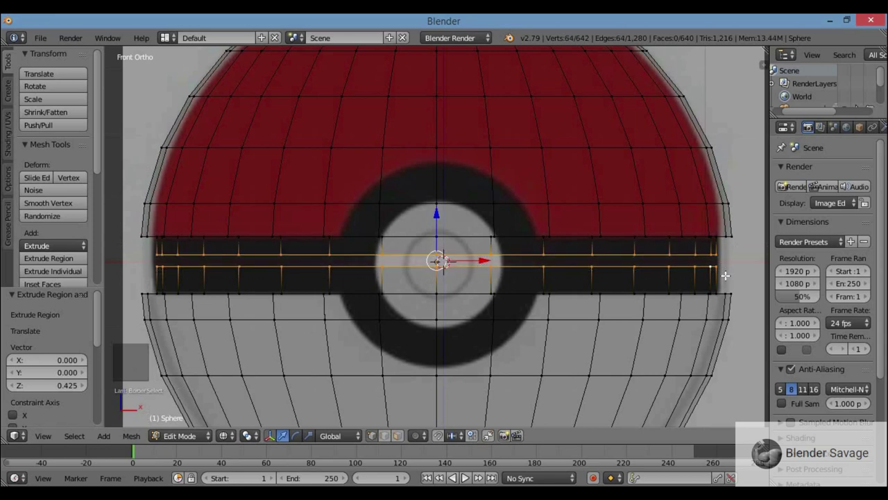
{"action": "key", "text": "ctrl+z"}
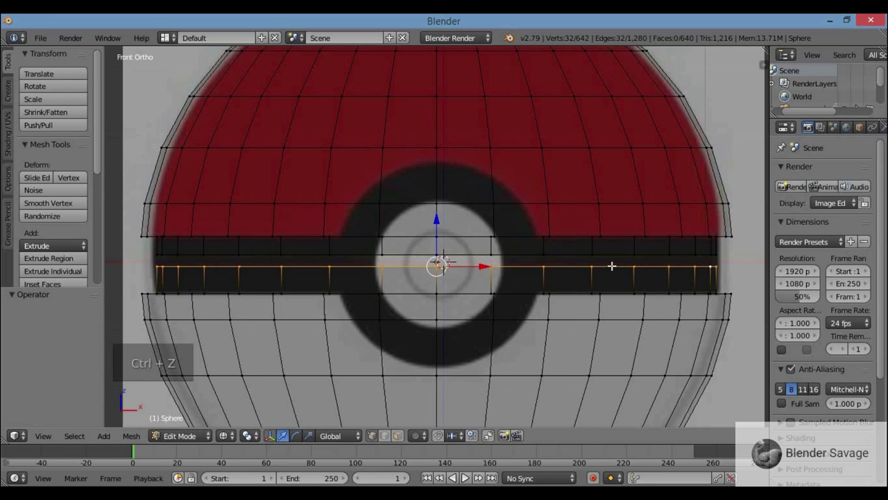
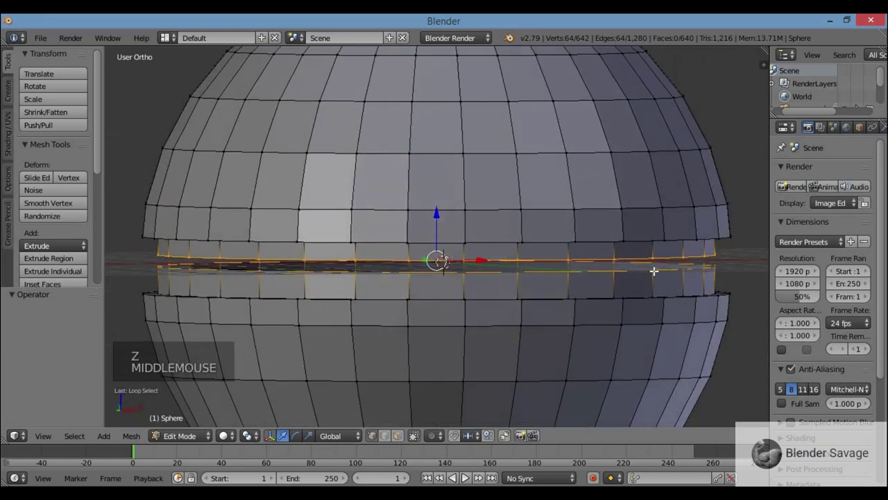
Step: Bridge the two inner lip loops with a ring of faces via the W specials menu
{"action": "key", "text": "KP_1"}
{"action": "key", "text": "z"}
{"action": "key", "text": "w"}
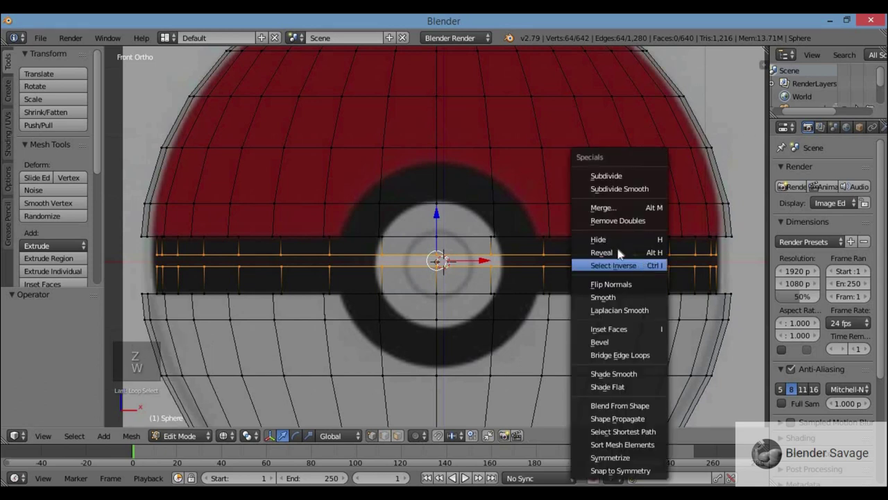
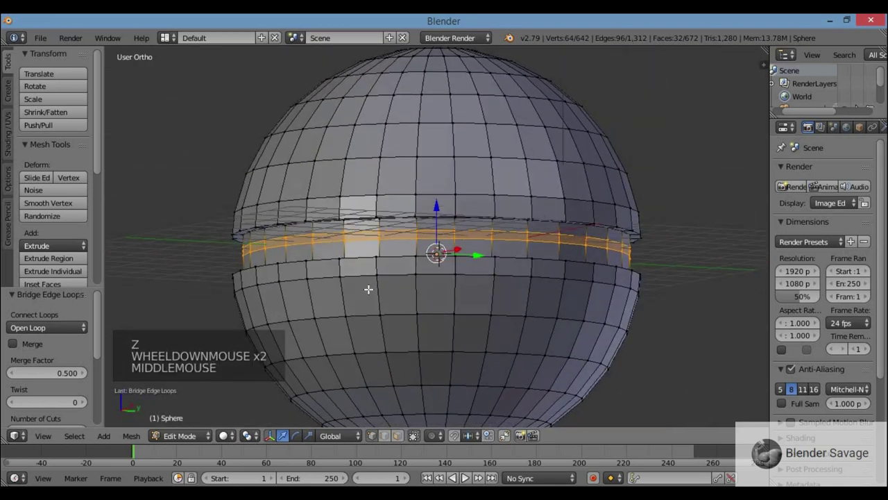
{"action": "key", "text": "KP_1"}
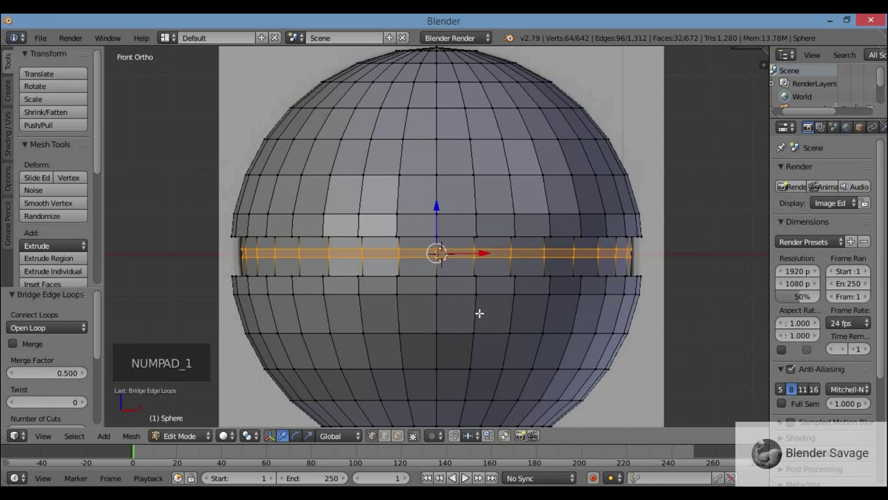
{"action": "key", "text": "z"}
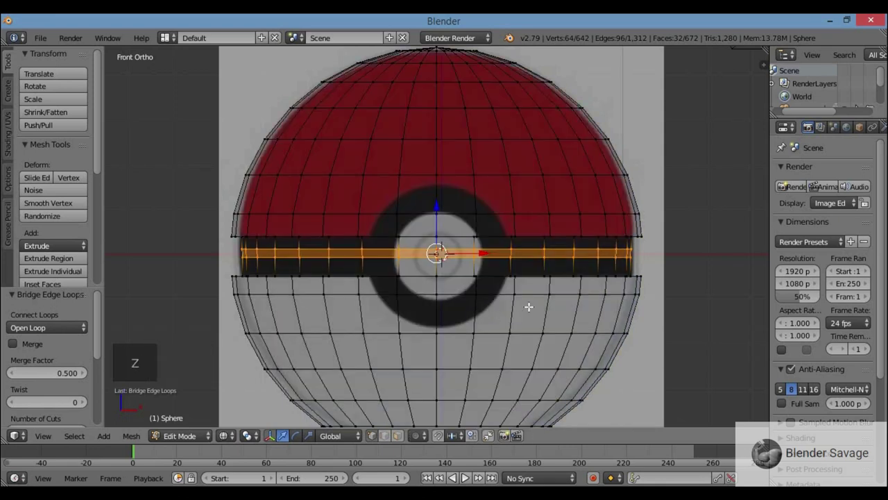
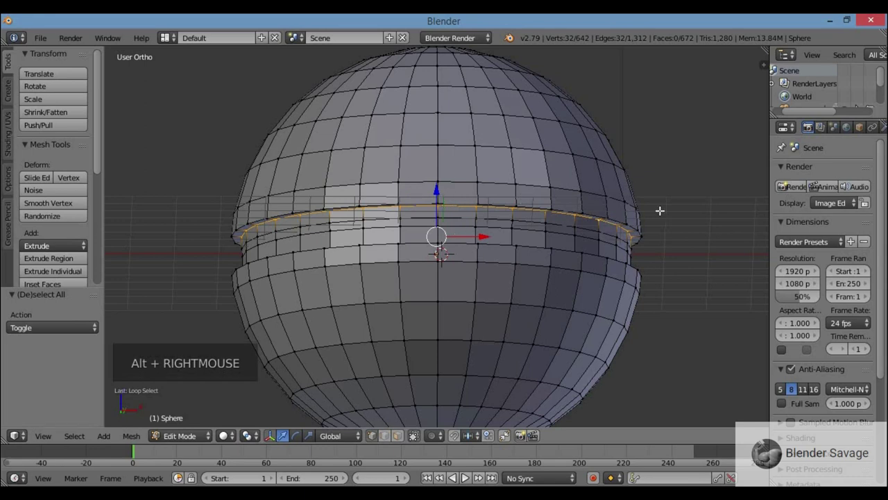
Step: Loop-cut a new edge ring and slide it just below the middle seam in front view
{"action": "key", "text": "KP_1"}
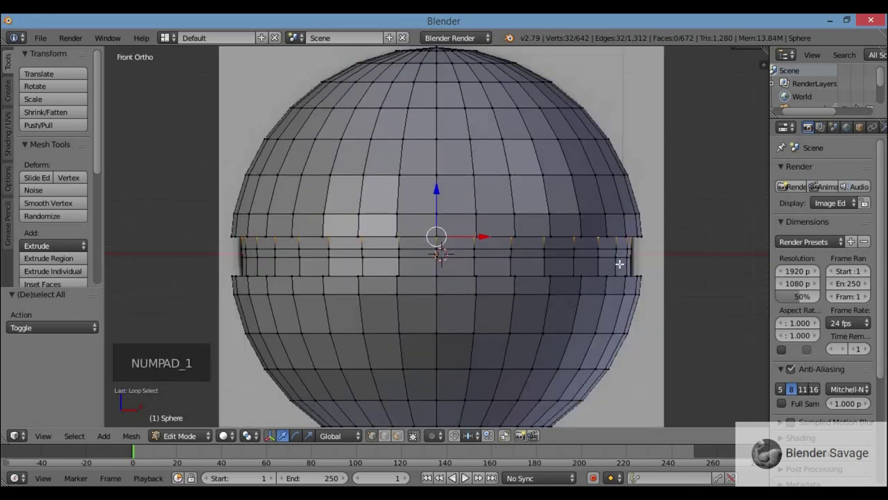
{"action": "key", "text": "a"}
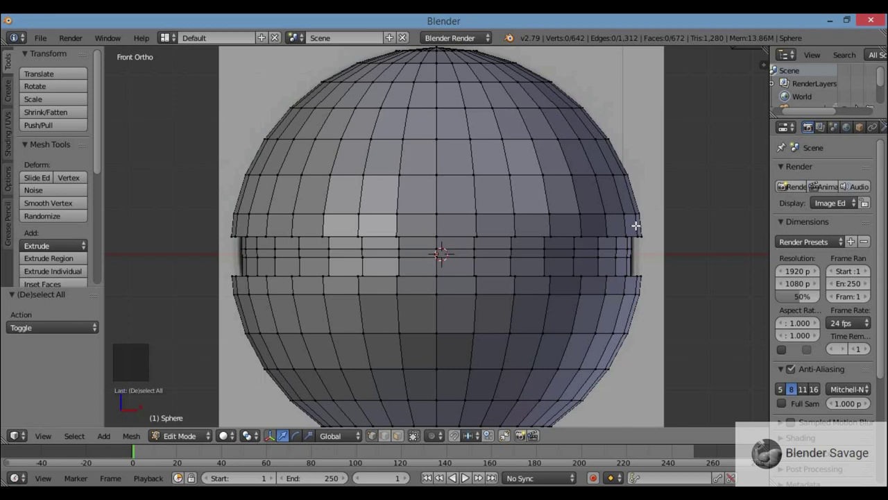
{"action": "key", "text": "ctrl+r"}
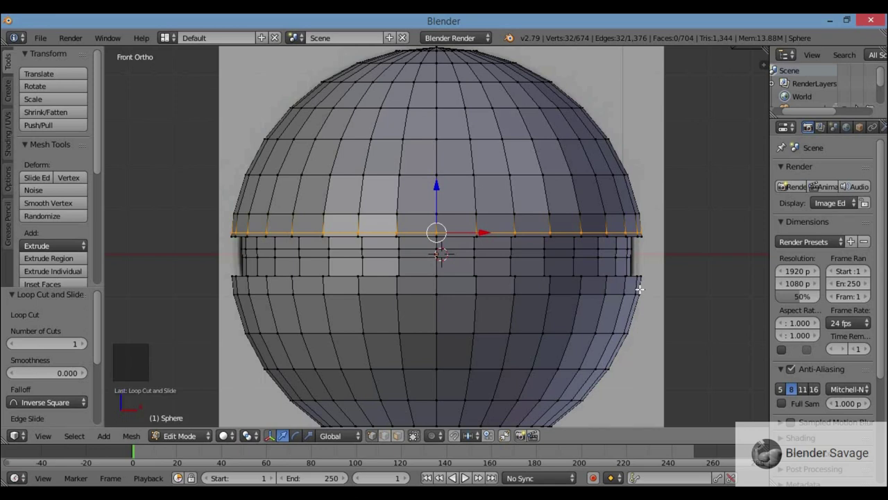
{"action": "key", "text": "ctrl+r"}
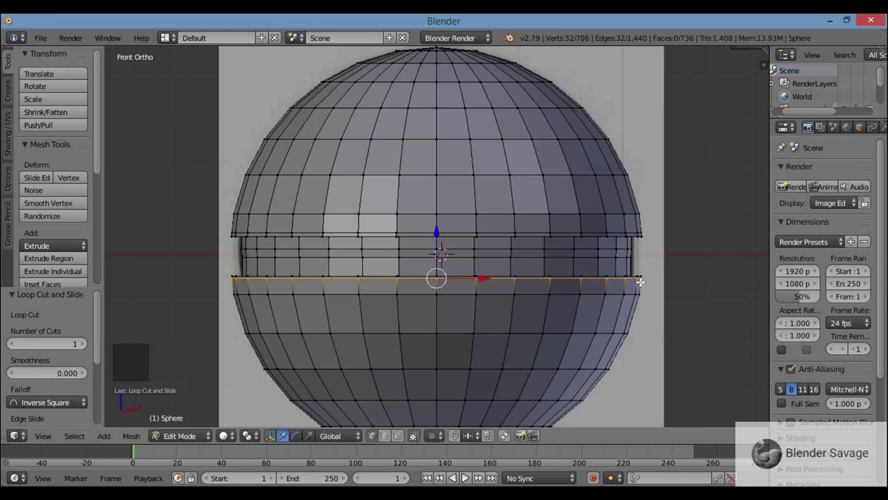
{"action": "scroll", "scroll_direction": "up", "scroll_amount": 3}
{"action": "scroll", "scroll_direction": "down", "scroll_amount": 3}
{"action": "scroll", "scroll_direction": "down", "scroll_amount": 3}
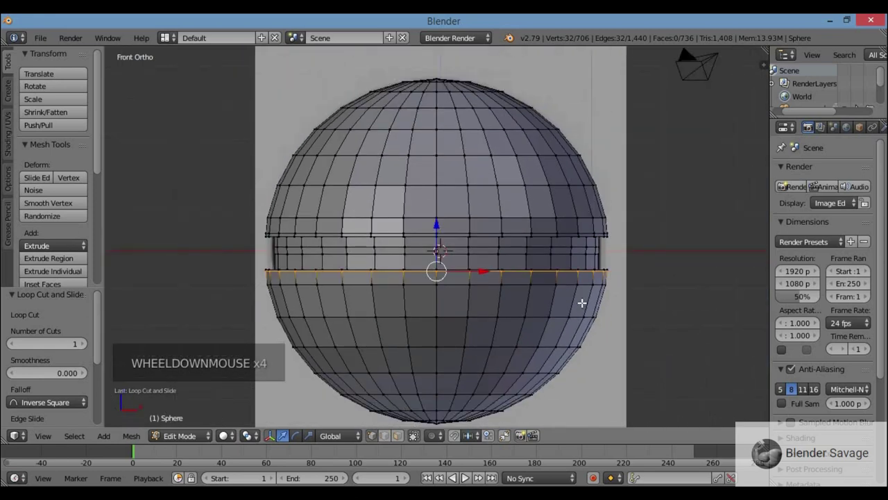
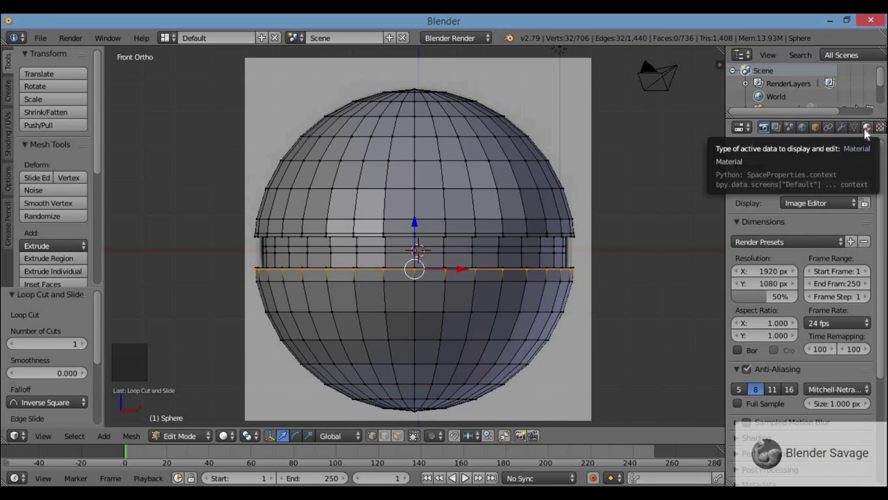
Step: Create a material named 'red' with a red diffuse colour on the sphere
{"action": "left_click", "coordinate": [865, 132]}
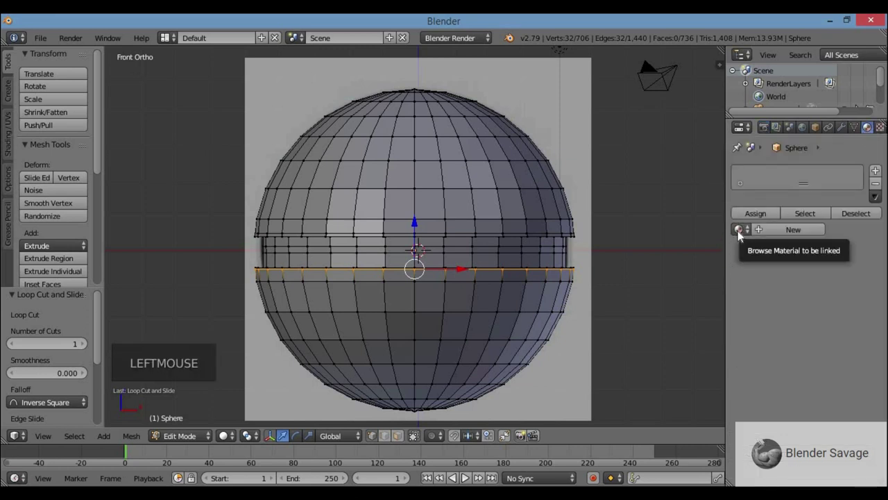
{"action": "left_click", "coordinate": [784, 235]}
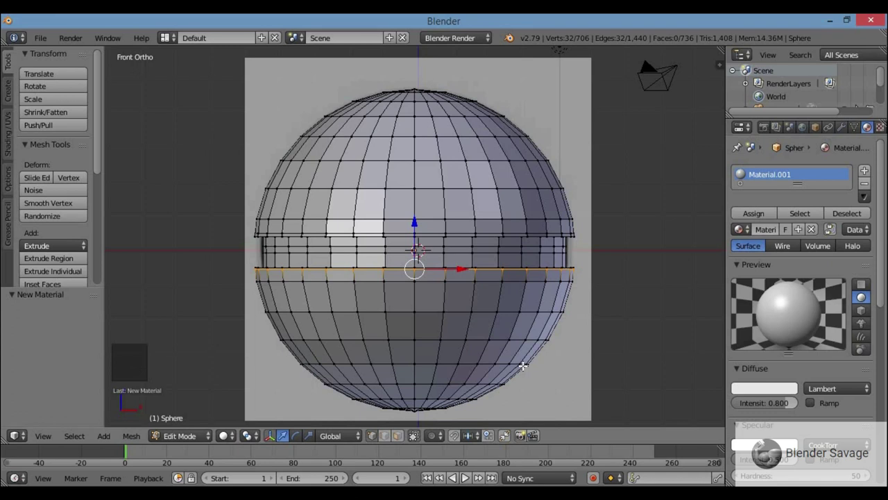
{"action": "key", "text": "z"}
{"action": "key", "text": "z"}
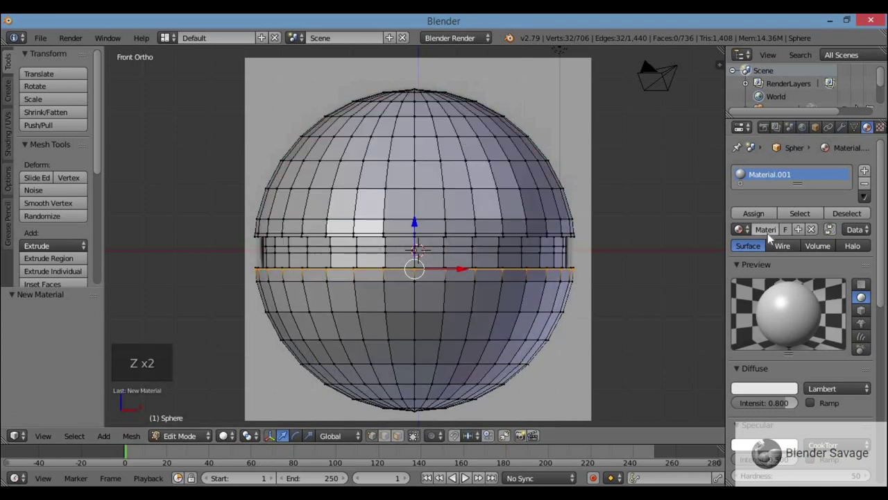
{"action": "left_click", "coordinate": [761, 439]}
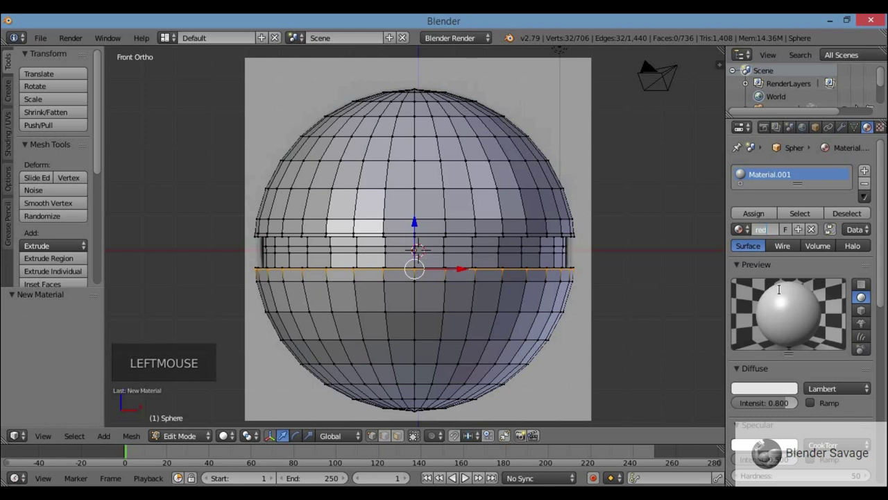
{"action": "left_click", "coordinate": [758, 393]}
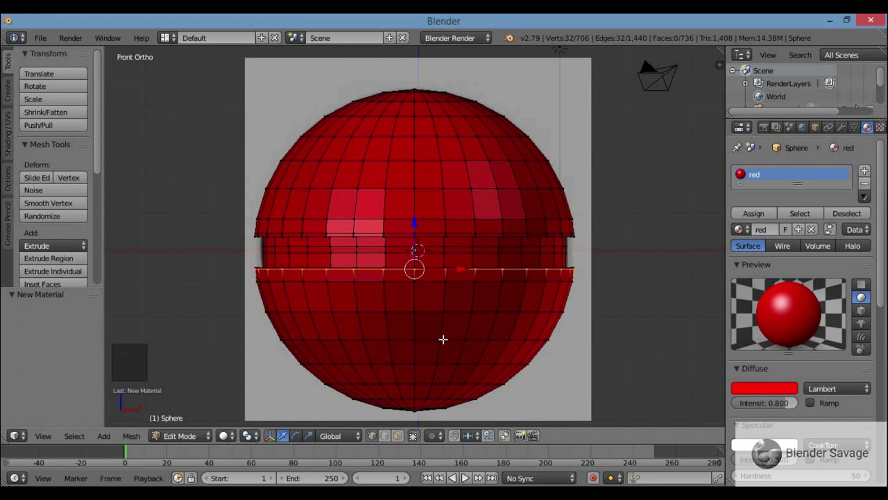
{"action": "key", "text": "z"}
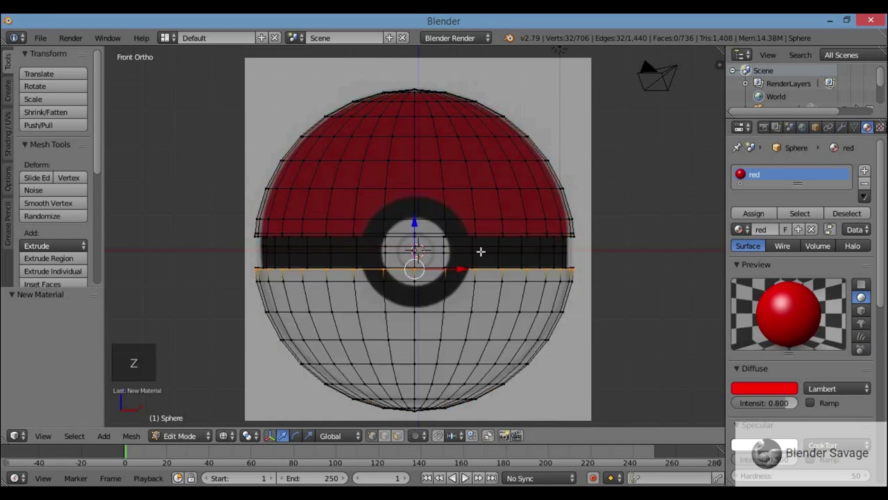
{"action": "key", "text": "z"}
{"action": "key", "text": "a"}
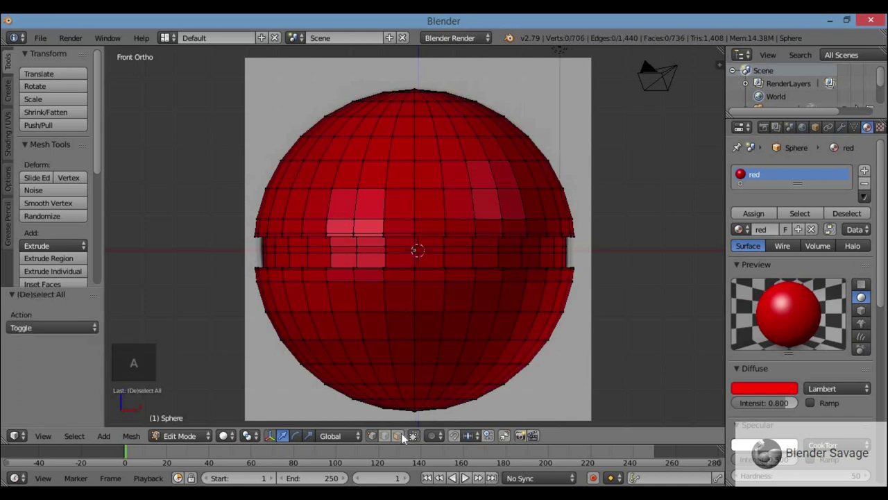
Step: Box-select the lower half of the sphere in wireframe with occluded faces included
{"action": "left_click", "coordinate": [761, 439]}
{"action": "key", "text": "z"}
{"action": "key", "text": "b"}
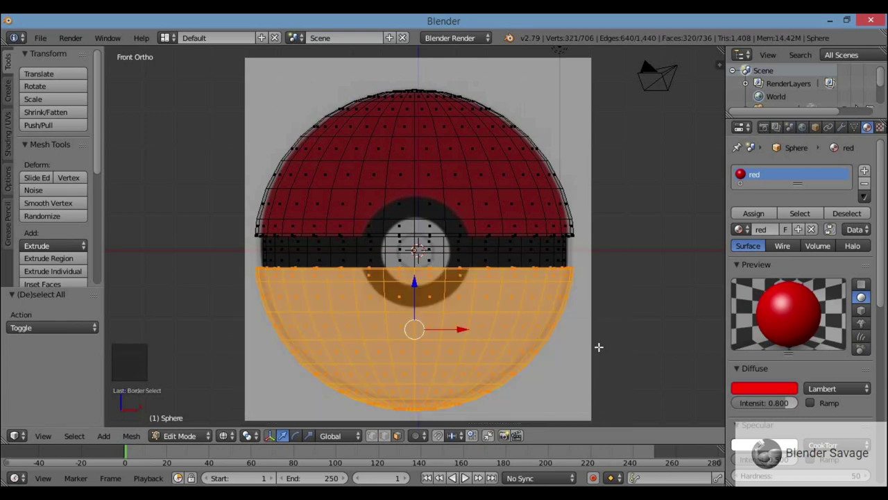
{"action": "middle_click", "coordinate": [761, 439]}
{"action": "key", "text": "KP_1"}
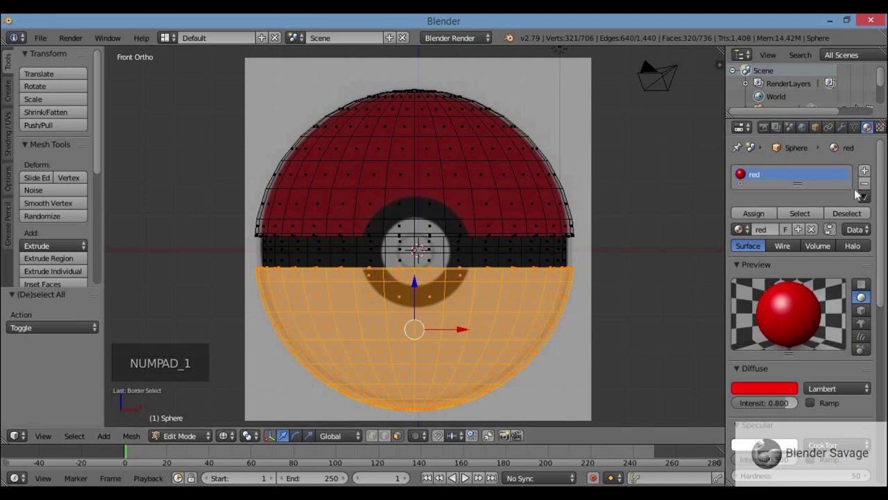
Step: Add a second slot with a 'white' material, diffuse white, and assign it to the lower half
{"action": "left_click", "coordinate": [868, 176]}
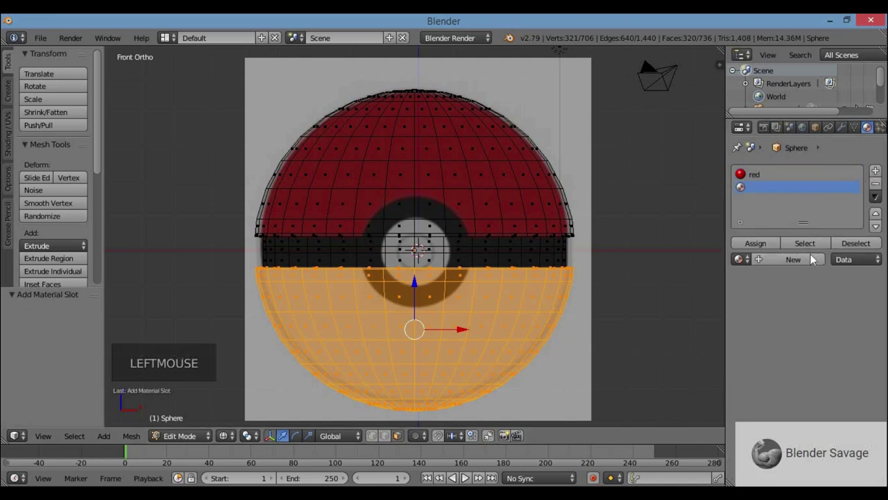
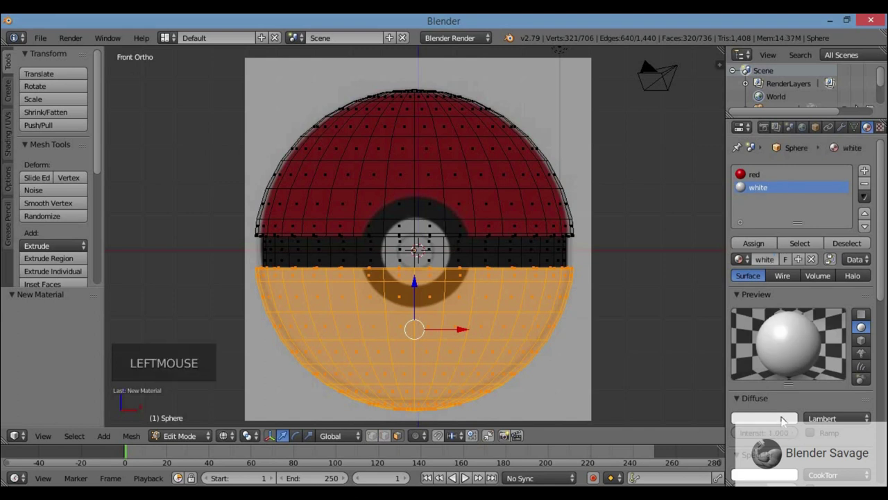
{"action": "left_click", "coordinate": [785, 418]}
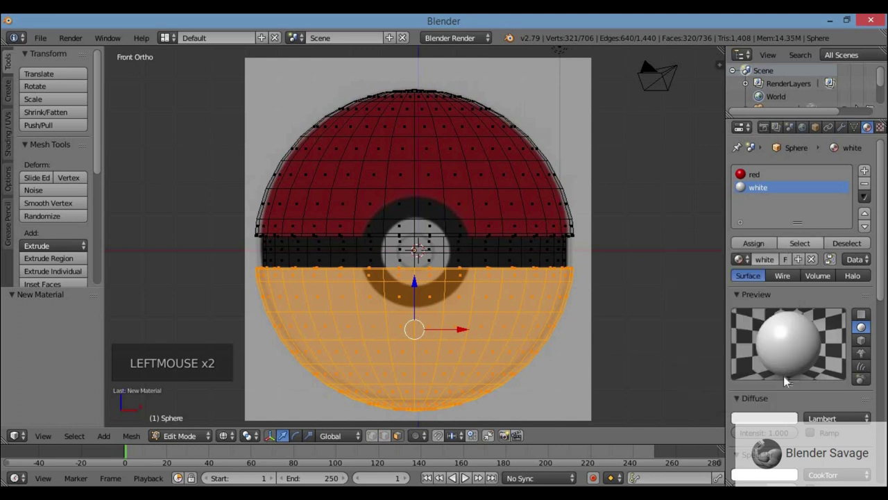
{"action": "left_click", "coordinate": [787, 396]}
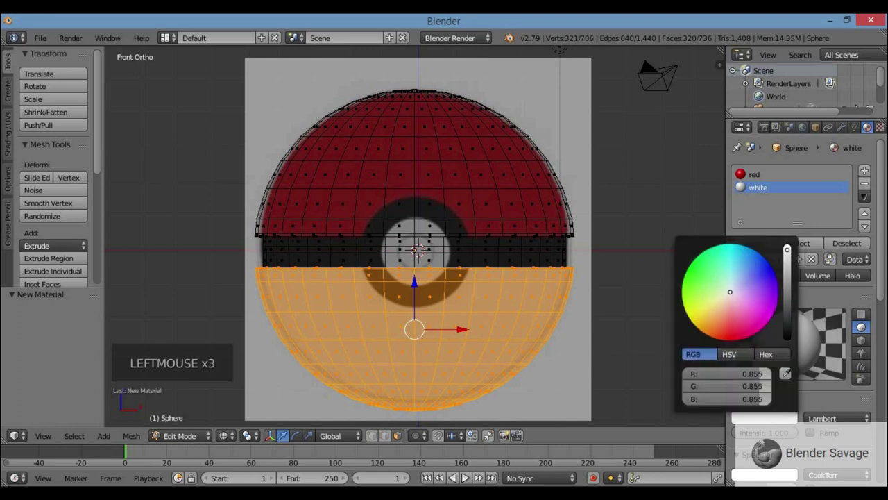
{"action": "scroll", "scroll_direction": "down", "scroll_amount": 3}
{"action": "left_click", "coordinate": [759, 435]}
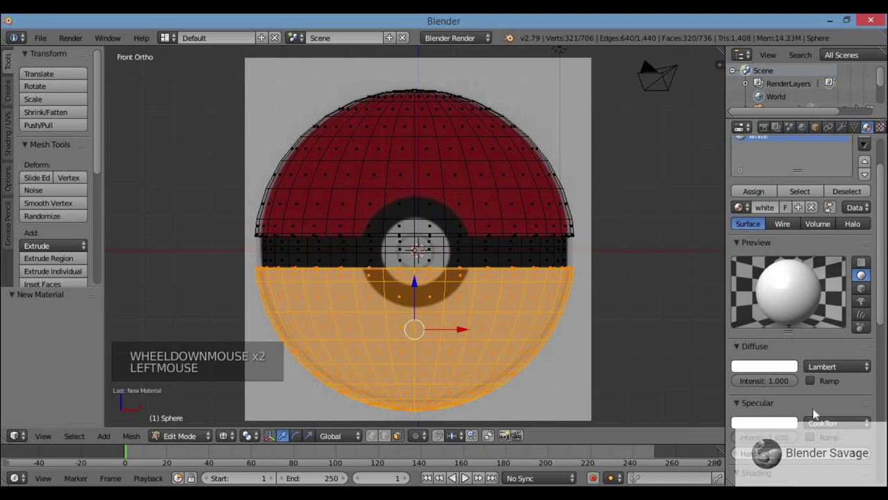
{"action": "scroll", "scroll_direction": "up", "scroll_amount": 3}
{"action": "left_click", "coordinate": [775, 473]}
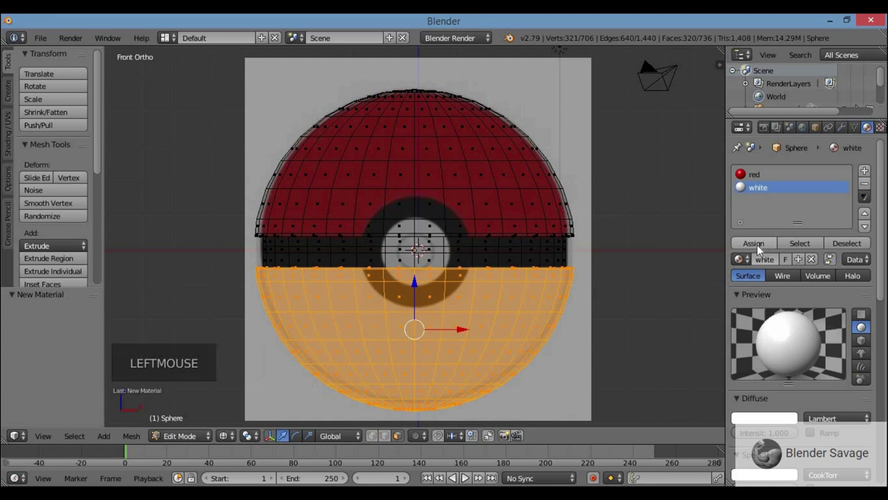
{"action": "left_click", "coordinate": [758, 248]}
Step: Orbit in solid shading to check the red and white halves, then return to front wireframe view
{"action": "key", "text": "z"}
{"action": "key", "text": "a"}
{"action": "middle_click", "coordinate": [737, 184]}
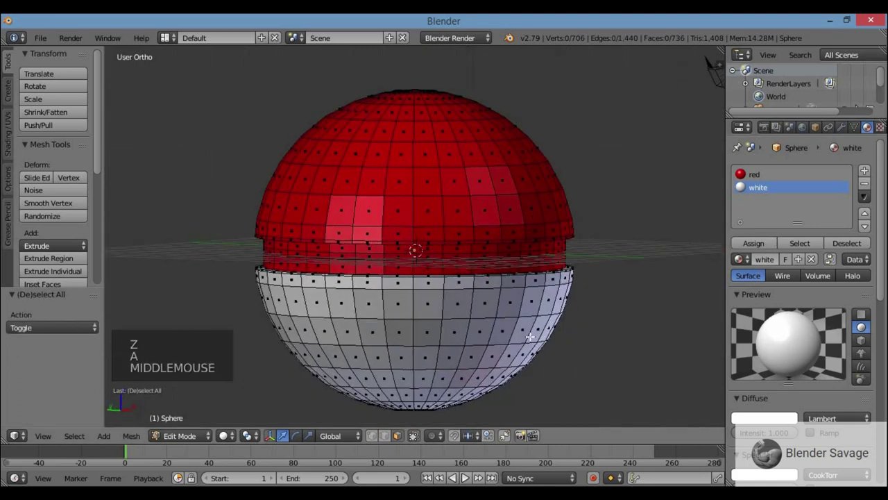
{"action": "key", "text": "KP_1"}
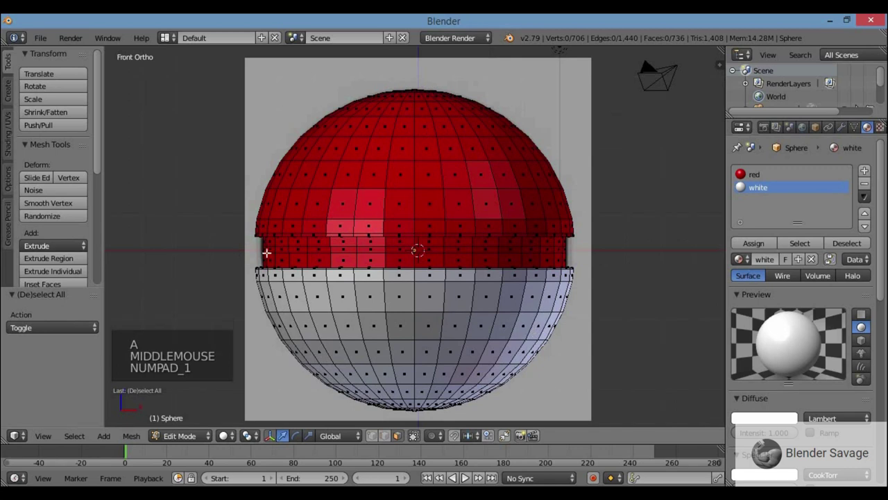
{"action": "scroll", "scroll_direction": "up", "scroll_amount": 3}
{"action": "key", "text": "z"}
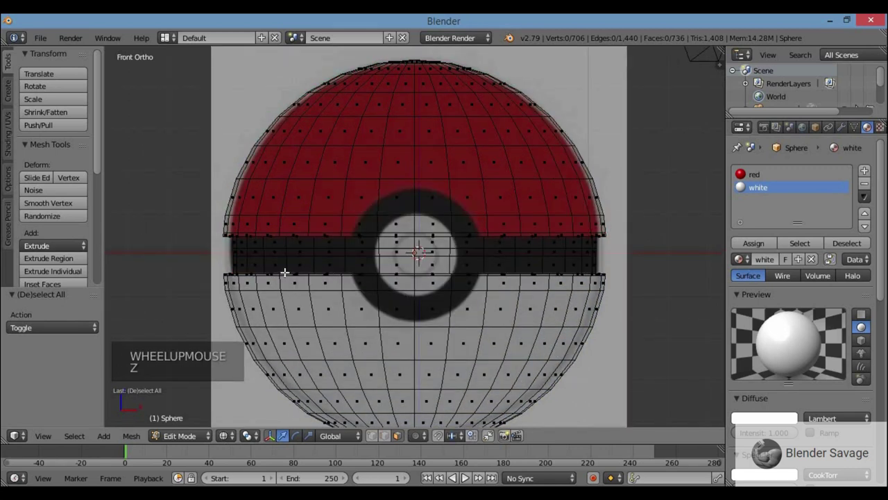
Step: Box-select the faces of the middle band and inspect the selection
{"action": "key", "text": "b"}
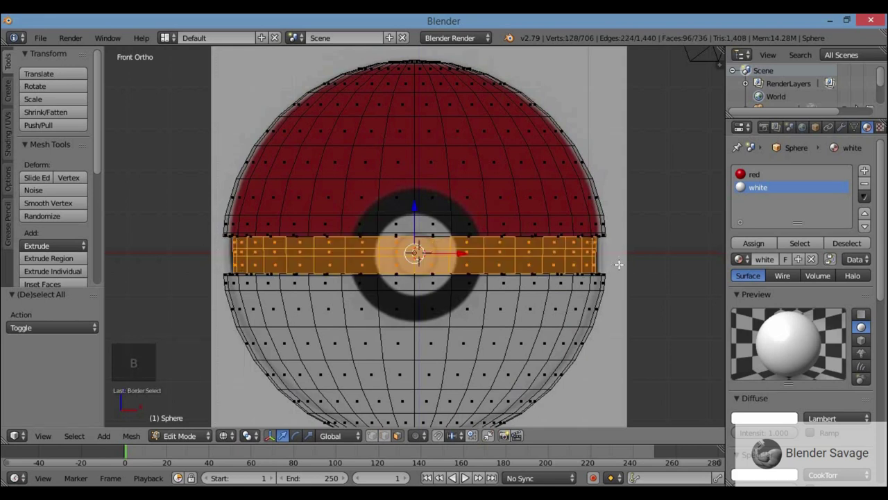
{"action": "key", "text": "z"}
{"action": "middle_click", "coordinate": [738, 184]}
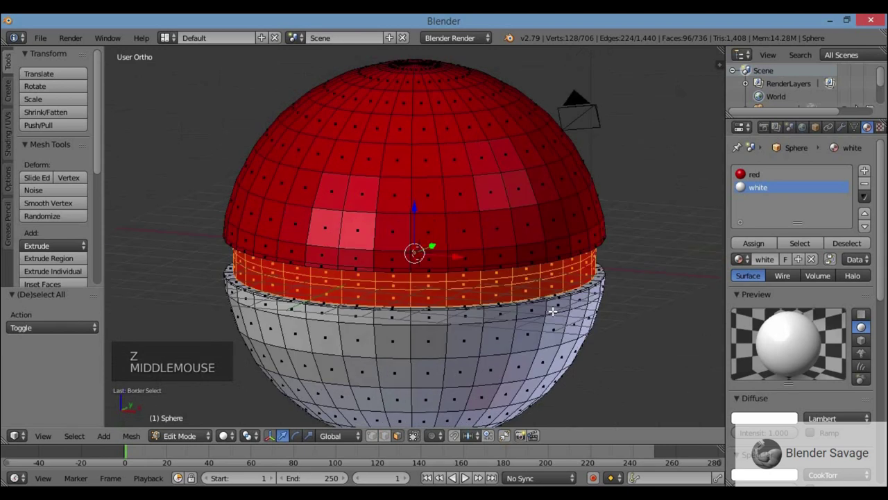
{"action": "key", "text": "KP_1"}
{"action": "scroll", "scroll_direction": "down", "scroll_amount": 3}
Step: Add a third slot with a 'black' material, diffuse black, and assign it to the band
{"action": "left_click", "coordinate": [869, 173]}
{"action": "left_click", "coordinate": [767, 269]}
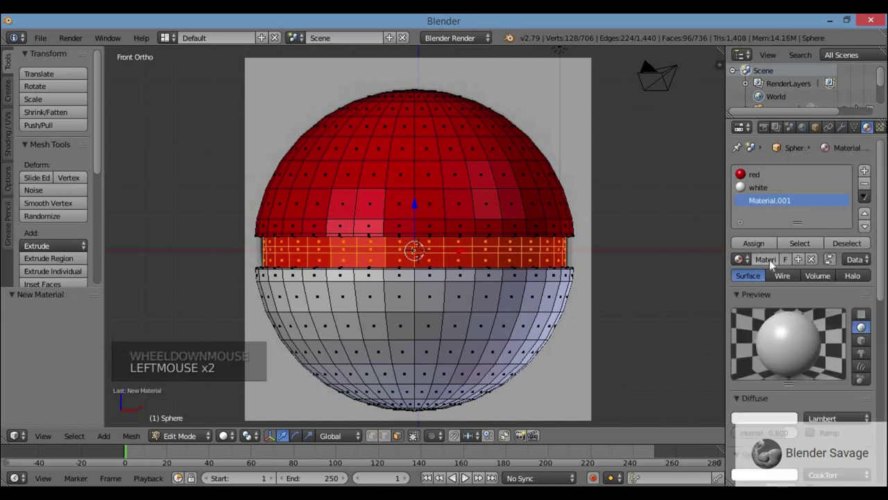
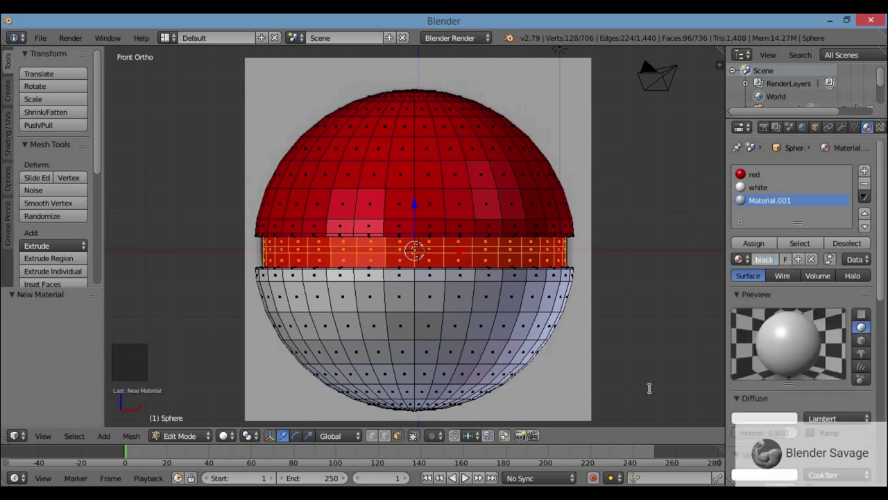
{"action": "left_click", "coordinate": [756, 421]}
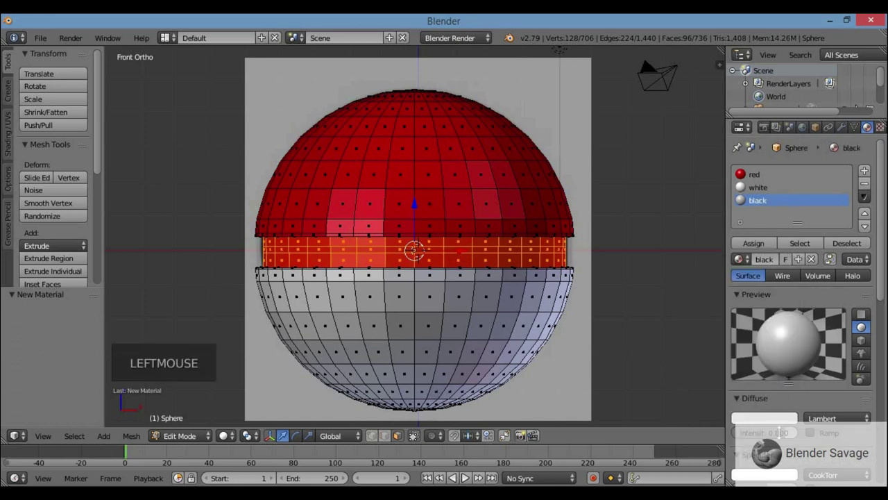
{"action": "left_click", "coordinate": [782, 421]}
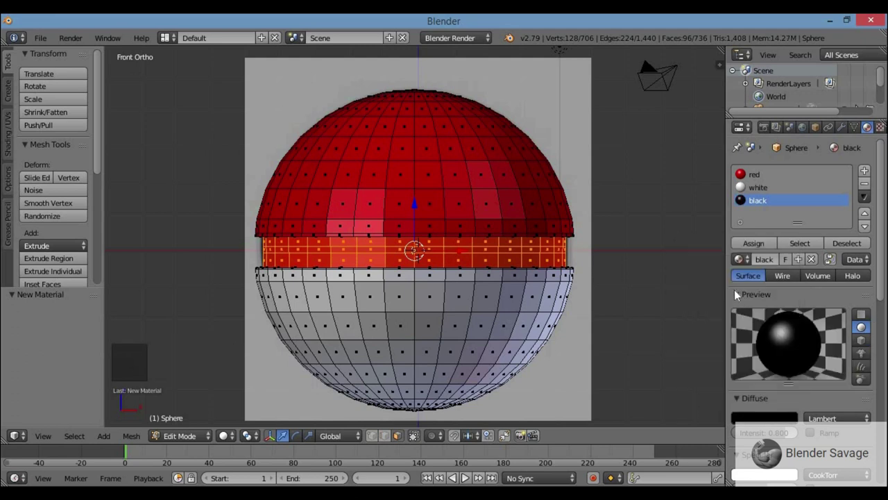
{"action": "left_click", "coordinate": [793, 419]}
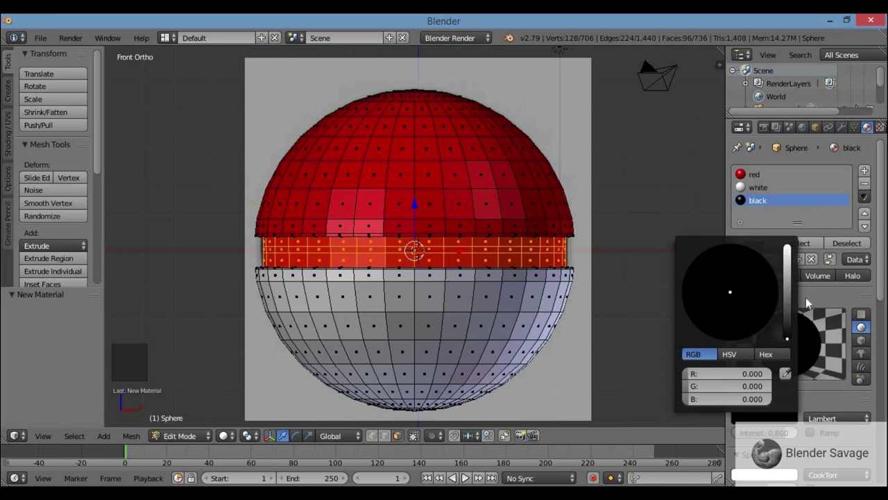
{"action": "left_click", "coordinate": [759, 244]}
Step: Check the result in Object Mode and add a new cylinder at the centre
{"action": "key", "text": "Tab"}
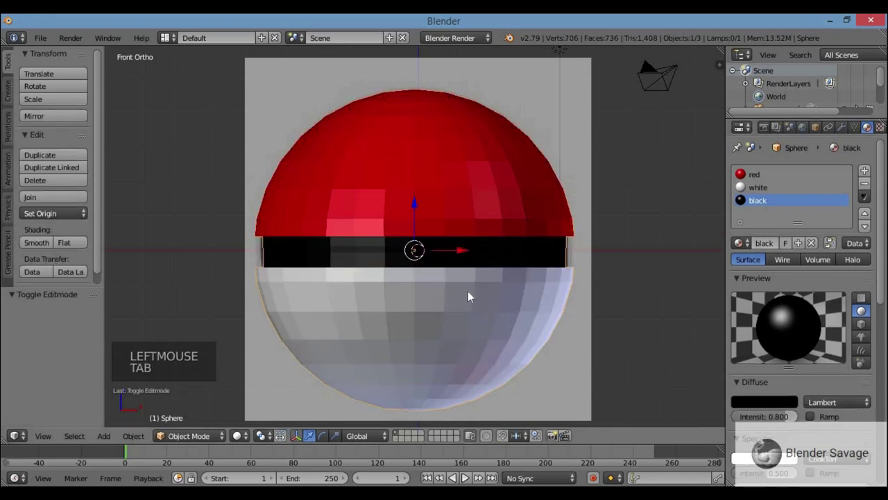
{"action": "middle_click", "coordinate": [737, 184]}
{"action": "key", "text": "KP_1"}
{"action": "key", "text": "z"}
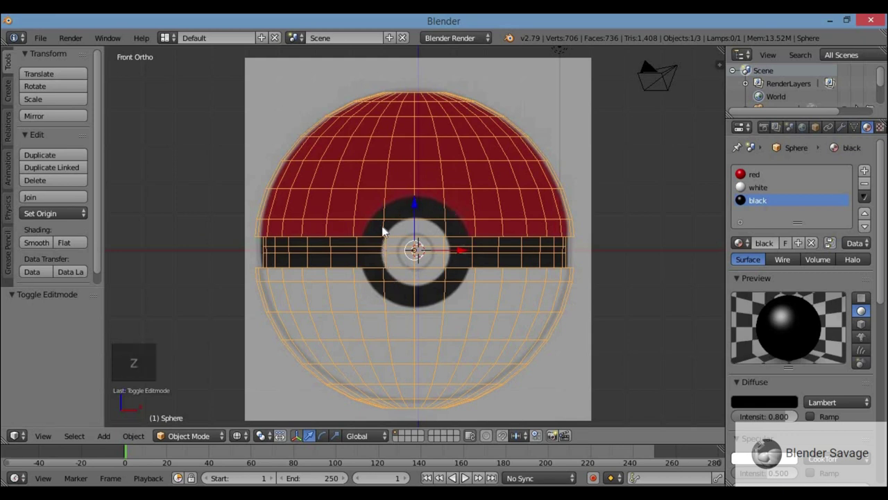
{"action": "key", "text": "z"}
{"action": "key", "text": "shift+a"}
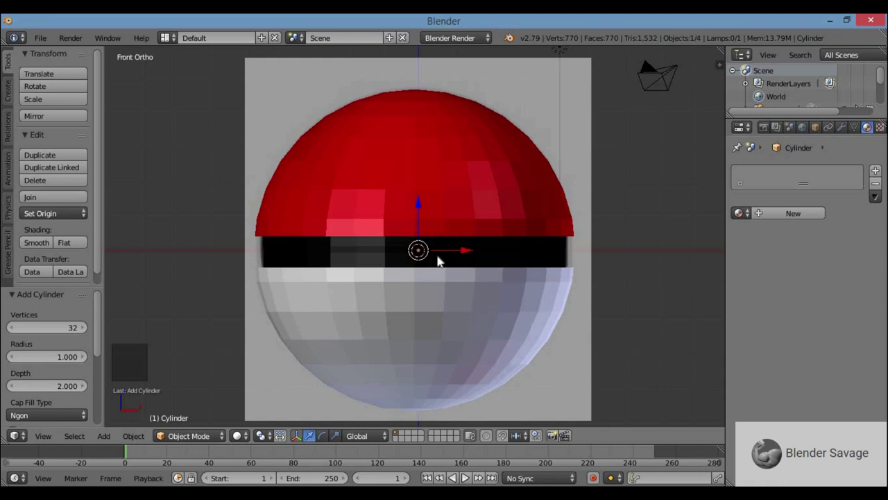
Step: Move the cylinder in front of the ball and rotate it 90° on X to face forward
{"action": "key", "text": "KP_3"}
{"action": "left_click", "coordinate": [468, 253]}
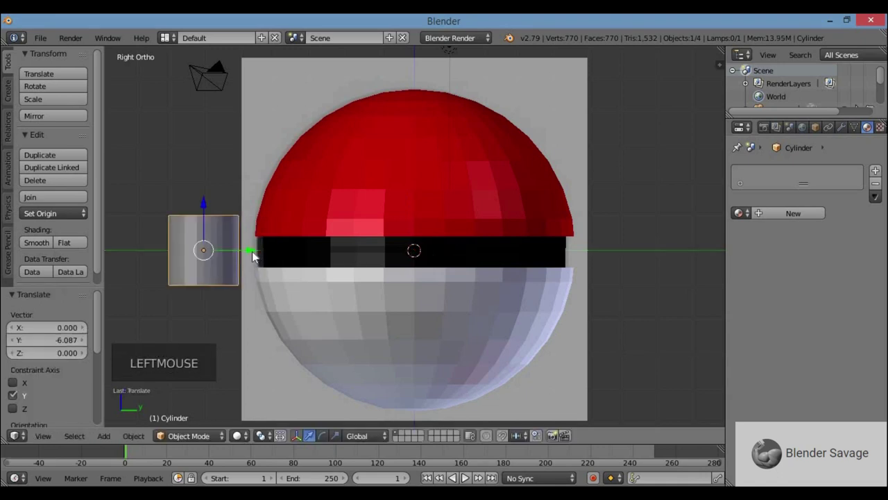
{"action": "key", "text": "KP_1"}
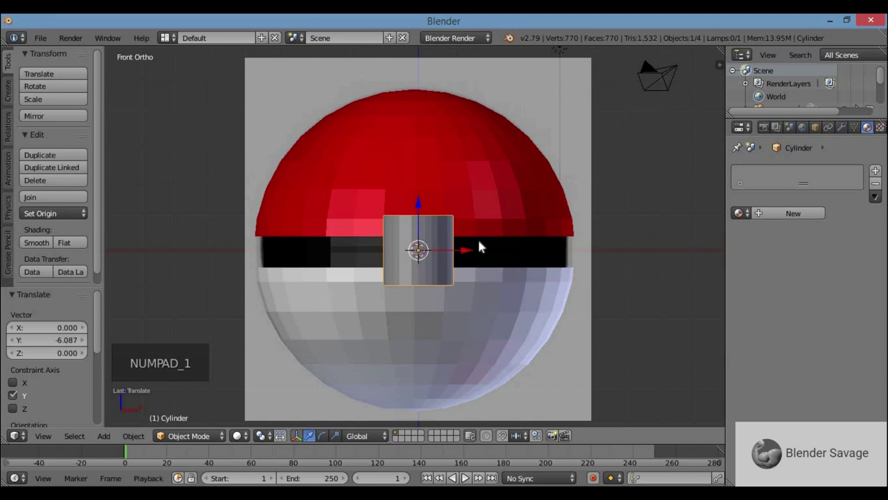
{"action": "middle_click", "coordinate": [488, 248]}
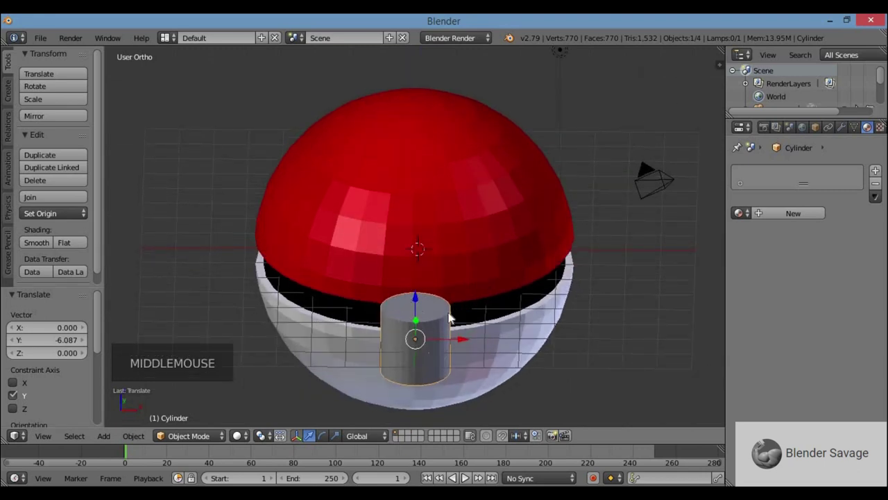
{"action": "key", "text": "KP_1"}
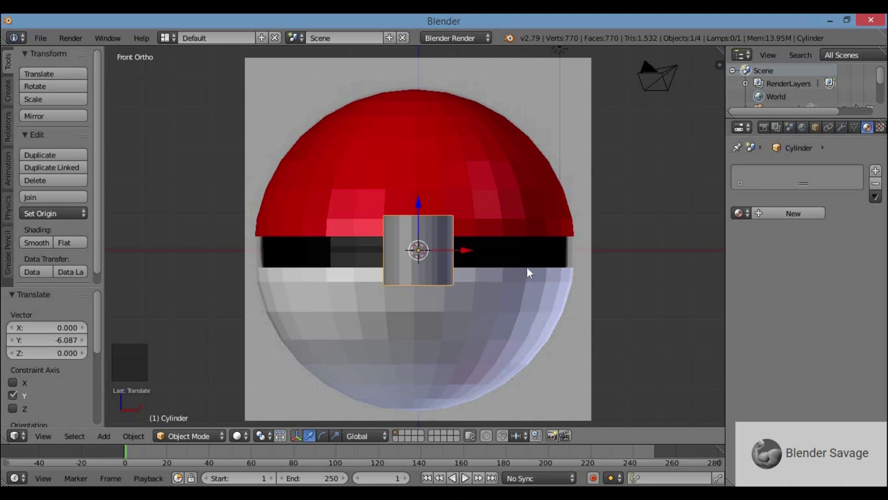
{"action": "key", "text": "r"}
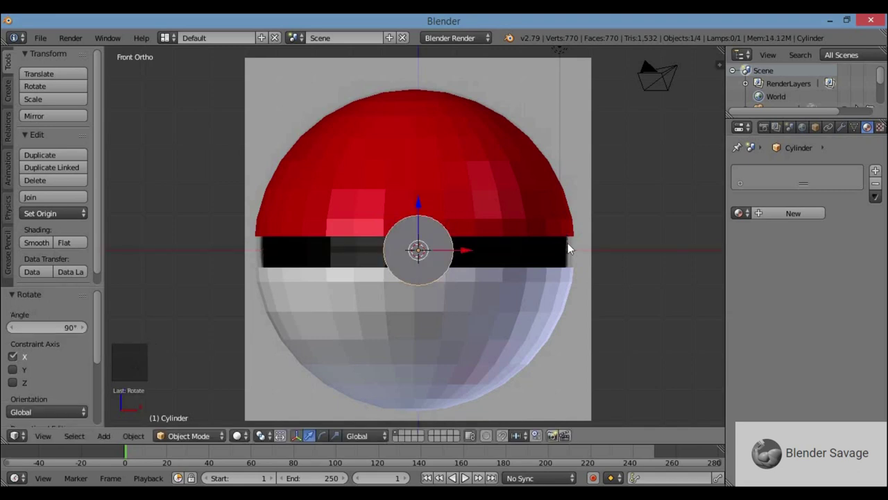
{"action": "middle_click", "coordinate": [487, 250]}
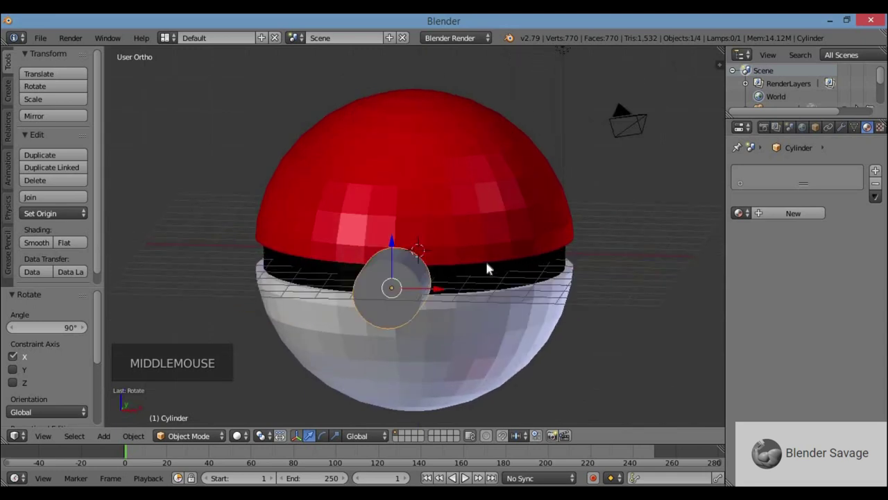
{"action": "key", "text": "KP_1"}
Step: Scale and position the cylinder over the reference to match the button's outer ring
{"action": "key", "text": "z"}
{"action": "scroll", "scroll_direction": "up", "scroll_amount": 3}
{"action": "scroll", "scroll_direction": "up", "scroll_amount": 3}
{"action": "scroll", "scroll_direction": "up", "scroll_amount": 3}
{"action": "key", "text": "s"}
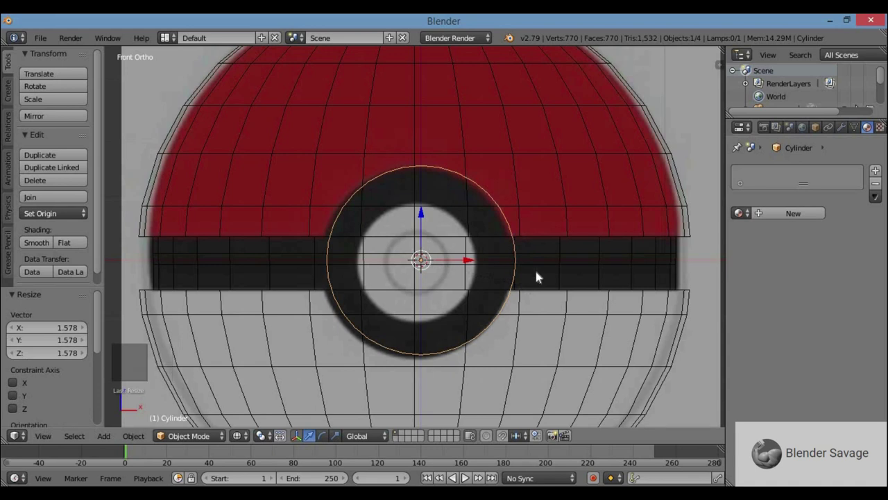
{"action": "key", "text": "g"}
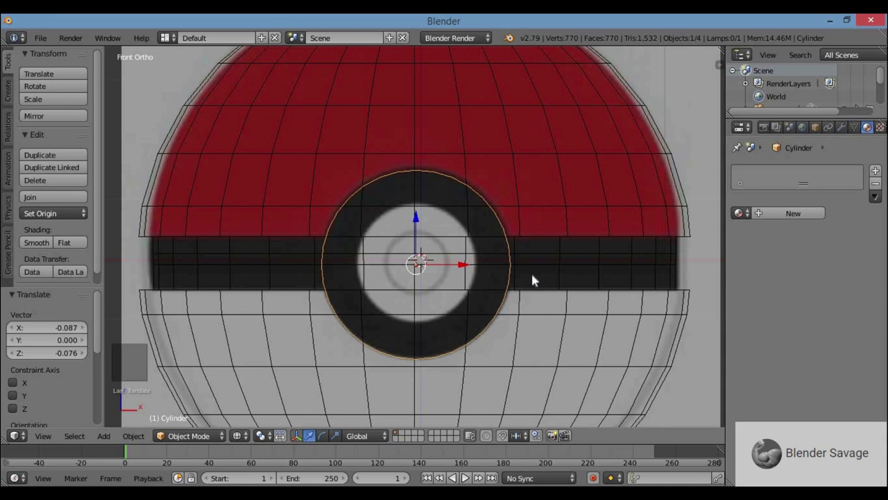
{"action": "key", "text": "s"}
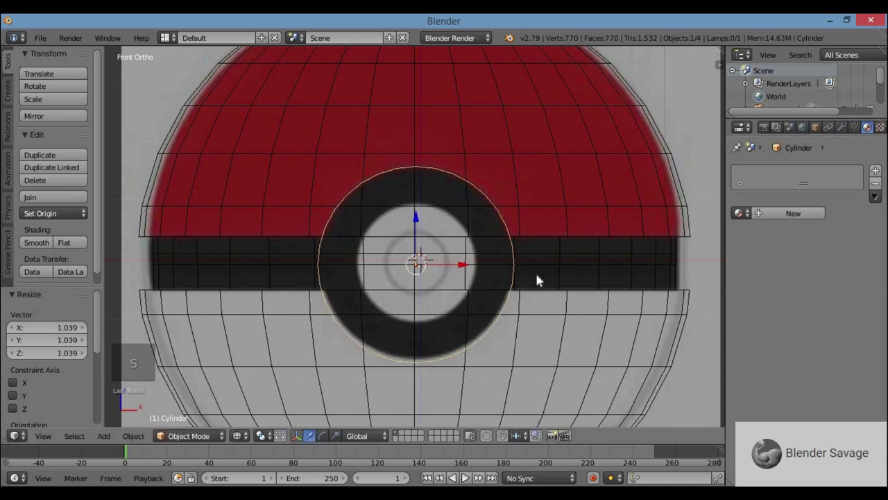
{"action": "key", "text": "s"}
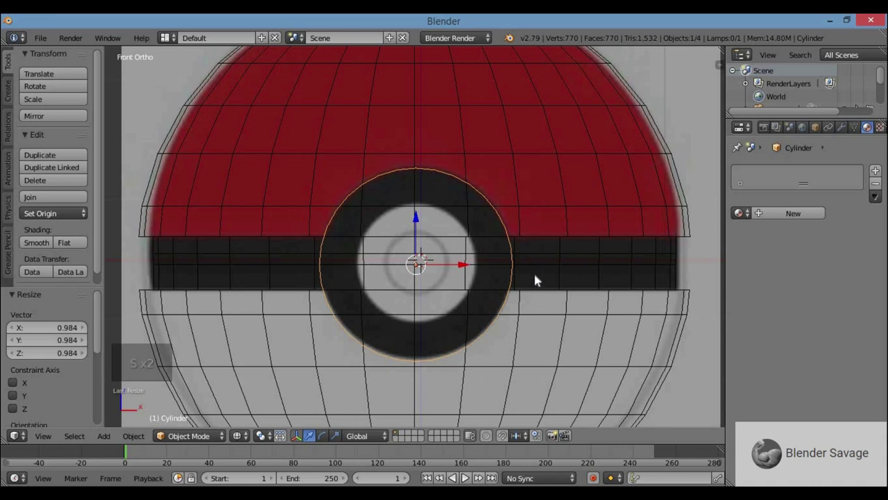
Step: In side view, move the cylinder out to the ball's front surface
{"action": "scroll", "scroll_direction": "down", "scroll_amount": 3}
{"action": "middle_click", "coordinate": [482, 307]}
{"action": "key", "text": "KP_3"}
{"action": "left_click", "coordinate": [234, 257]}
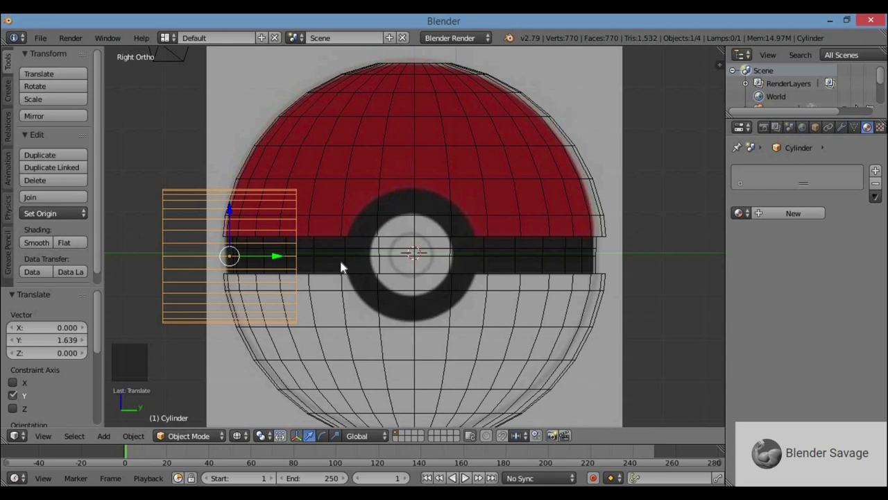
{"action": "key", "text": "z"}
{"action": "key", "text": "z"}
{"action": "scroll", "scroll_direction": "down", "scroll_amount": 3}
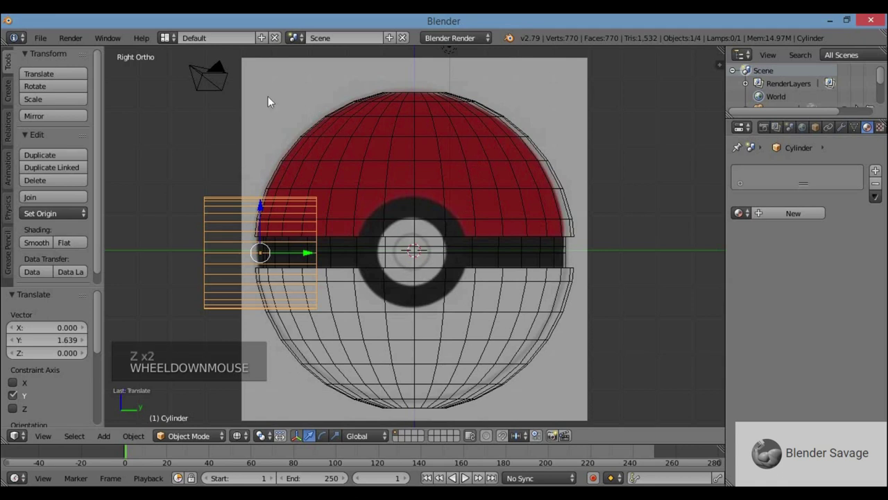
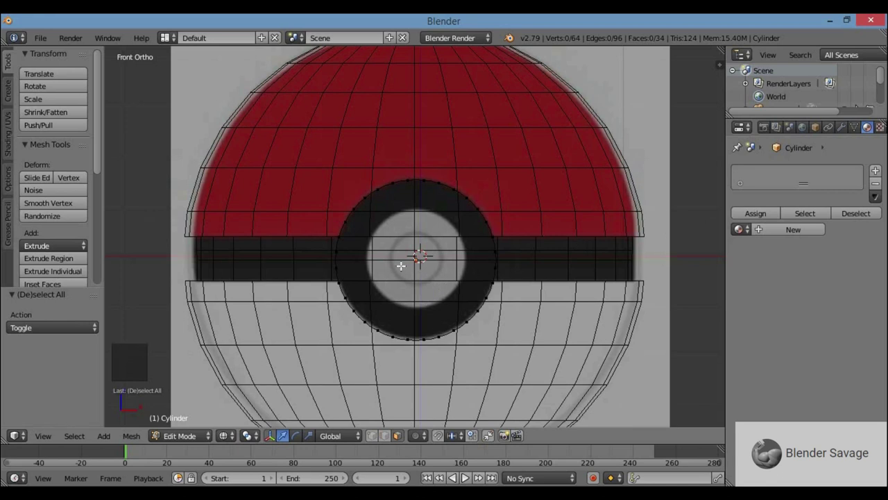
Step: In Edit Mode, box-select the cylinder's front vertices from the side
{"action": "key", "text": "KP_3"}
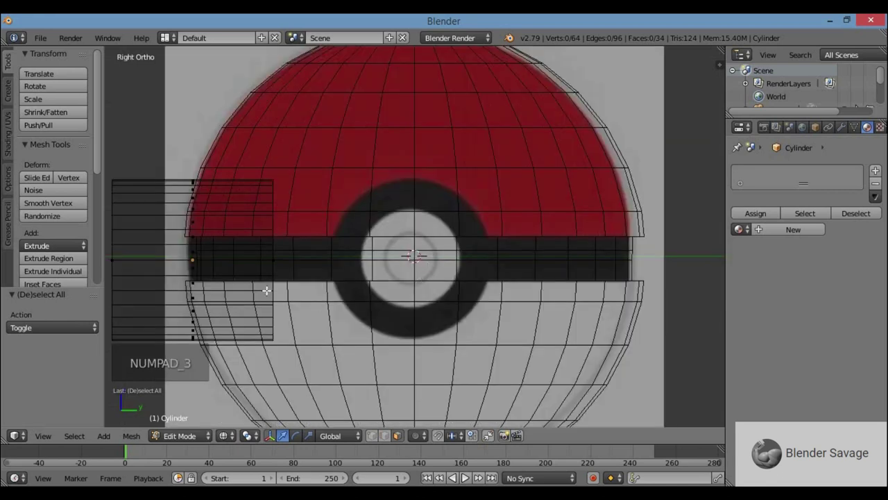
{"action": "scroll", "scroll_direction": "down", "scroll_amount": 3}
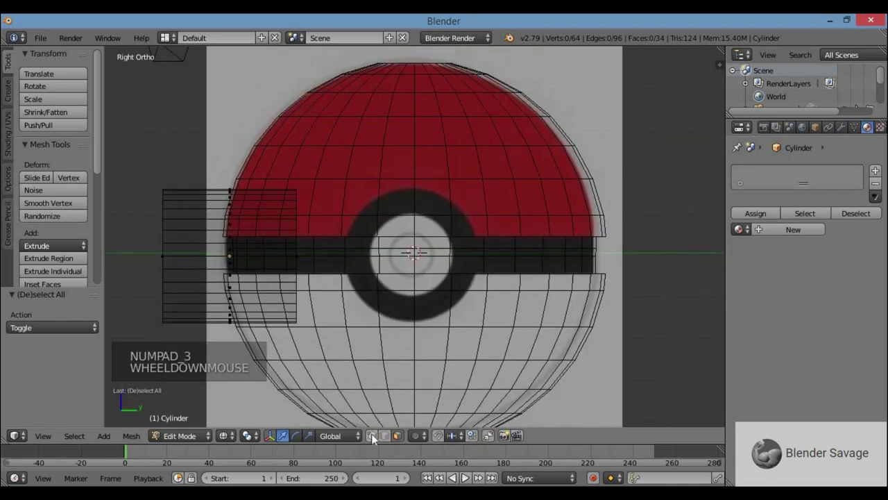
{"action": "left_click", "coordinate": [374, 437]}
{"action": "key", "text": "b"}
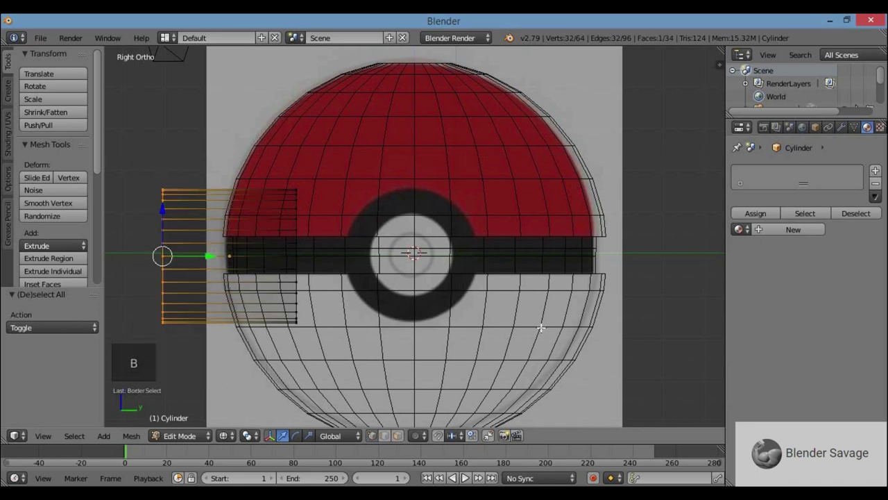
{"action": "key", "text": "KP_1"}
{"action": "scroll", "scroll_direction": "up", "scroll_amount": 3}
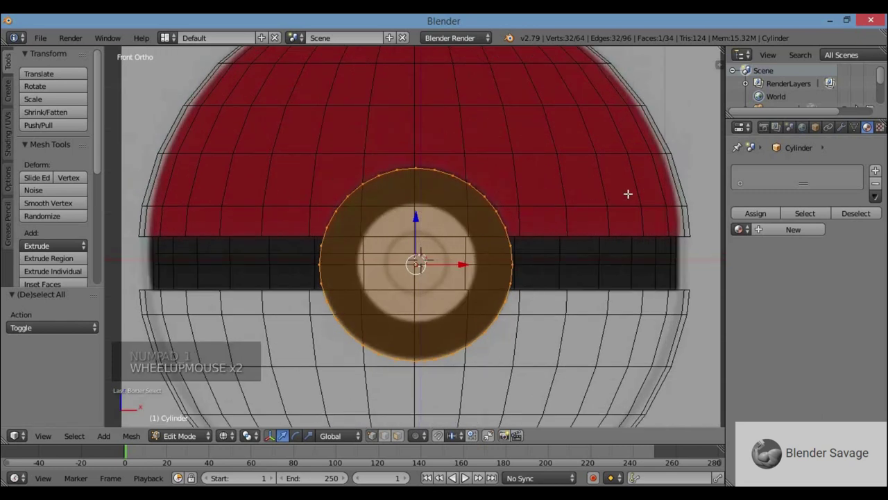
Step: Extrude the front face and shrink it to about 0.6 scale for the button's inner circle
{"action": "key", "text": "e"}
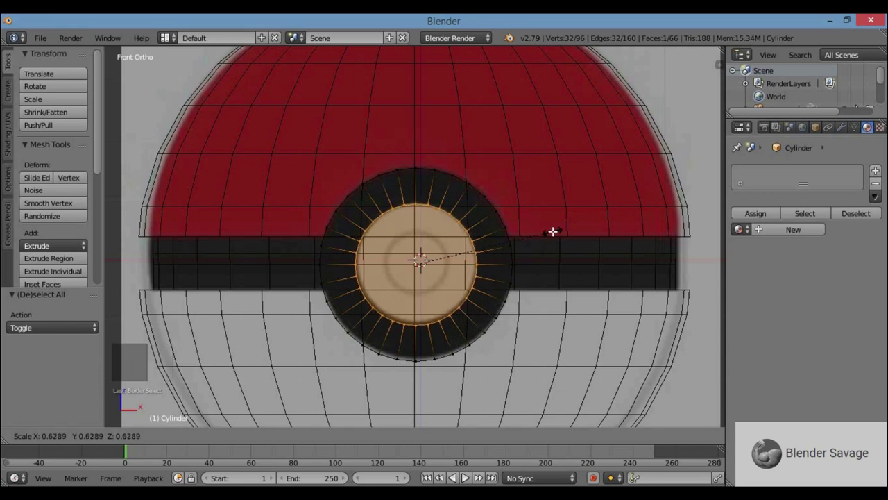
{"action": "scroll", "scroll_direction": "up", "scroll_amount": 3}
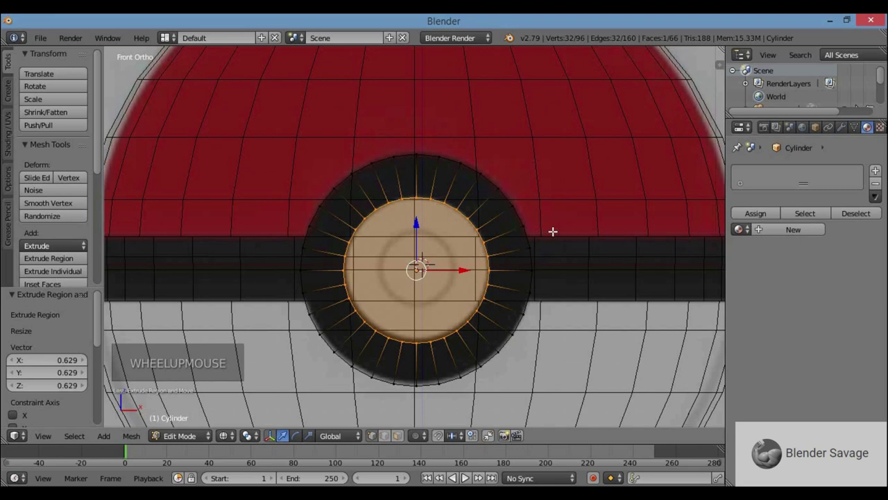
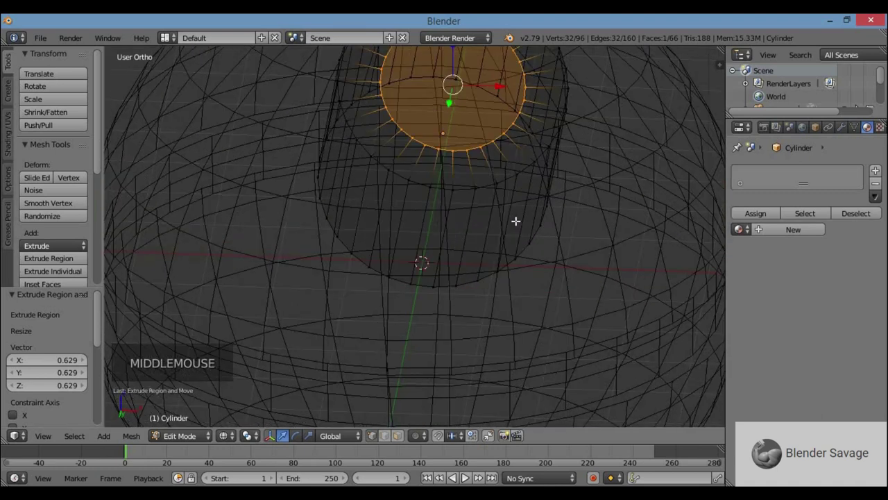
{"action": "key", "text": "KP_1"}
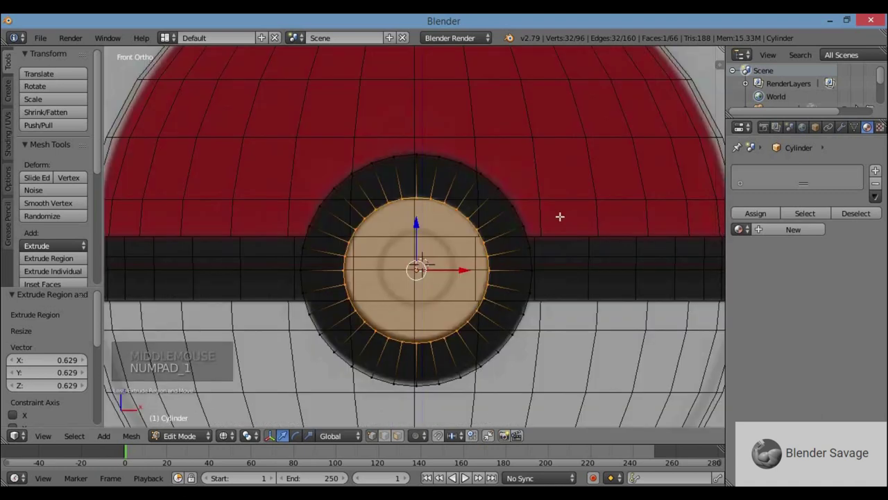
Step: Extrude another ring on the front face and push it into the button, checking from the side
{"action": "key", "text": "e"}
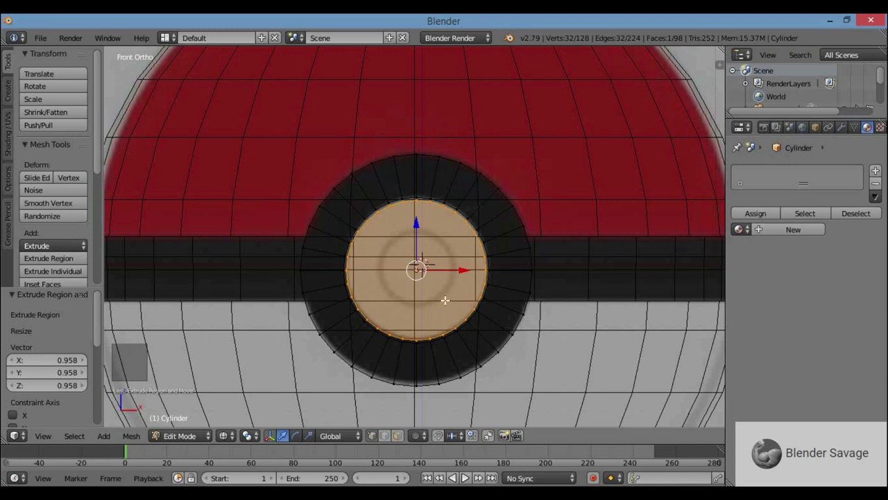
{"action": "key", "text": "KP_3"}
{"action": "key", "text": "KP_Decimal"}
{"action": "scroll", "scroll_direction": "down", "scroll_amount": 3}
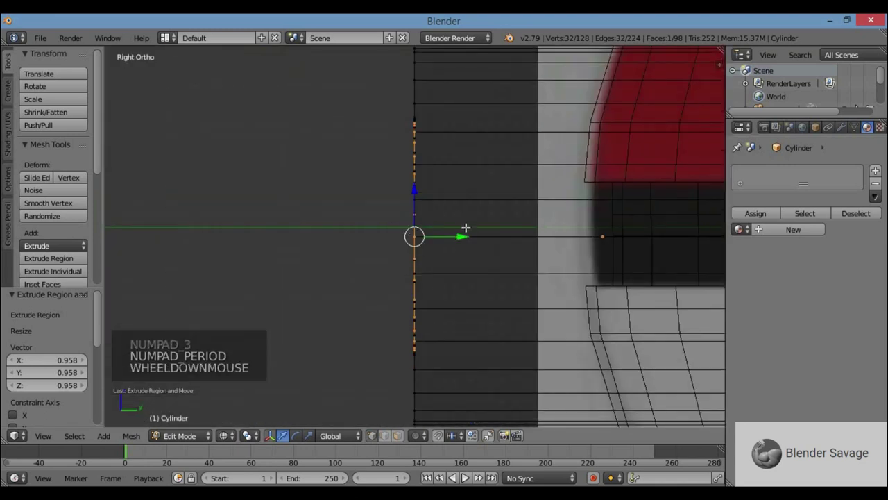
{"action": "key", "text": "e"}
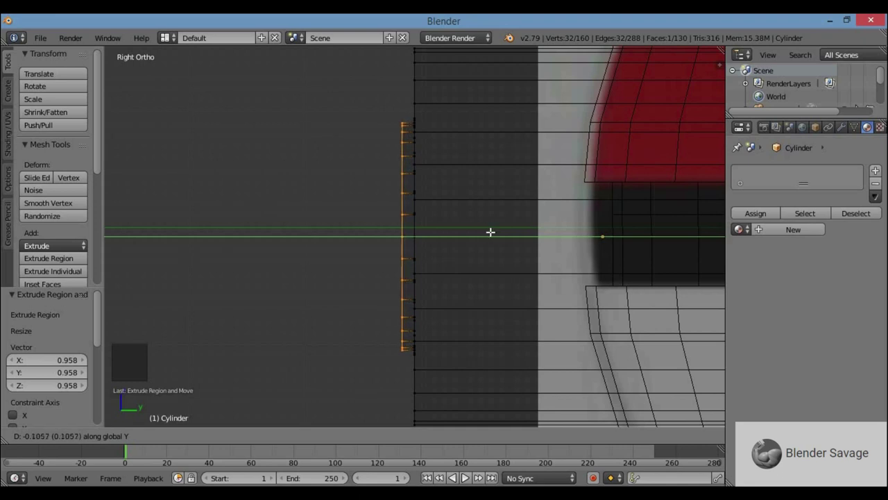
{"action": "key", "text": "KP_1"}
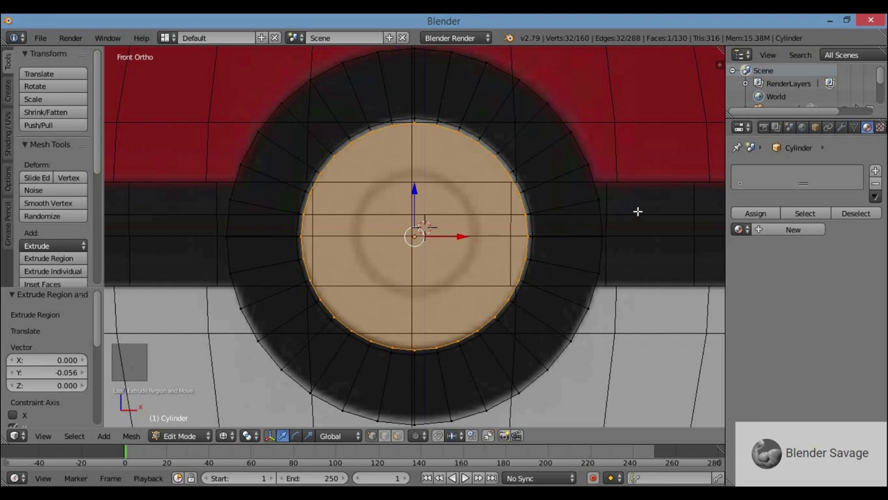
Step: Extrude the centre face three more times into smaller concentric circles
{"action": "key", "text": "e"}
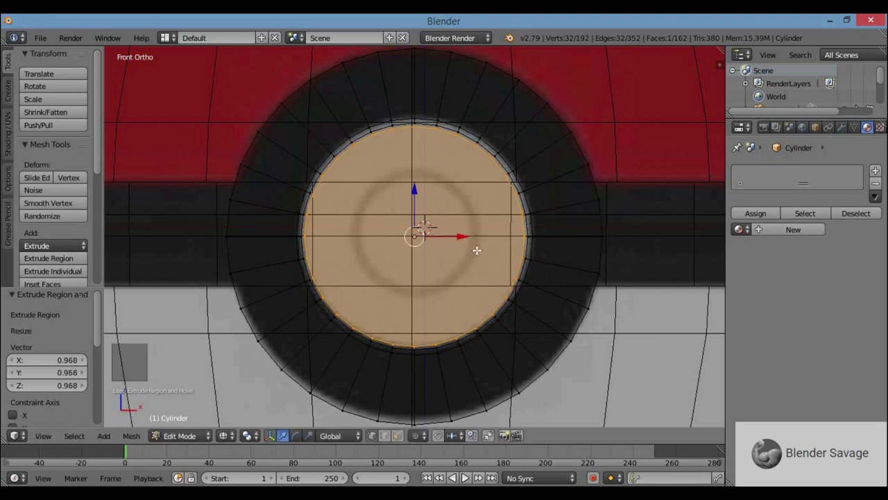
{"action": "key", "text": "e"}
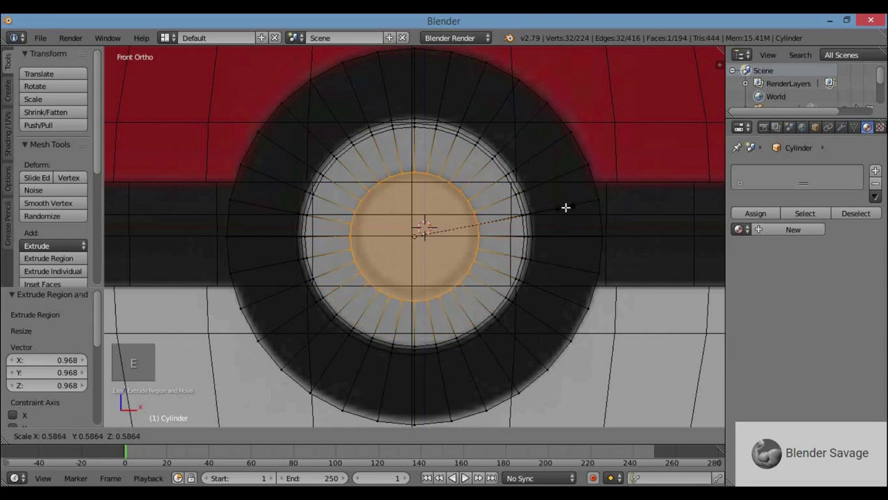
{"action": "key", "text": "e"}
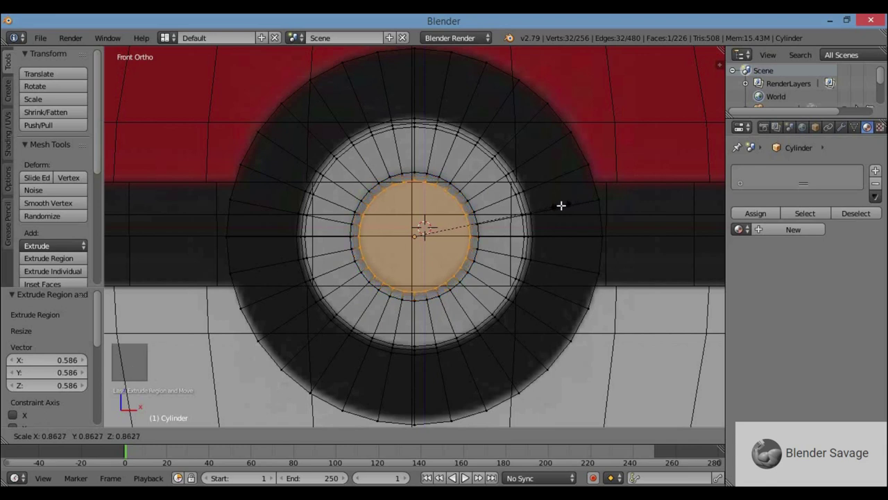
{"action": "key", "text": "KP_3"}
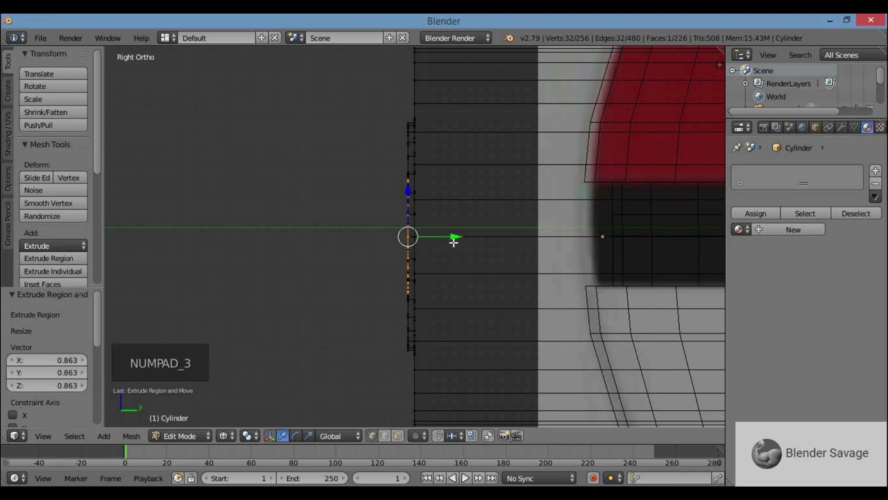
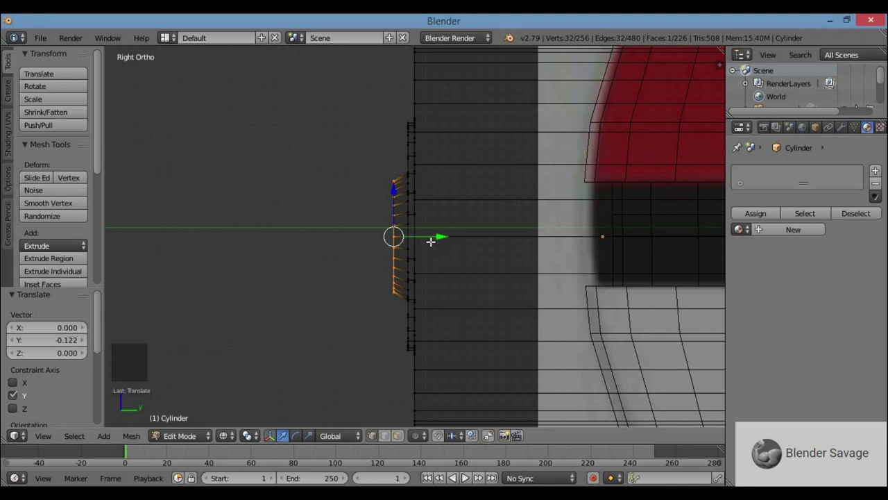
Step: Extrude the central button faces, move them forward along Y and rescale them
{"action": "key", "text": "e"}
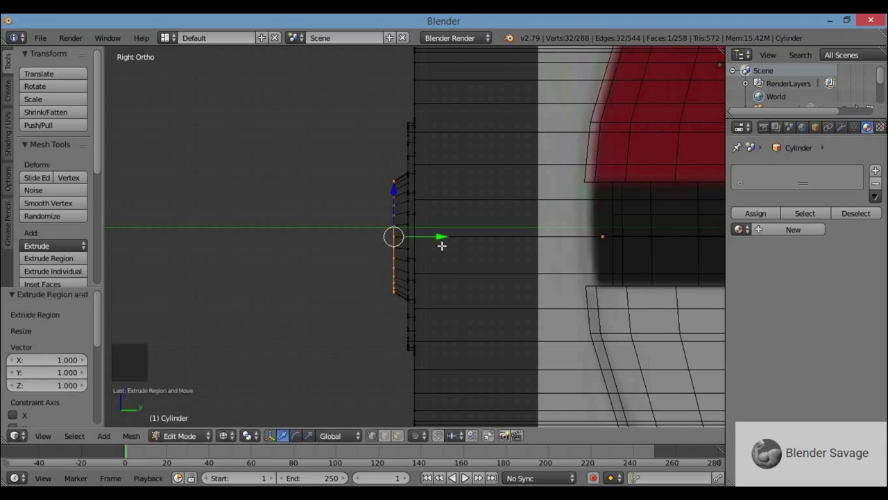
{"action": "key", "text": "g"}
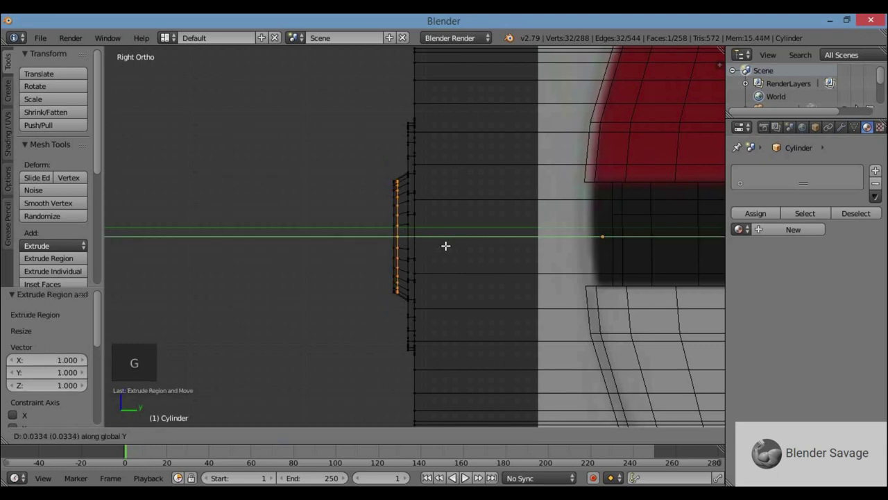
{"action": "scroll", "scroll_direction": "up", "scroll_amount": 3}
{"action": "key", "text": "s"}
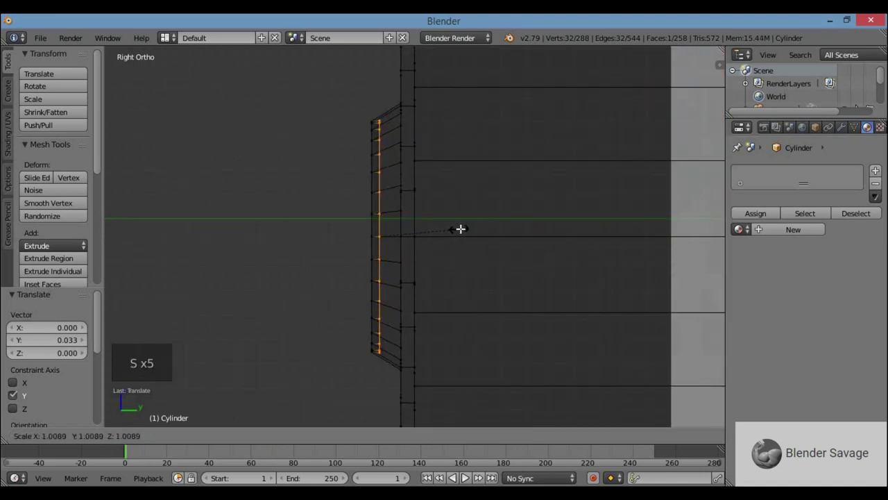
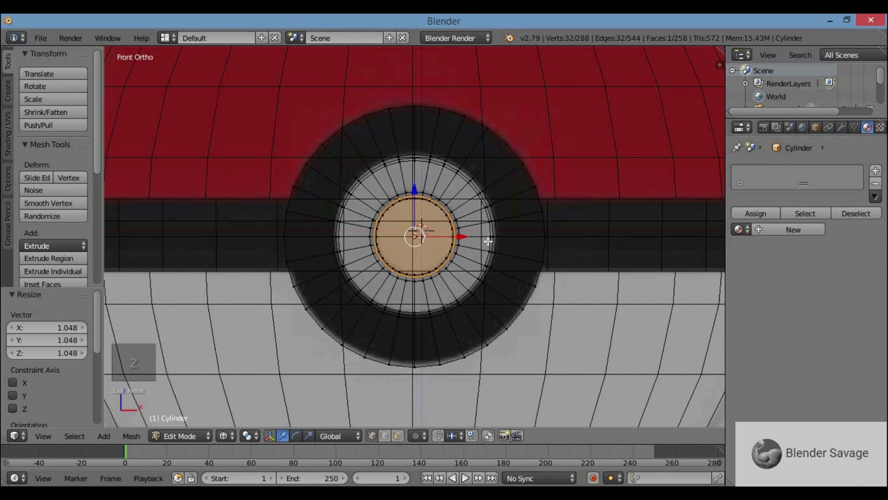
Step: Add a 'white' material slot on the cylinder and assign it to the button's centre disc
{"action": "key", "text": "z"}
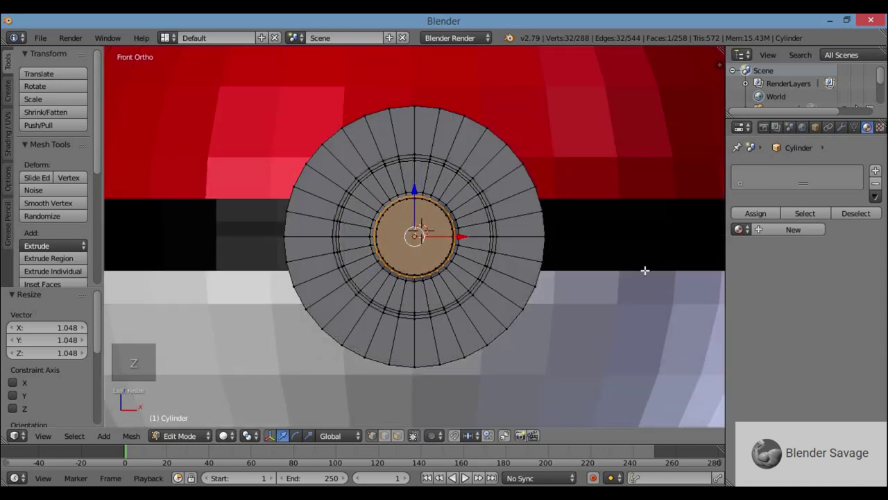
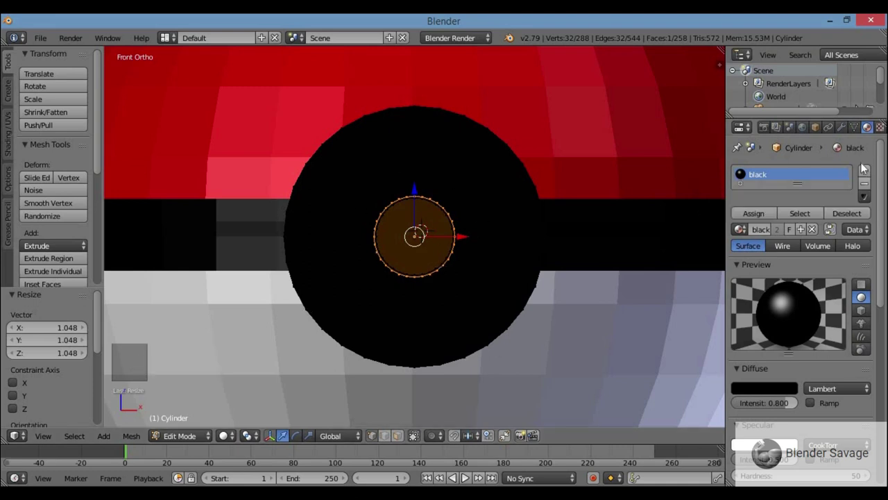
{"action": "left_click", "coordinate": [851, 162]}
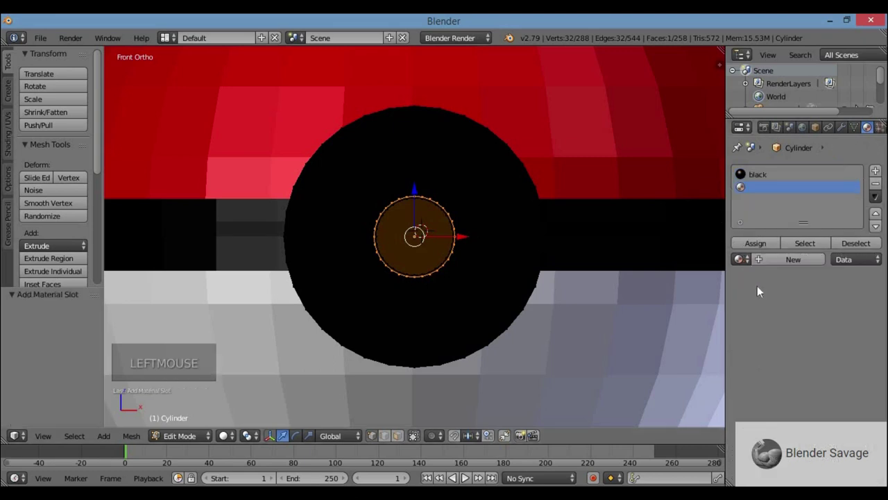
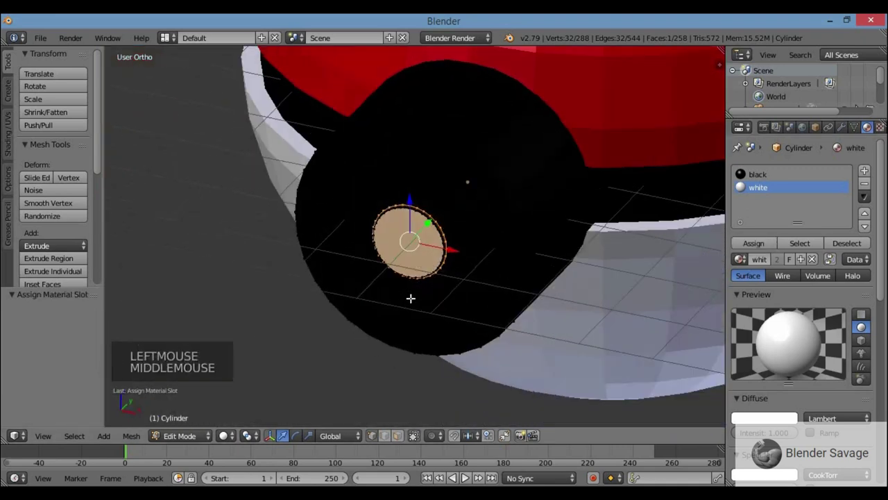
{"action": "key", "text": "KP_1"}
{"action": "key", "text": "z"}
{"action": "scroll", "scroll_direction": "up", "scroll_amount": 3}
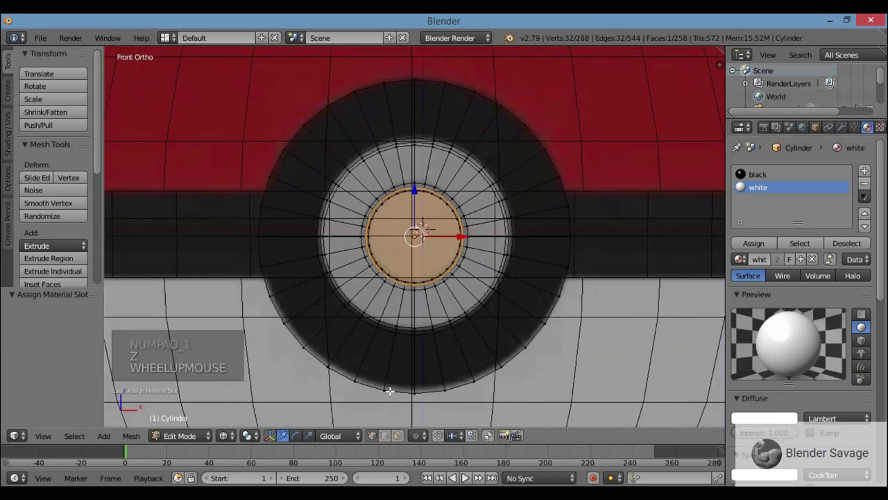
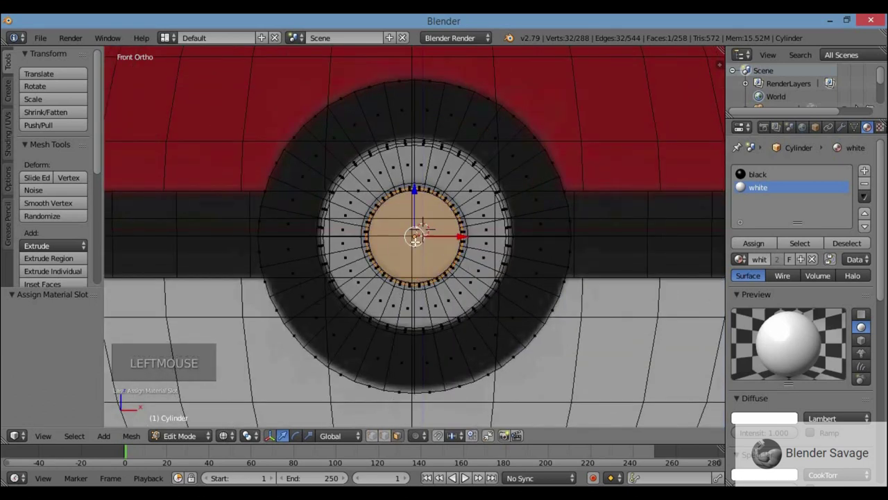
{"action": "key", "text": "c"}
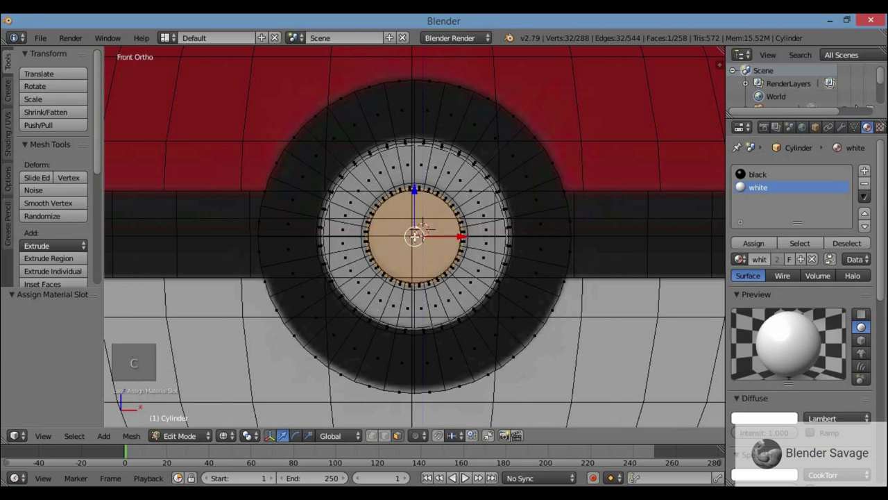
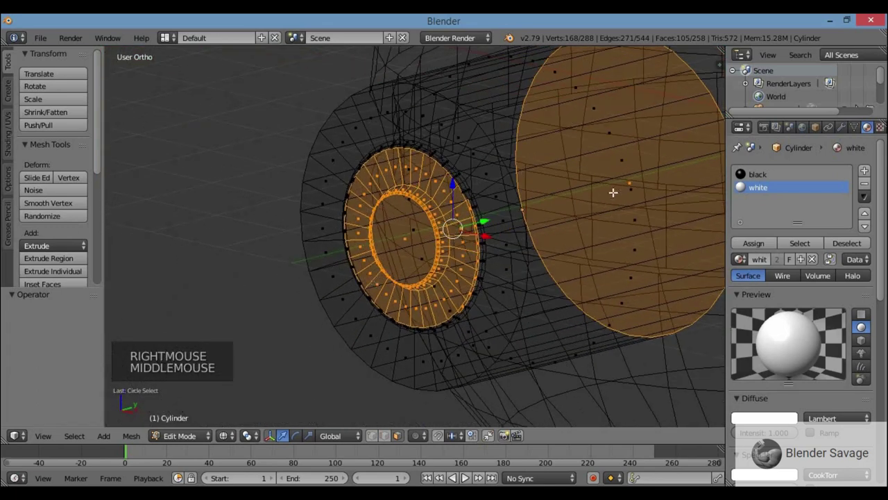
Step: Box-select the rim faces around the centre disc in side view and assign them the white material
{"action": "scroll", "scroll_direction": "down", "scroll_amount": 3}
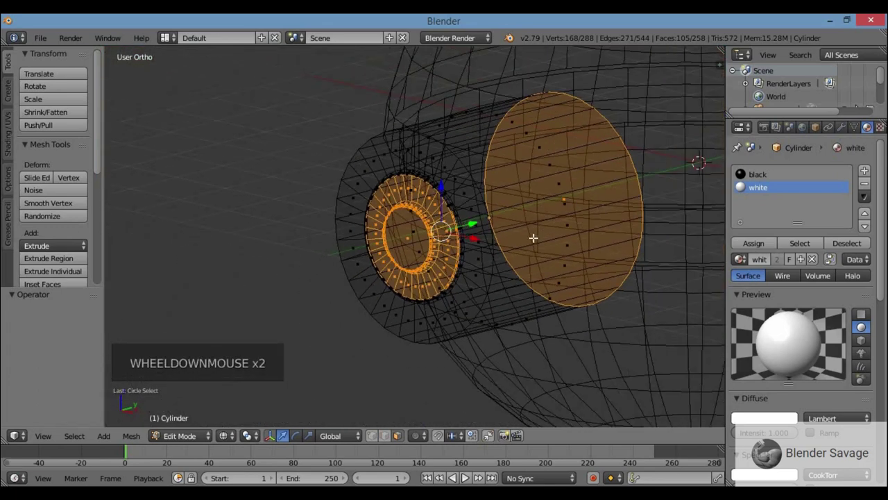
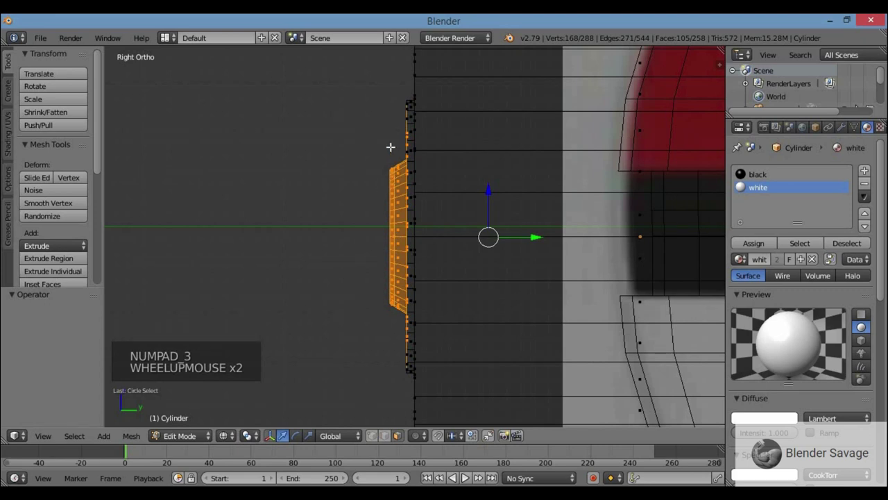
{"action": "key", "text": "b"}
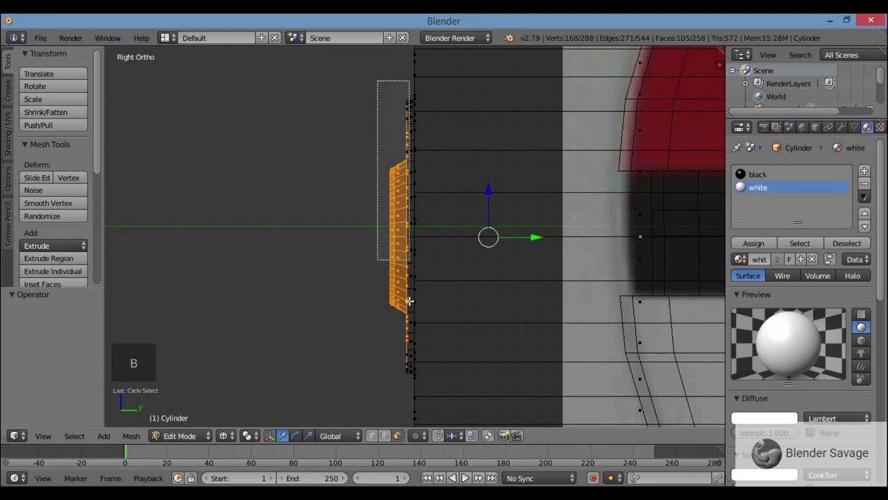
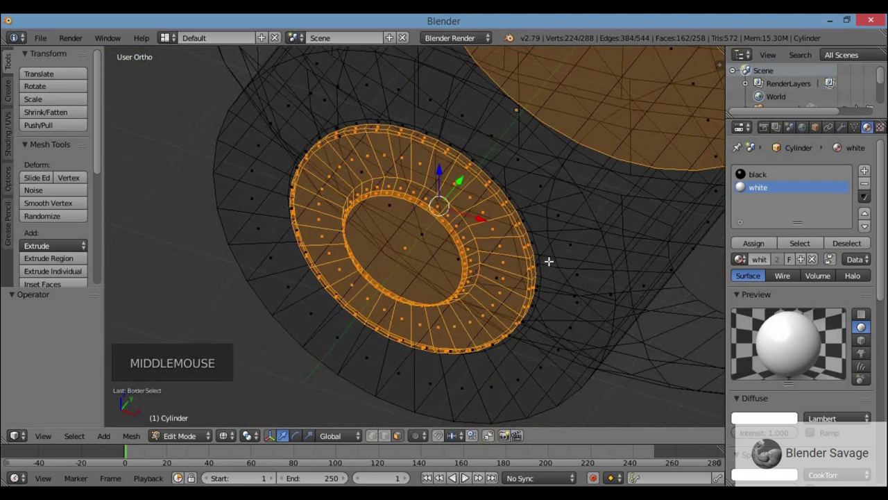
{"action": "scroll", "scroll_direction": "up", "scroll_amount": 3}
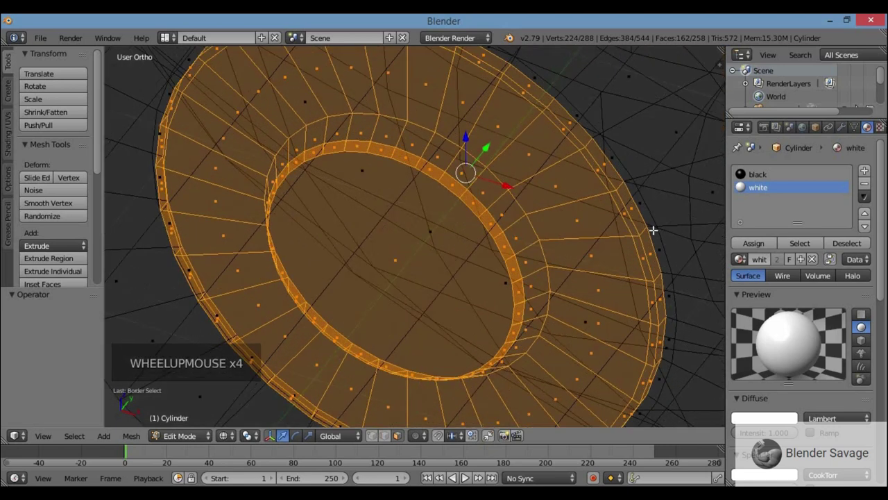
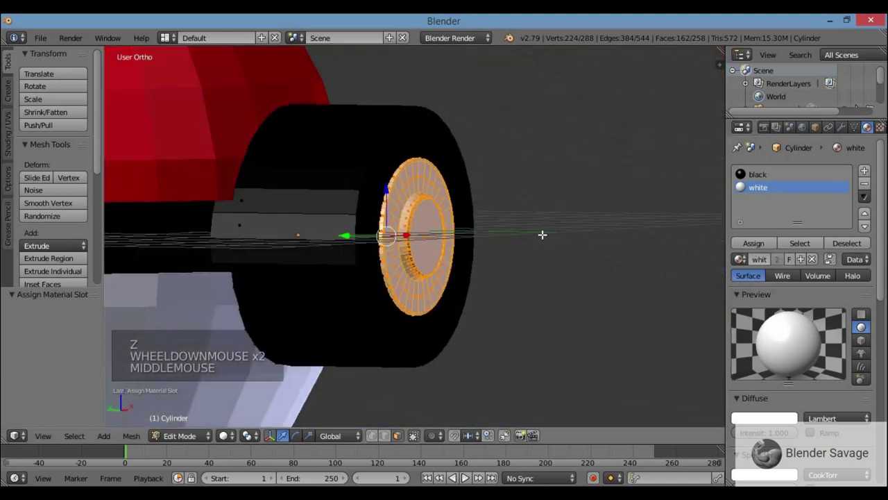
{"action": "key", "text": "KP_1"}
{"action": "scroll", "scroll_direction": "down", "scroll_amount": 3}
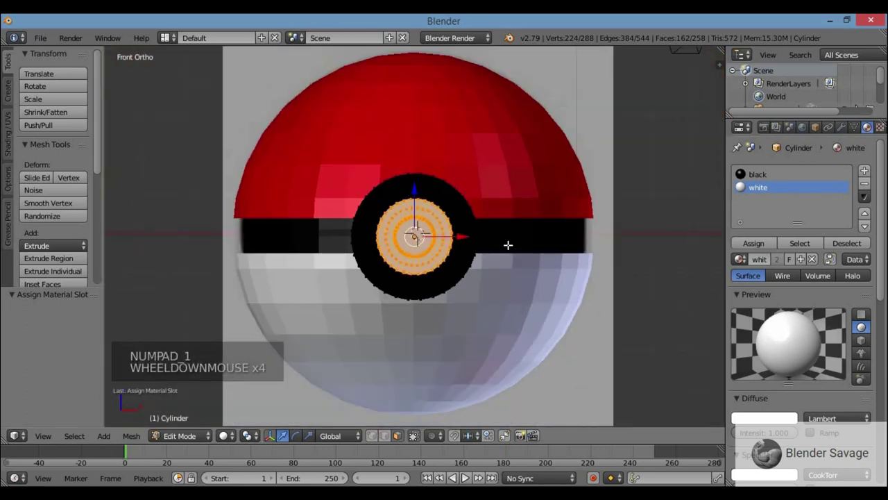
Step: Back in Object Mode, slide the button cylinder along Y toward the front of the ball
{"action": "key", "text": "Tab"}
{"action": "middle_click", "coordinate": [477, 259]}
{"action": "middle_click", "coordinate": [473, 269]}
{"action": "middle_click", "coordinate": [488, 262]}
{"action": "key", "text": "KP_3"}
{"action": "left_click", "coordinate": [547, 236]}
{"action": "middle_click", "coordinate": [619, 276]}
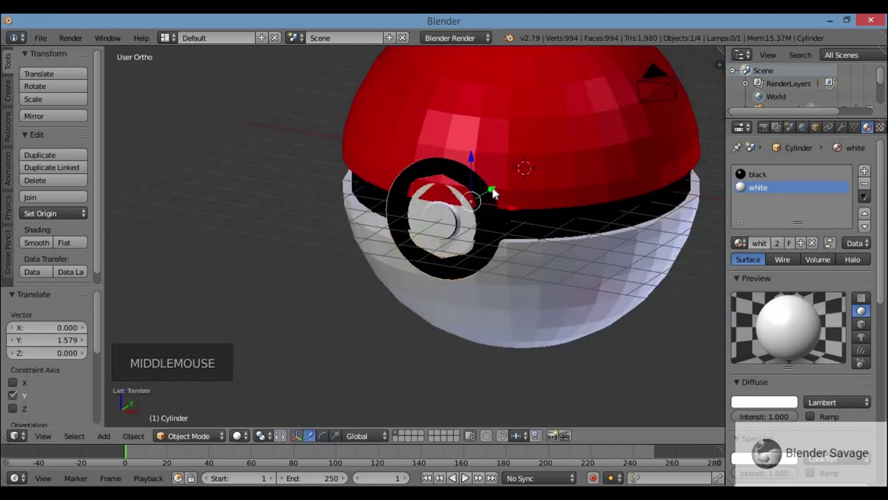
{"action": "left_click", "coordinate": [493, 191]}
Step: Check the button side-on and nudge it until it sits flush against the ball
{"action": "middle_click", "coordinate": [543, 200]}
{"action": "scroll", "scroll_direction": "down", "scroll_amount": 3}
{"action": "scroll", "scroll_direction": "up", "scroll_amount": 3}
{"action": "middle_click", "coordinate": [388, 218]}
{"action": "middle_click", "coordinate": [487, 234]}
{"action": "scroll", "scroll_direction": "up", "scroll_amount": 3}
{"action": "middle_click", "coordinate": [514, 209]}
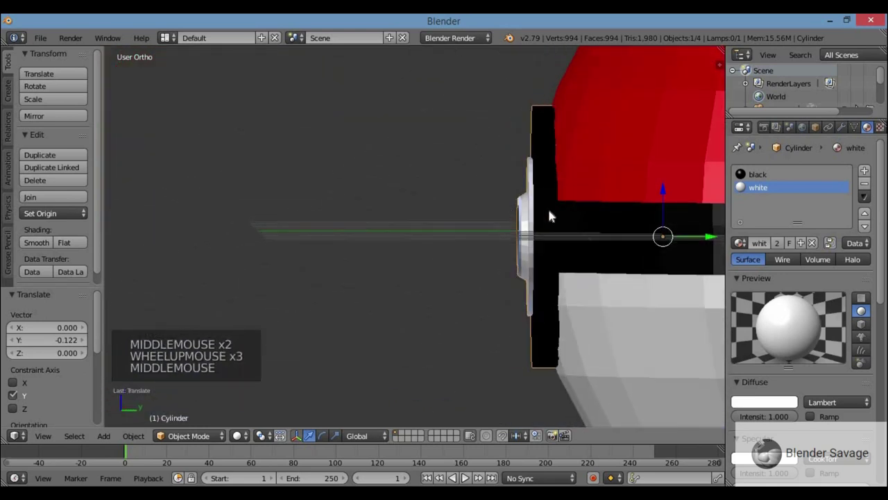
{"action": "left_click", "coordinate": [714, 243]}
{"action": "middle_click", "coordinate": [653, 259]}
{"action": "left_click", "coordinate": [696, 221]}
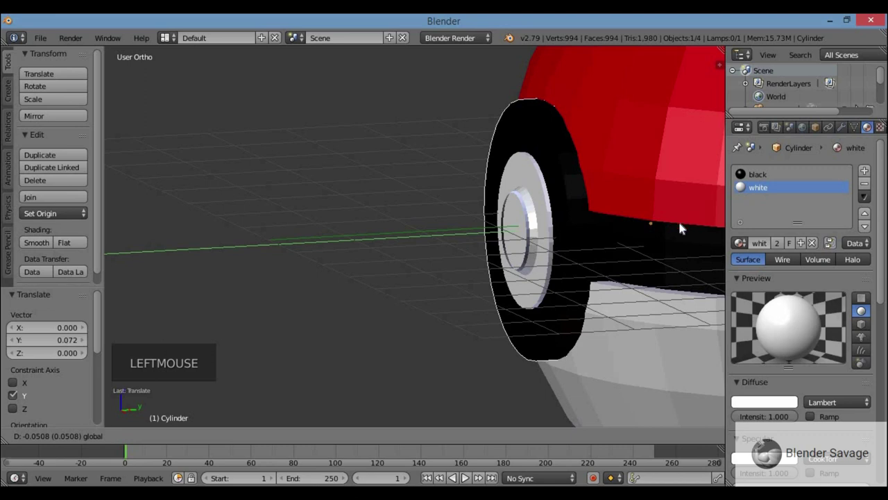
Step: Try smooth shading on the button, then restore flat shading for crisp rings
{"action": "scroll", "scroll_direction": "down", "scroll_amount": 3}
{"action": "key", "text": "KP_1"}
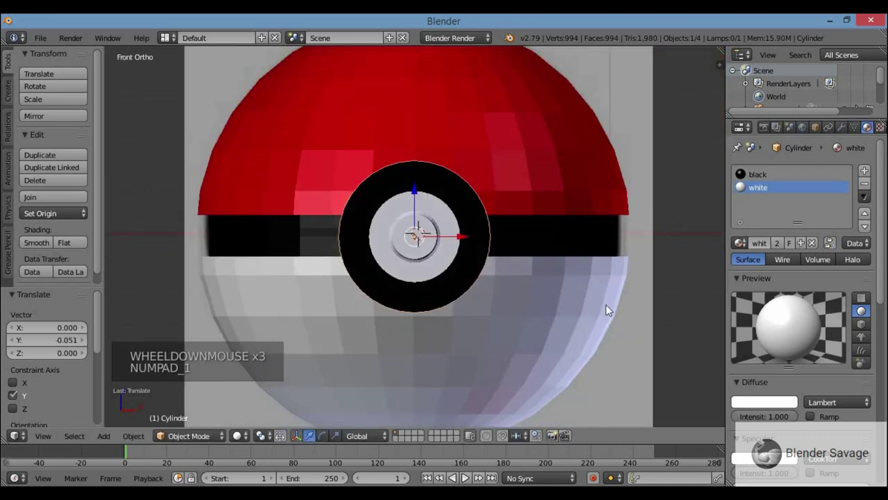
{"action": "middle_click", "coordinate": [557, 353]}
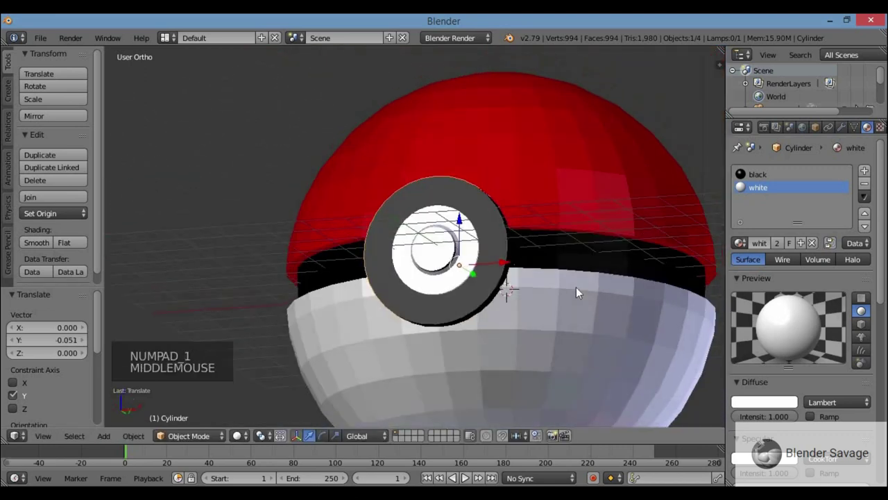
{"action": "middle_click", "coordinate": [580, 322]}
{"action": "right_click", "coordinate": [488, 143]}
{"action": "left_click", "coordinate": [32, 248]}
{"action": "middle_click", "coordinate": [387, 223]}
{"action": "scroll", "scroll_direction": "up", "scroll_amount": 3}
{"action": "middle_click", "coordinate": [638, 265]}
{"action": "right_click", "coordinate": [482, 240]}
{"action": "left_click", "coordinate": [43, 244]}
{"action": "scroll", "scroll_direction": "up", "scroll_amount": 3}
{"action": "middle_click", "coordinate": [487, 232]}
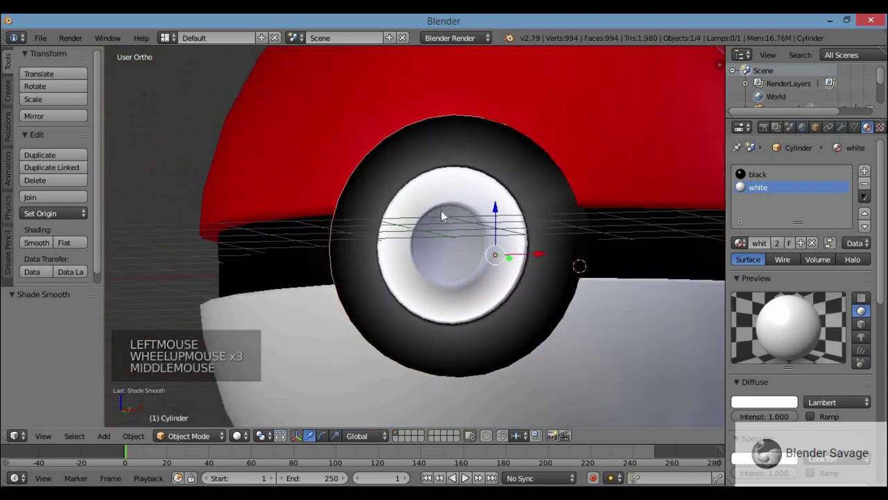
{"action": "scroll", "scroll_direction": "up", "scroll_amount": 3}
{"action": "scroll", "scroll_direction": "down", "scroll_amount": 3}
{"action": "middle_click", "coordinate": [502, 234]}
{"action": "scroll", "scroll_direction": "up", "scroll_amount": 3}
{"action": "left_click", "coordinate": [341, 275]}
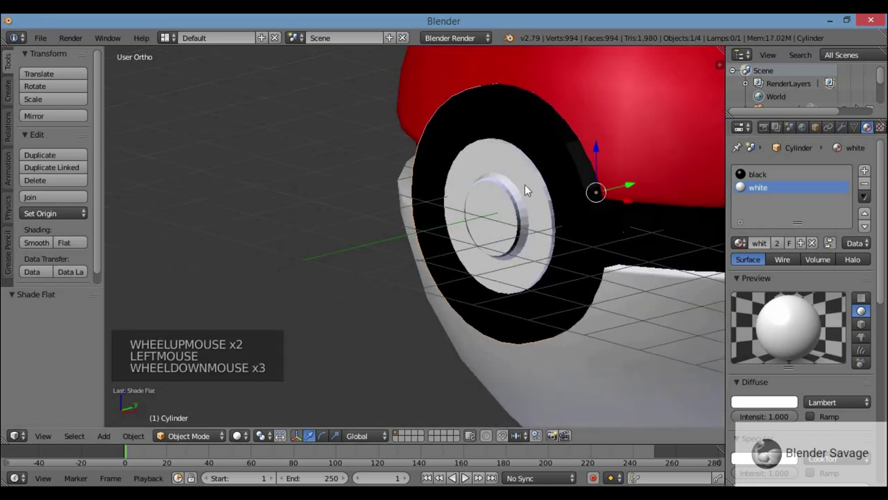
{"action": "scroll", "scroll_direction": "down", "scroll_amount": 3}
{"action": "middle_click", "coordinate": [531, 215]}
{"action": "key", "text": "KP_1"}
{"action": "scroll", "scroll_direction": "down", "scroll_amount": 3}
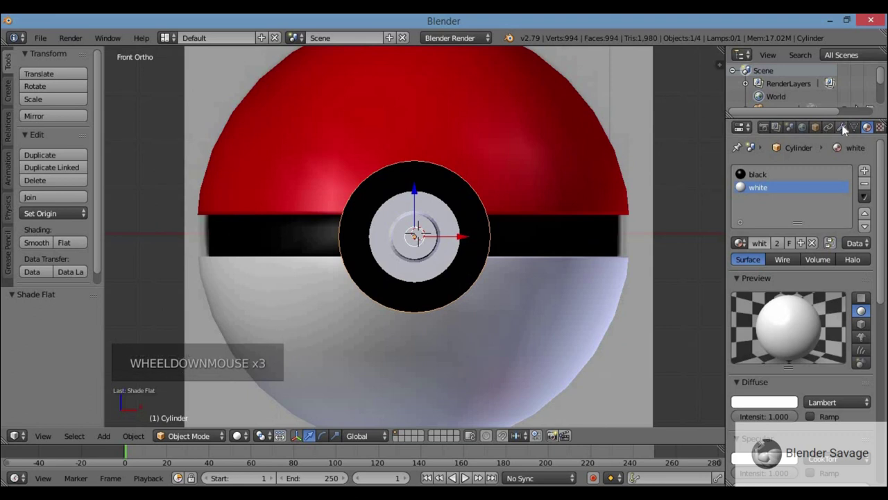
Step: Add a Subdivision Surface modifier to the button cylinder
{"action": "left_click", "coordinate": [846, 127]}
{"action": "left_click", "coordinate": [780, 174]}
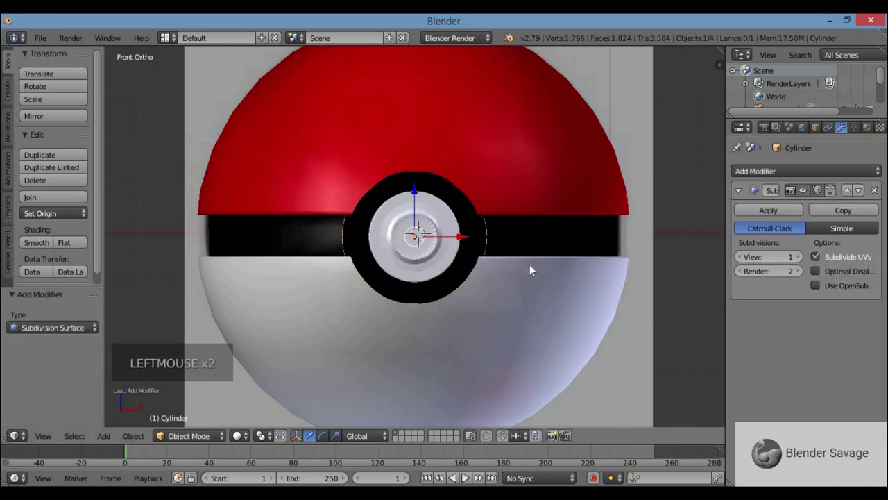
{"action": "middle_click", "coordinate": [511, 256]}
{"action": "scroll", "scroll_direction": "up", "scroll_amount": 3}
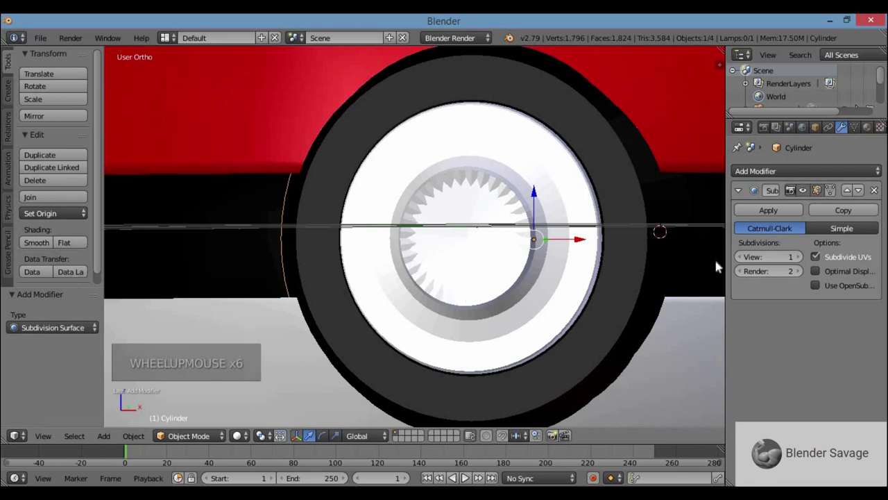
Step: Set the subdivision levels to View 4 and Render 3
{"action": "left_click", "coordinate": [513, 192]}
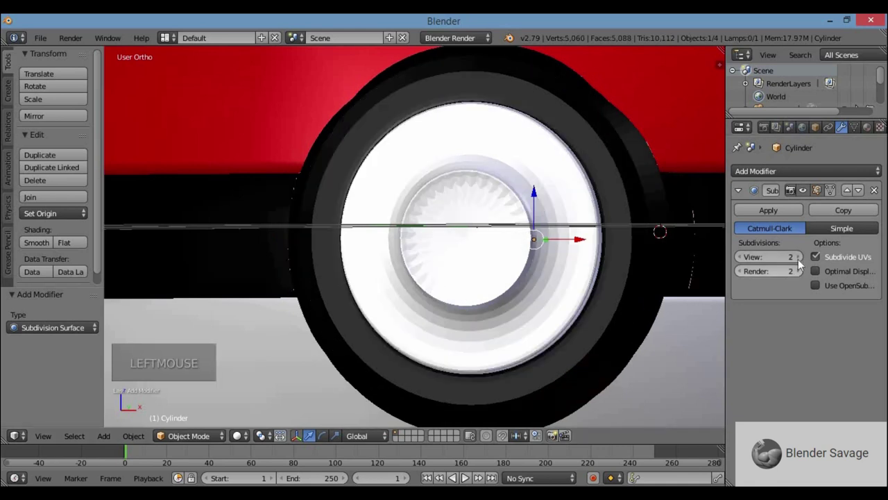
{"action": "left_click", "coordinate": [593, 218]}
{"action": "left_click", "coordinate": [593, 219]}
{"action": "left_click", "coordinate": [743, 260]}
{"action": "left_click", "coordinate": [742, 260]}
{"action": "left_click", "coordinate": [593, 219]}
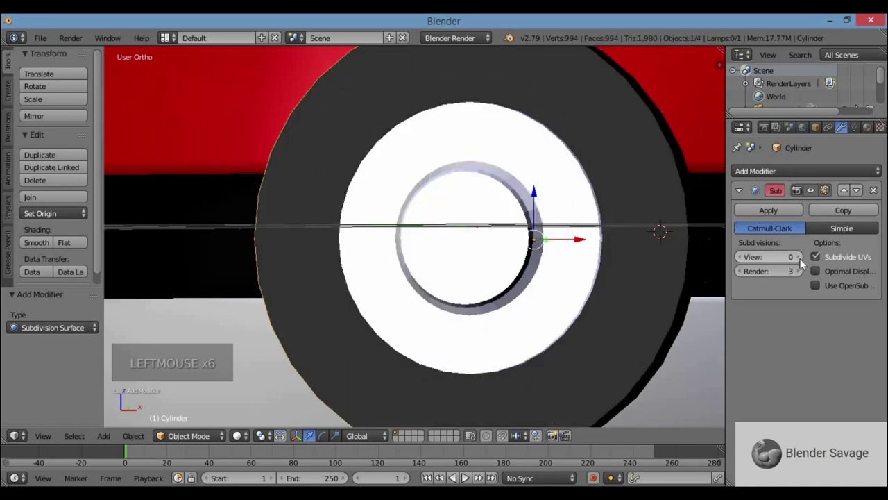
{"action": "left_click", "coordinate": [794, 279]}
{"action": "left_click", "coordinate": [744, 273]}
{"action": "left_click", "coordinate": [759, 274]}
{"action": "double_click", "coordinate": [802, 278]}
{"action": "left_click", "coordinate": [798, 260]}
{"action": "left_click", "coordinate": [797, 260]}
{"action": "left_click", "coordinate": [593, 218]}
Step: Inspect the smoothed button from the front, briefly checking its mesh, then select the ball
{"action": "middle_click", "coordinate": [631, 280]}
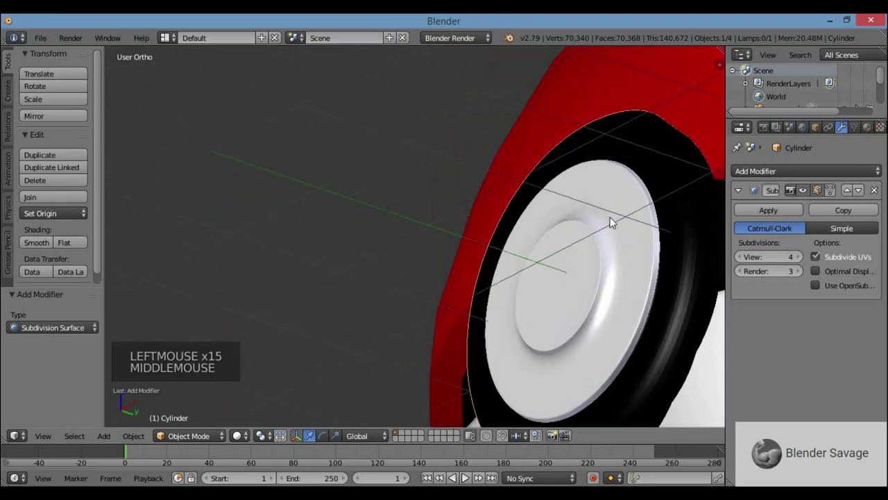
{"action": "scroll", "scroll_direction": "down", "scroll_amount": 3}
{"action": "middle_click", "coordinate": [589, 268]}
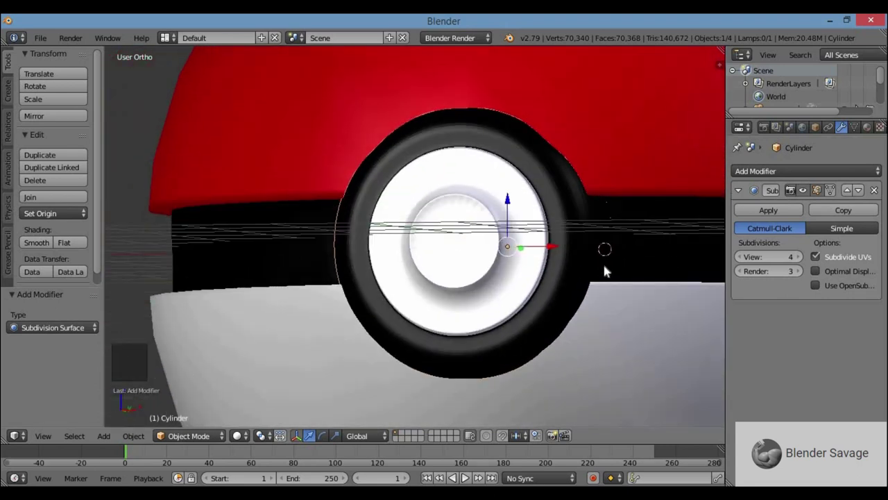
{"action": "scroll", "scroll_direction": "down", "scroll_amount": 3}
{"action": "key", "text": "KP_1"}
{"action": "scroll", "scroll_direction": "down", "scroll_amount": 3}
{"action": "scroll", "scroll_direction": "up", "scroll_amount": 3}
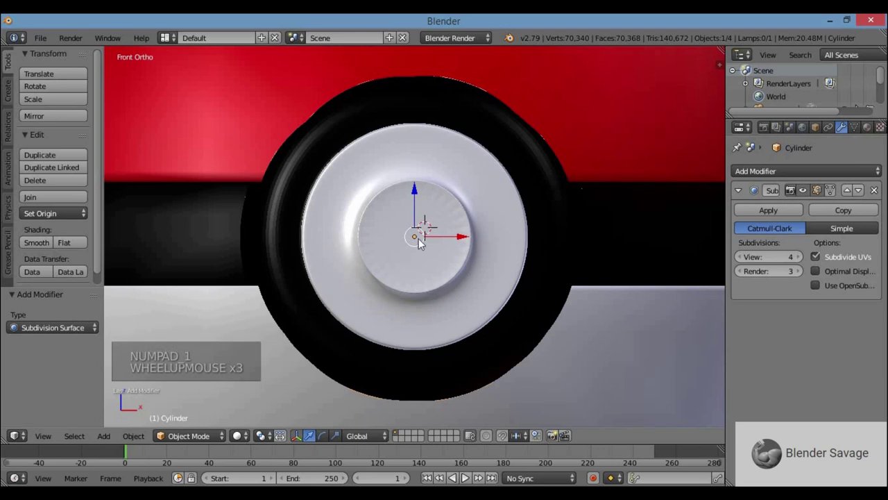
{"action": "right_click", "coordinate": [463, 220]}
{"action": "key", "text": "Tab"}
{"action": "scroll", "scroll_direction": "up", "scroll_amount": 3}
{"action": "scroll", "scroll_direction": "down", "scroll_amount": 3}
{"action": "key", "text": "Tab"}
{"action": "right_click", "coordinate": [431, 224]}
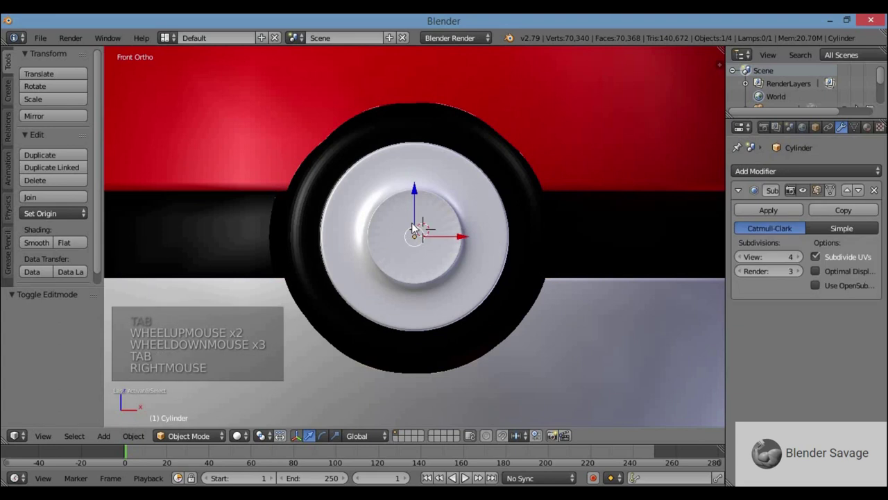
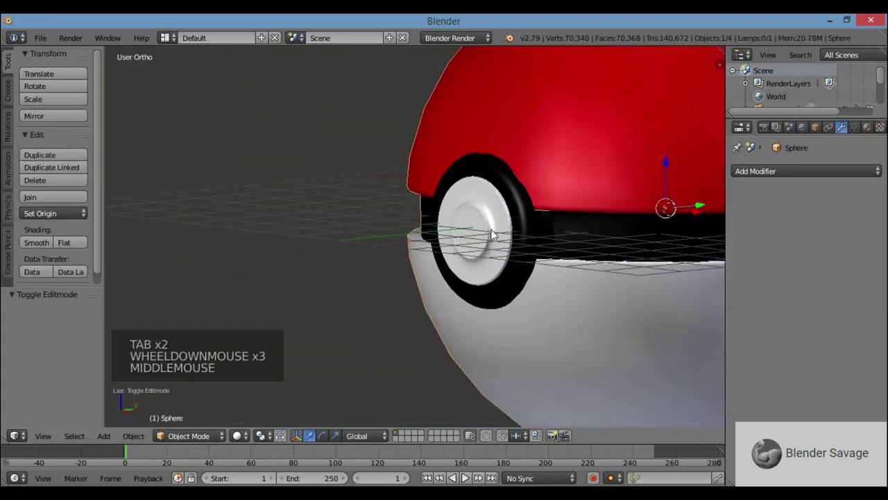
Step: Extrude the inner button's edge loop scaled to 0.9 for a crisp rim, and check it from an angle
{"action": "right_click", "coordinate": [493, 233]}
{"action": "key", "text": "Tab"}
{"action": "key", "text": "KP_1"}
{"action": "scroll", "scroll_direction": "up", "scroll_amount": 3}
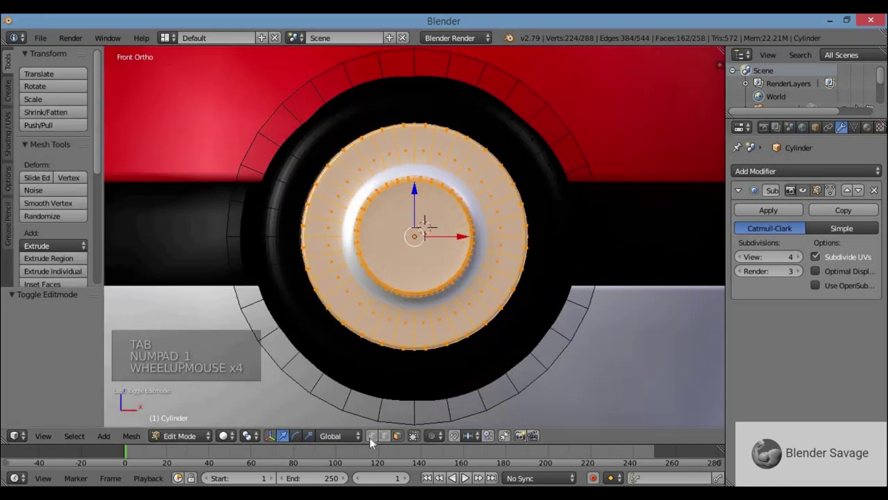
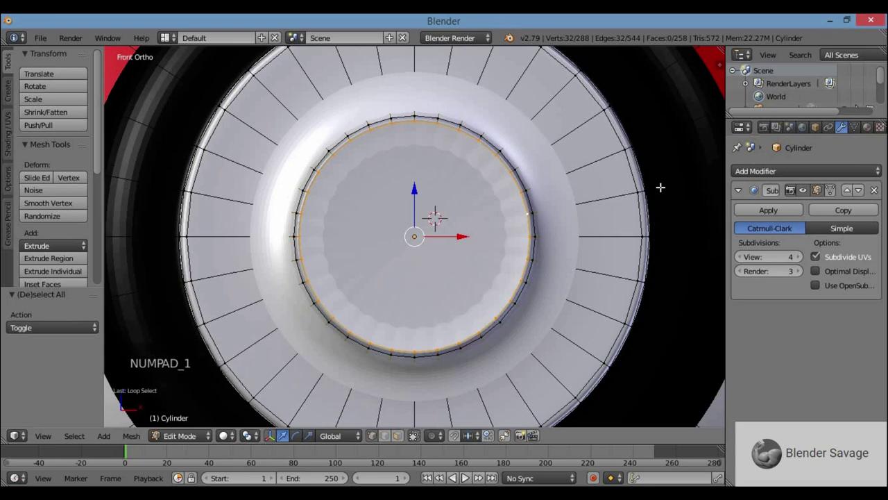
{"action": "key", "text": "e"}
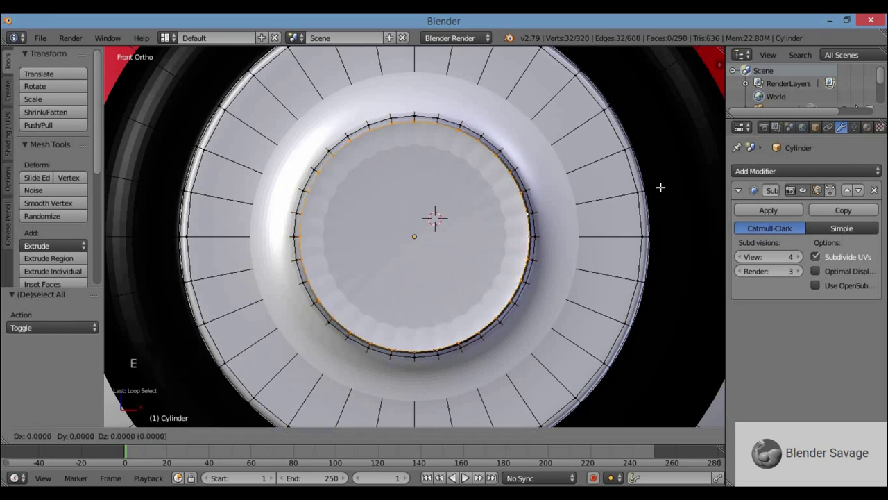
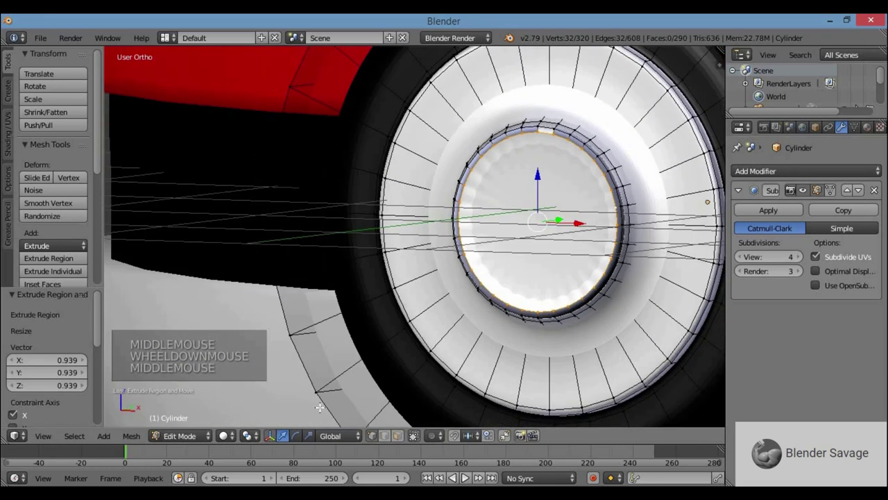
{"action": "middle_click", "coordinate": [676, 84]}
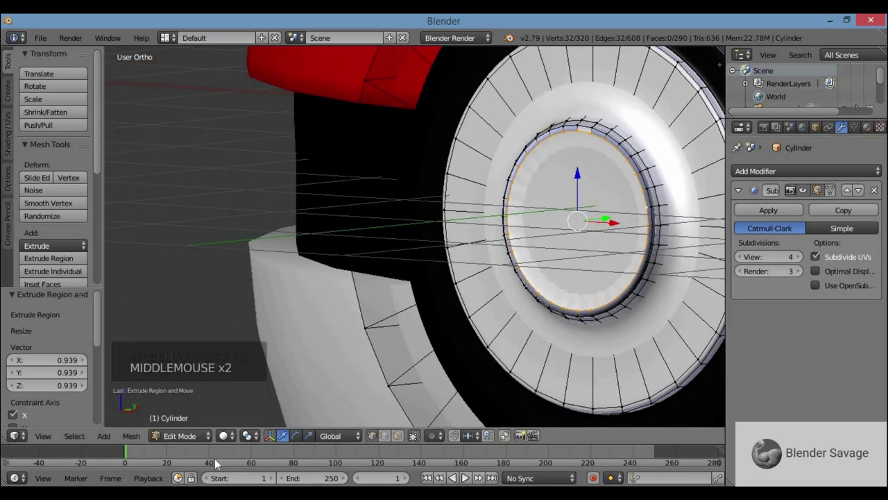
{"action": "left_click", "coordinate": [201, 436]}
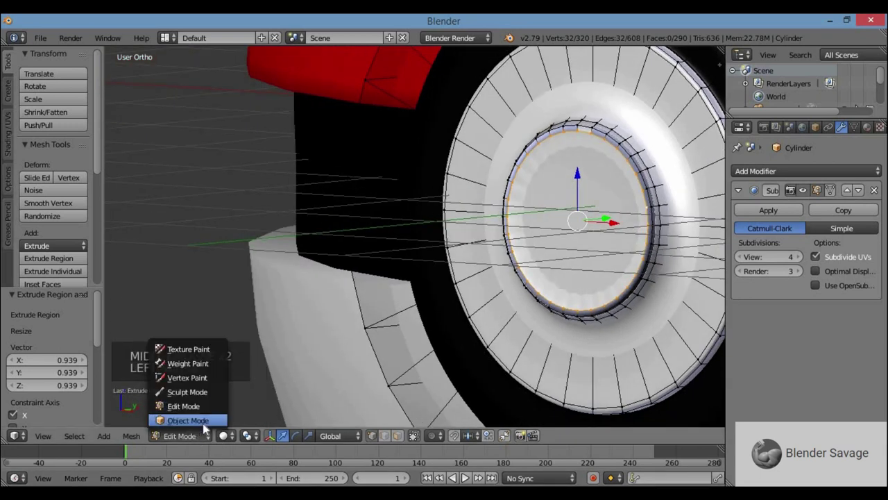
{"action": "scroll", "scroll_direction": "down", "scroll_amount": 3}
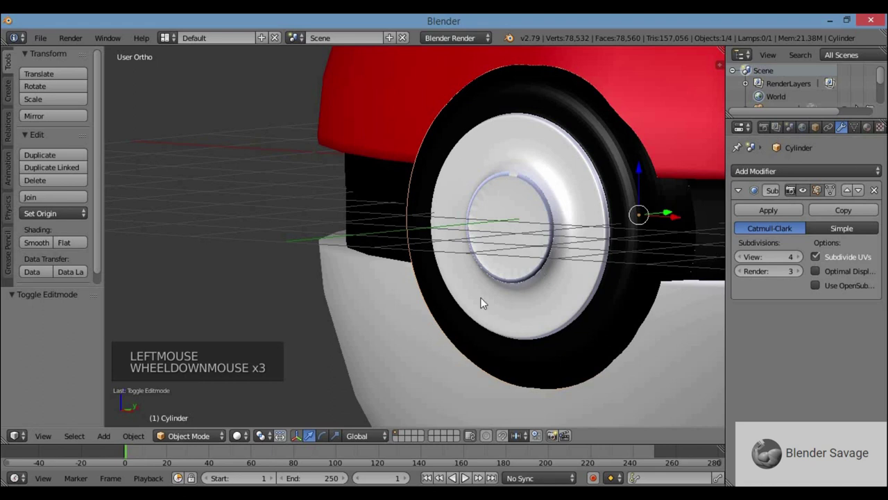
{"action": "left_click", "coordinate": [243, 437]}
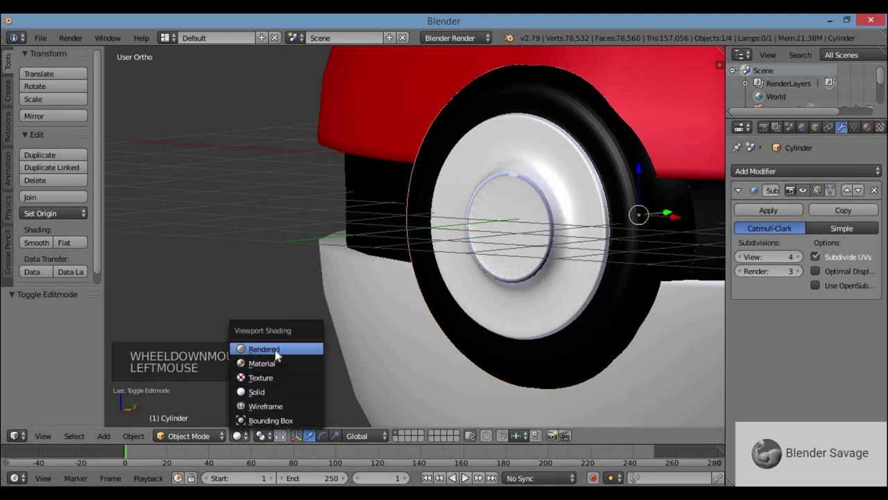
Step: Preview a Rendered border around the ball in front view, then select the lamp
{"action": "scroll", "scroll_direction": "down", "scroll_amount": 3}
{"action": "scroll", "scroll_direction": "down", "scroll_amount": 3}
{"action": "scroll", "scroll_direction": "down", "scroll_amount": 3}
{"action": "scroll", "scroll_direction": "down", "scroll_amount": 3}
{"action": "key", "text": "KP_1"}
{"action": "scroll", "scroll_direction": "down", "scroll_amount": 3}
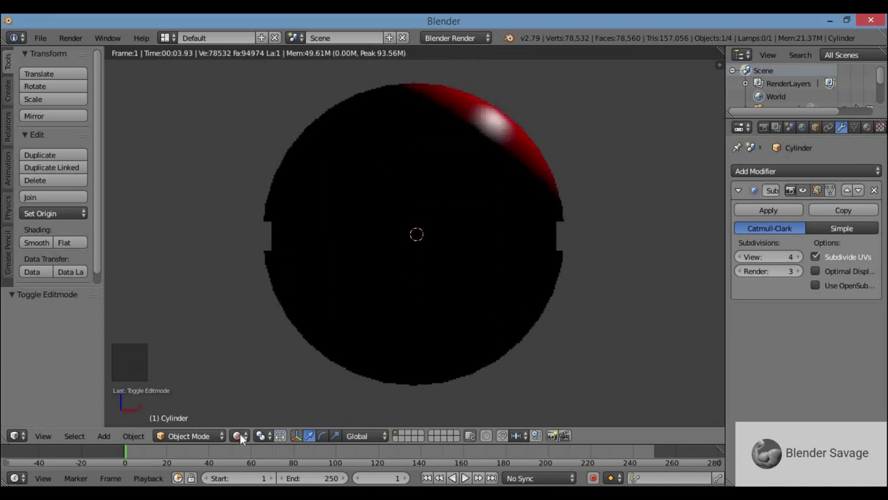
{"action": "left_click", "coordinate": [246, 438]}
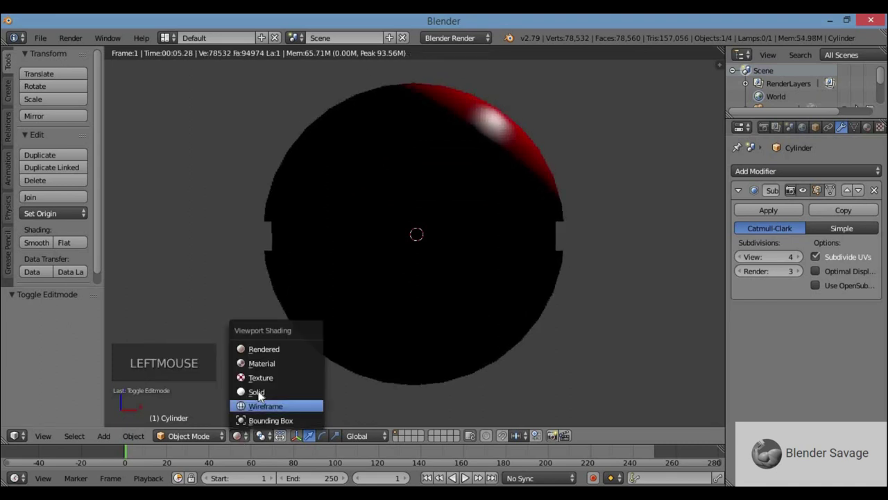
{"action": "scroll", "scroll_direction": "down", "scroll_amount": 3}
{"action": "right_click", "coordinate": [496, 136]}
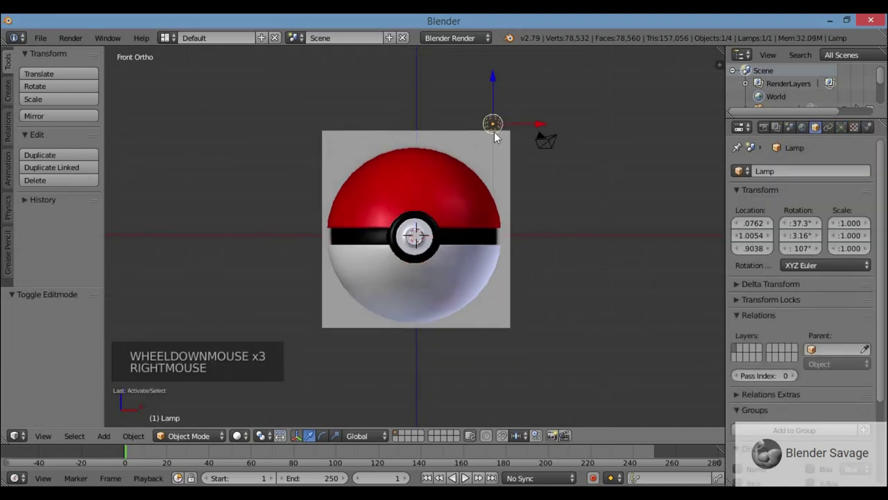
Step: From top view, move the lamp in front of the ball, make it a Spot with Energy 2
{"action": "key", "text": "KP_7"}
{"action": "key", "text": "g"}
{"action": "left_click", "coordinate": [839, 130]}
{"action": "left_click", "coordinate": [802, 316]}
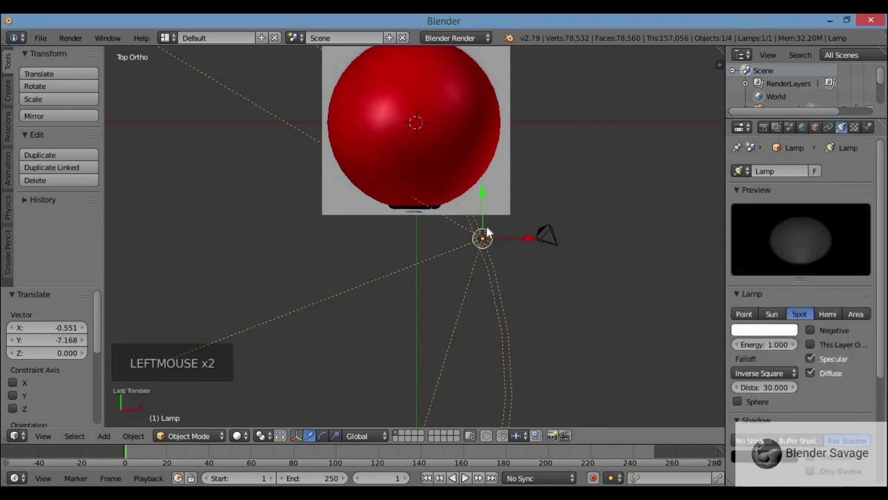
{"action": "key", "text": "r"}
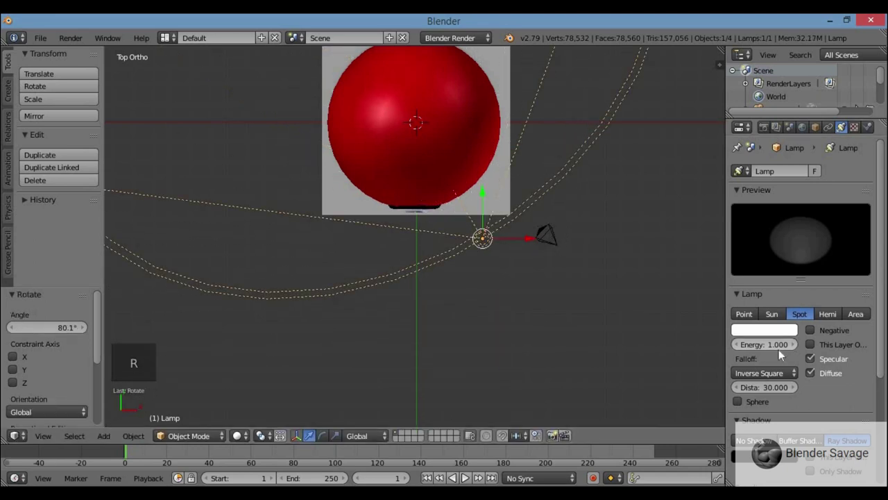
{"action": "left_click", "coordinate": [792, 330]}
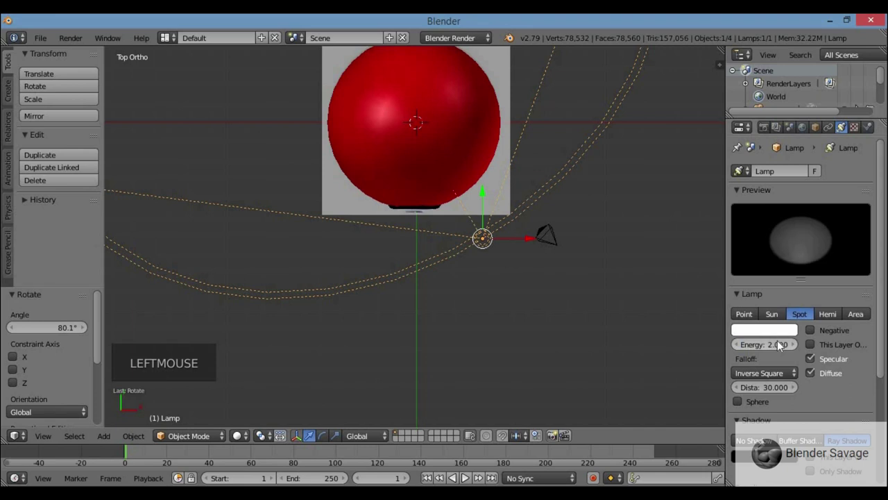
Step: Reposition and tilt the spot from side view toward the ball, then preview rendered
{"action": "key", "text": "KP_1"}
{"action": "scroll", "scroll_direction": "up", "scroll_amount": 3}
{"action": "middle_click", "coordinate": [793, 330]}
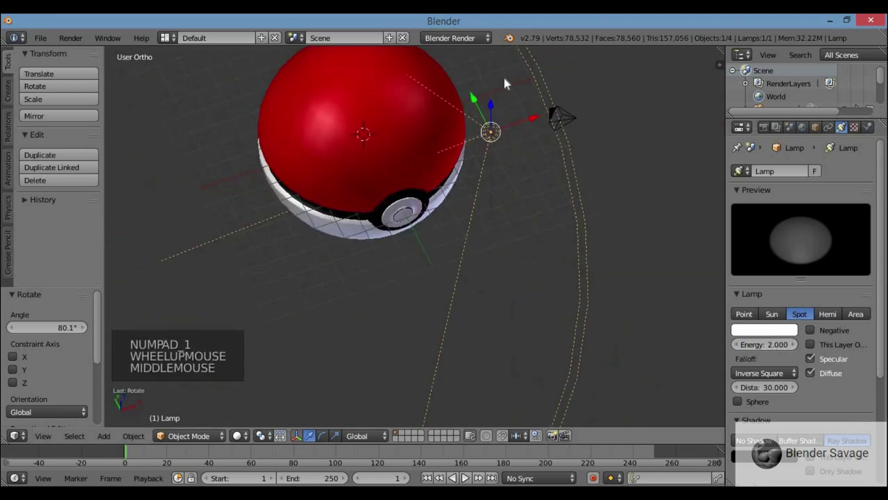
{"action": "left_click", "coordinate": [793, 330]}
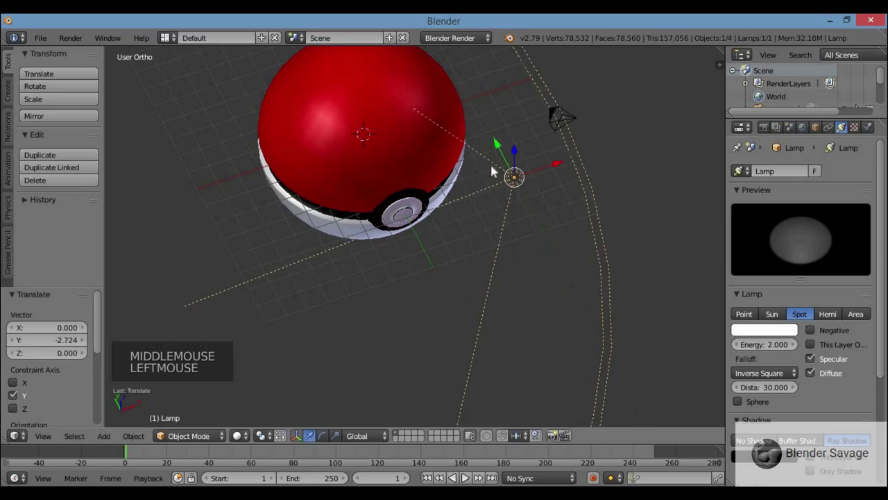
{"action": "key", "text": "KP_3"}
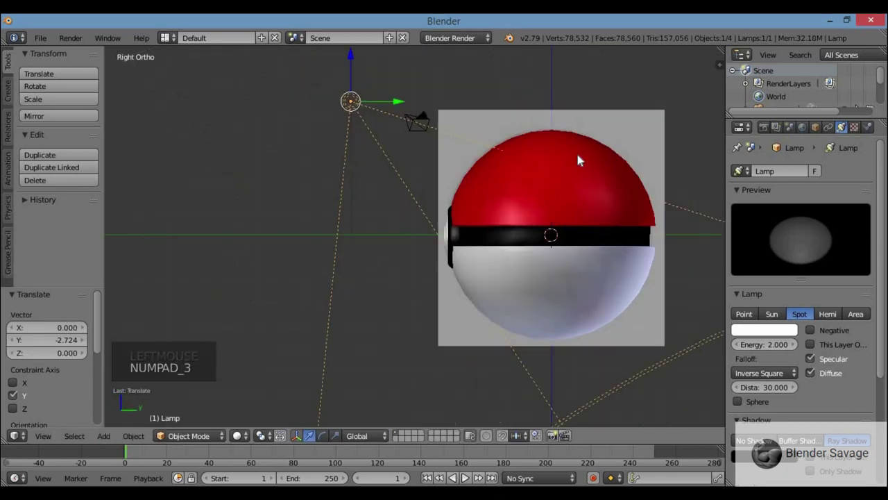
{"action": "key", "text": "r"}
{"action": "key", "text": "KP_1"}
Step: Confirm the lamp tilt and frame the spot-lit Pokéball from the front in the live render
{"action": "left_click", "coordinate": [793, 330]}
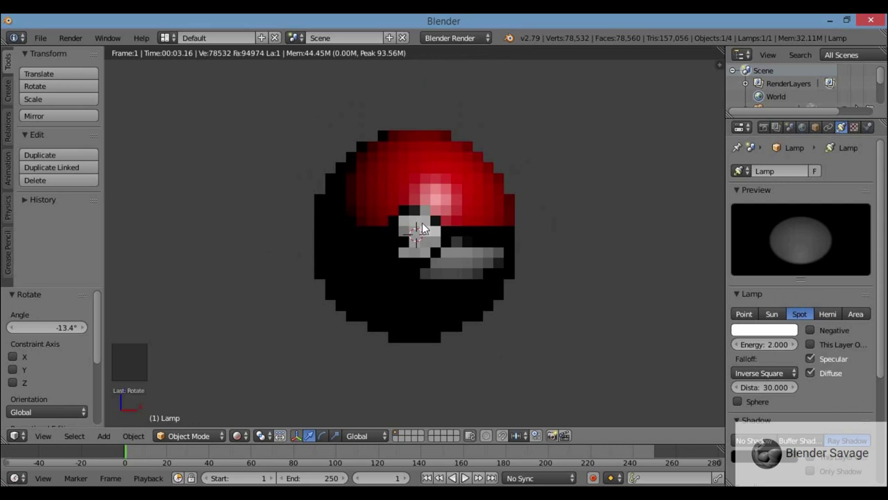
{"action": "scroll", "scroll_direction": "up", "scroll_amount": 3}
{"action": "left_click", "coordinate": [793, 330]}
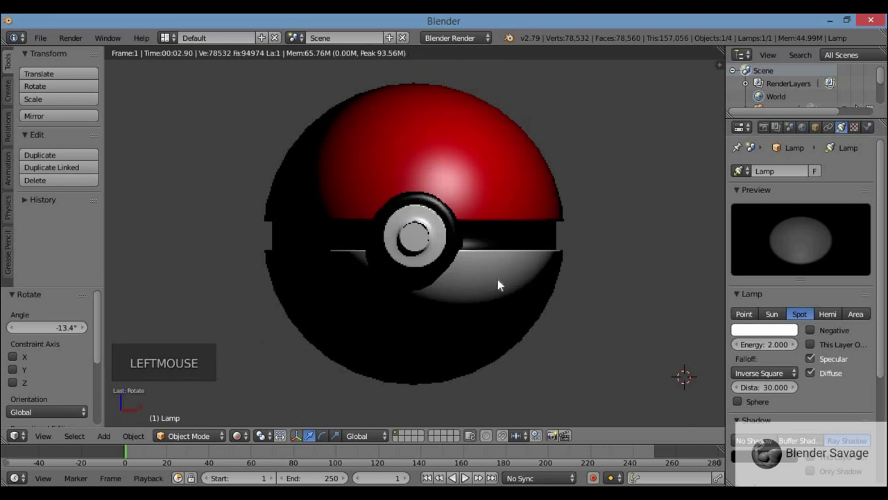
{"action": "middle_click", "coordinate": [793, 330]}
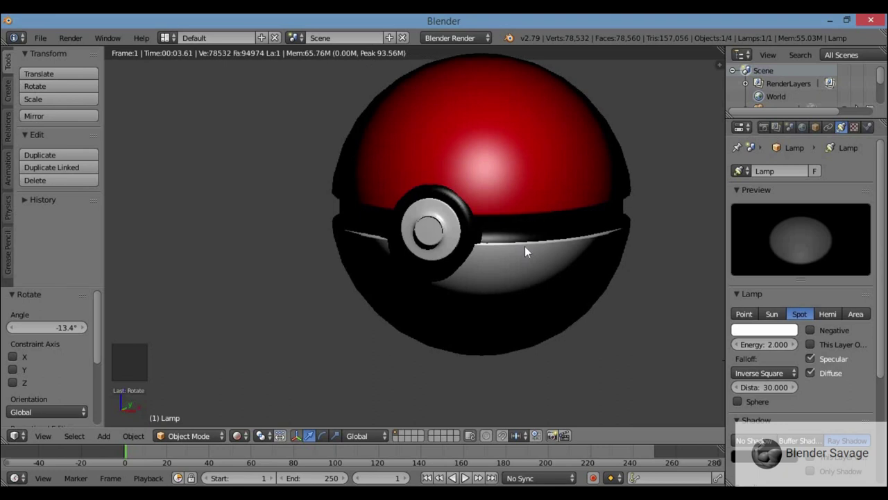
{"action": "scroll", "scroll_direction": "up", "scroll_amount": 3}
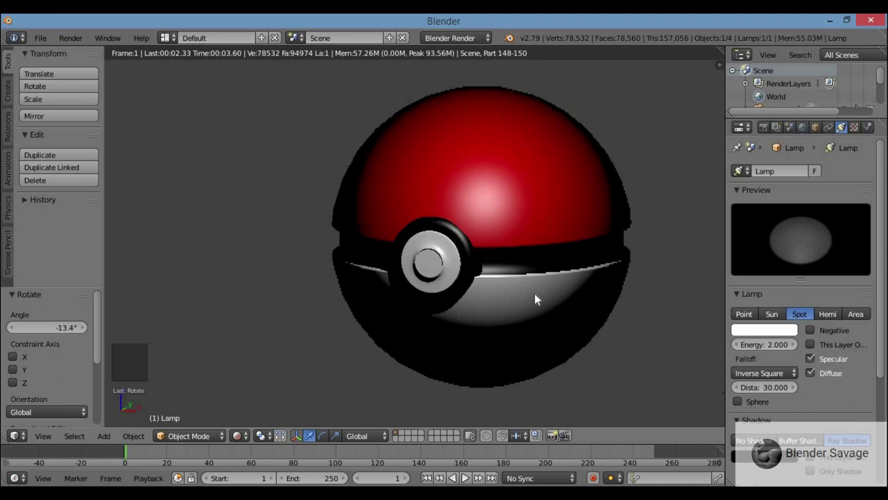